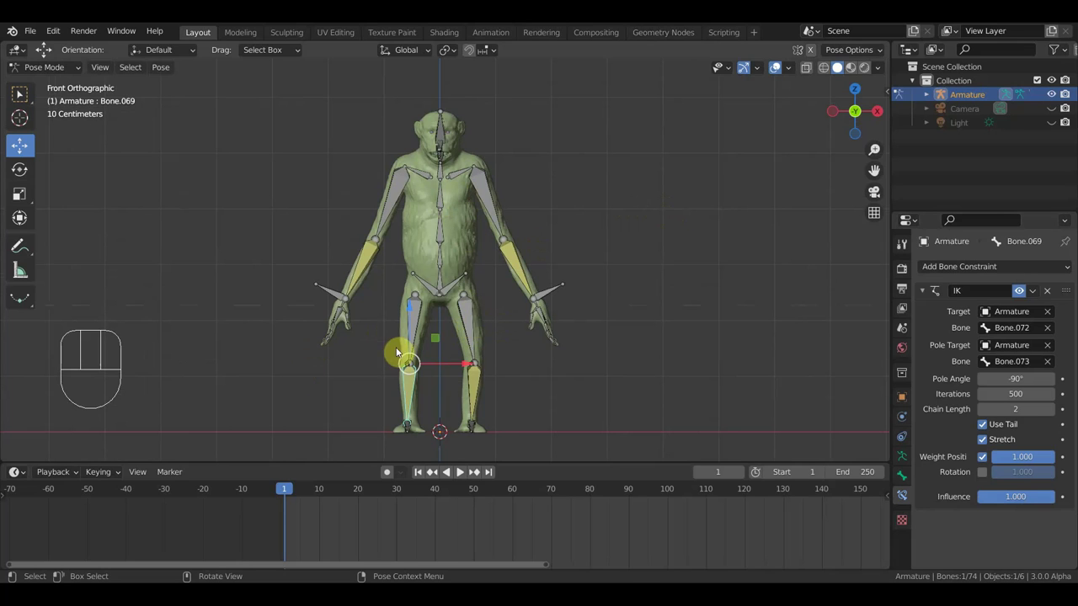
Select the creature's root spine bone and tilt it forward in Right view
{"action": "left_click_drag", "start_coordinate": [554, 266], "coordinate": [557, 358]}
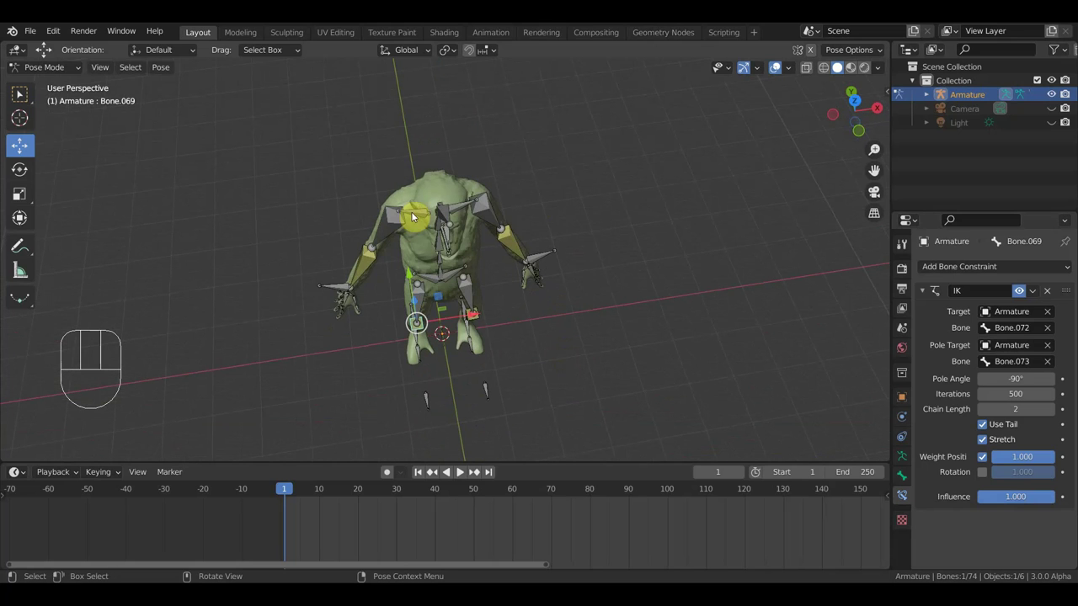
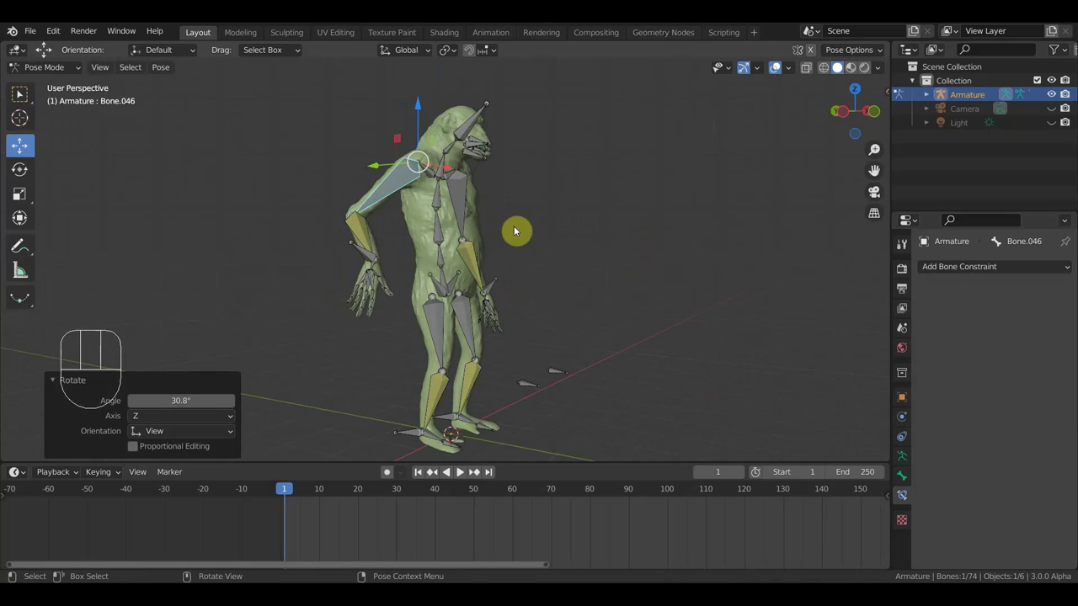
{"action": "left_click_drag", "start_coordinate": [551, 249], "coordinate": [538, 240]}
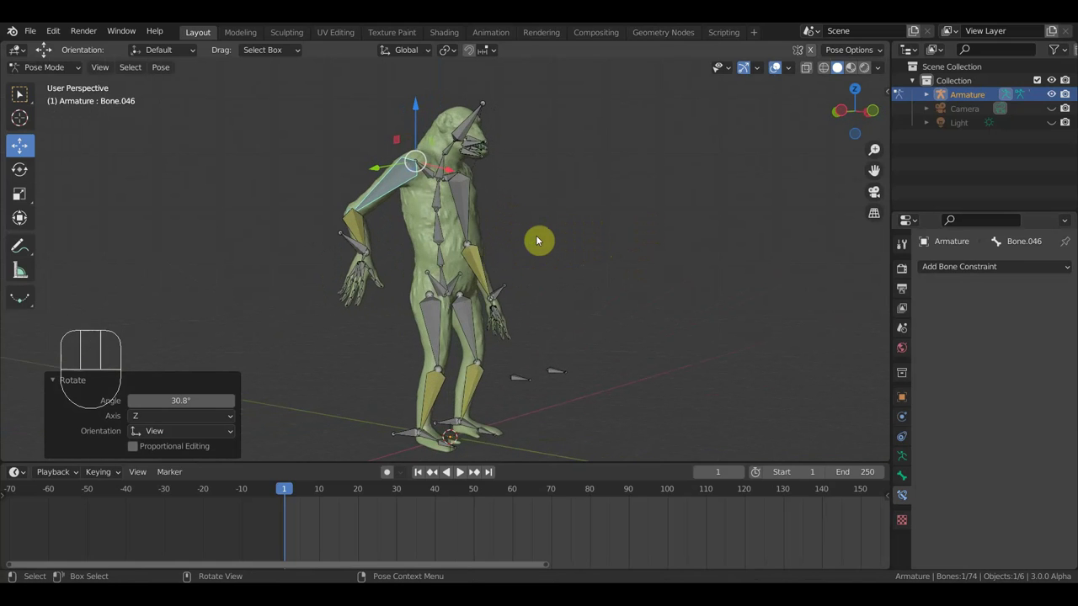
{"action": "left_click", "coordinate": [449, 280]}
{"action": "key", "text": "KP_3"}
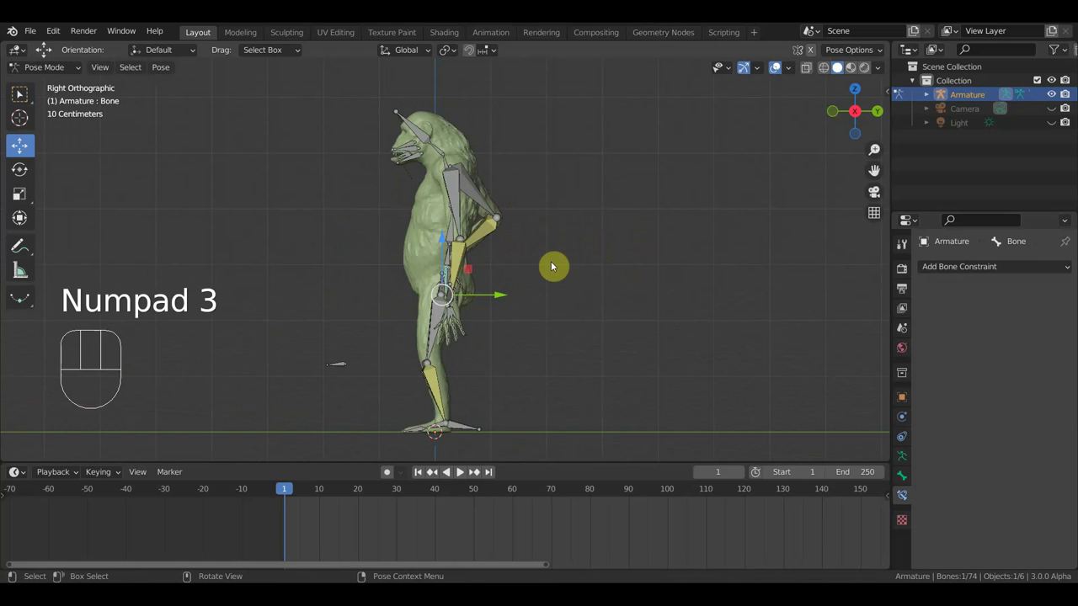
{"action": "key", "text": "g"}
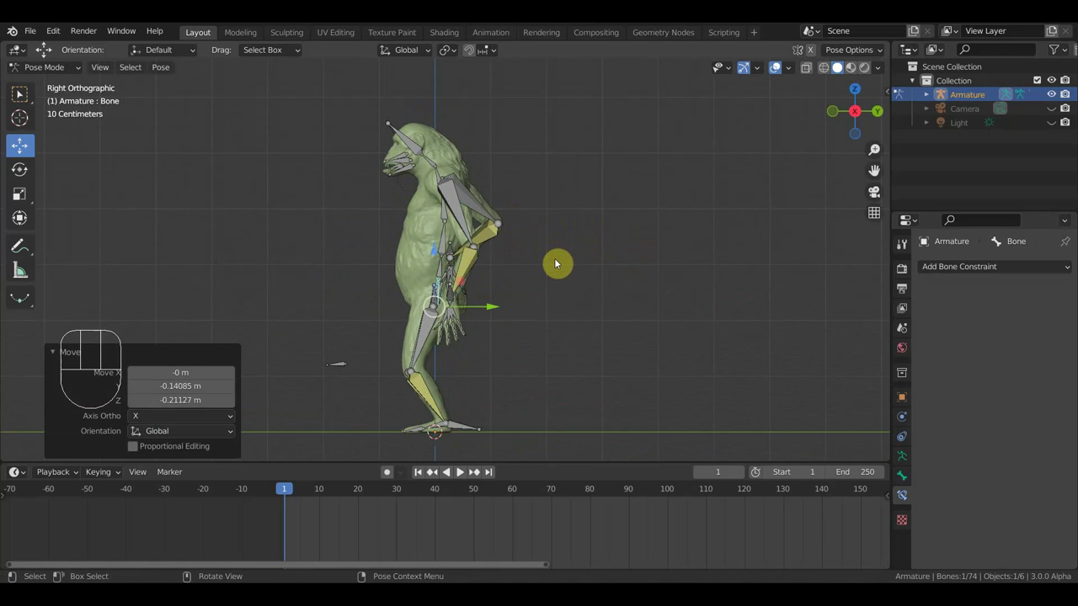
Rotate the spine bones forward so the torso and head hunch over
{"action": "key", "text": "r"}
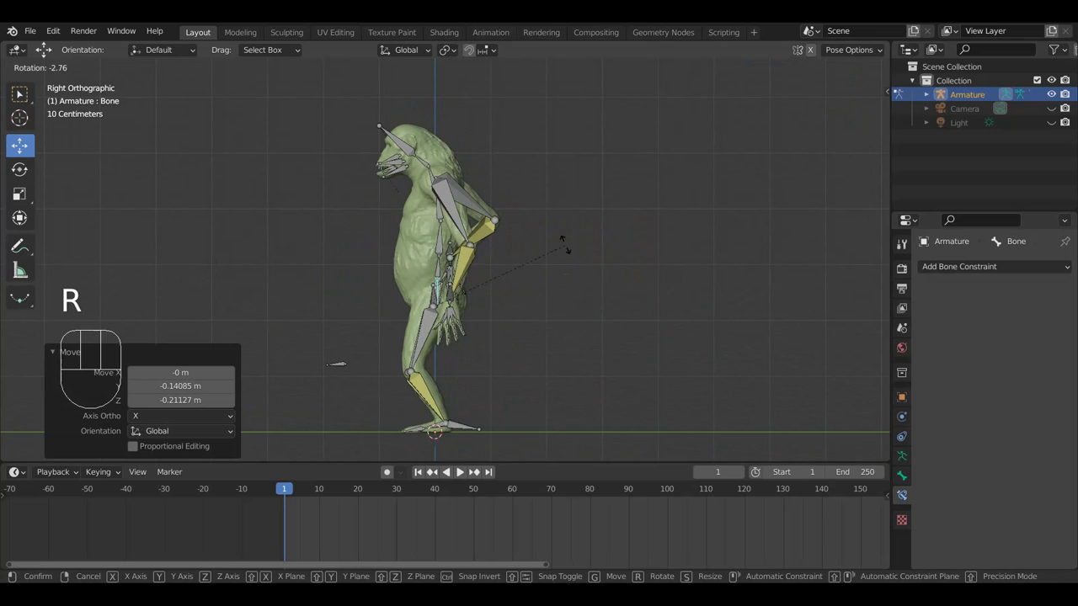
{"action": "left_click", "coordinate": [447, 212]}
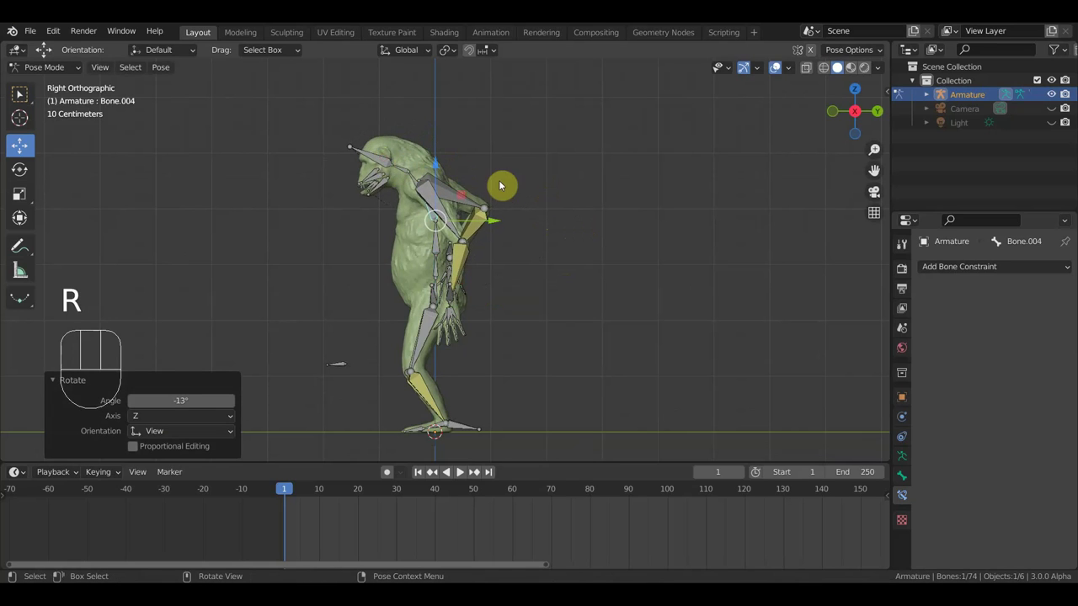
{"action": "key", "text": "r"}
{"action": "left_click_drag", "start_coordinate": [546, 217], "coordinate": [668, 215]}
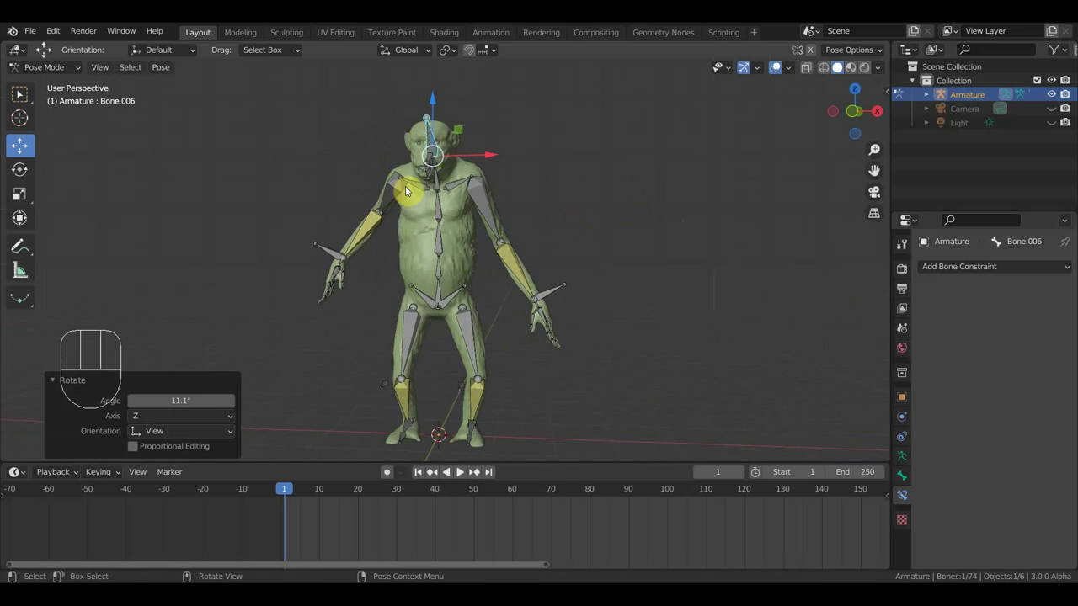
Twist an upper-body bone in Top view, undoing a stray grab first
{"action": "left_click", "coordinate": [418, 182]}
{"action": "key", "text": "KP_7"}
{"action": "key", "text": "g"}
{"action": "key", "text": "ctrl+z"}
{"action": "key", "text": "r"}
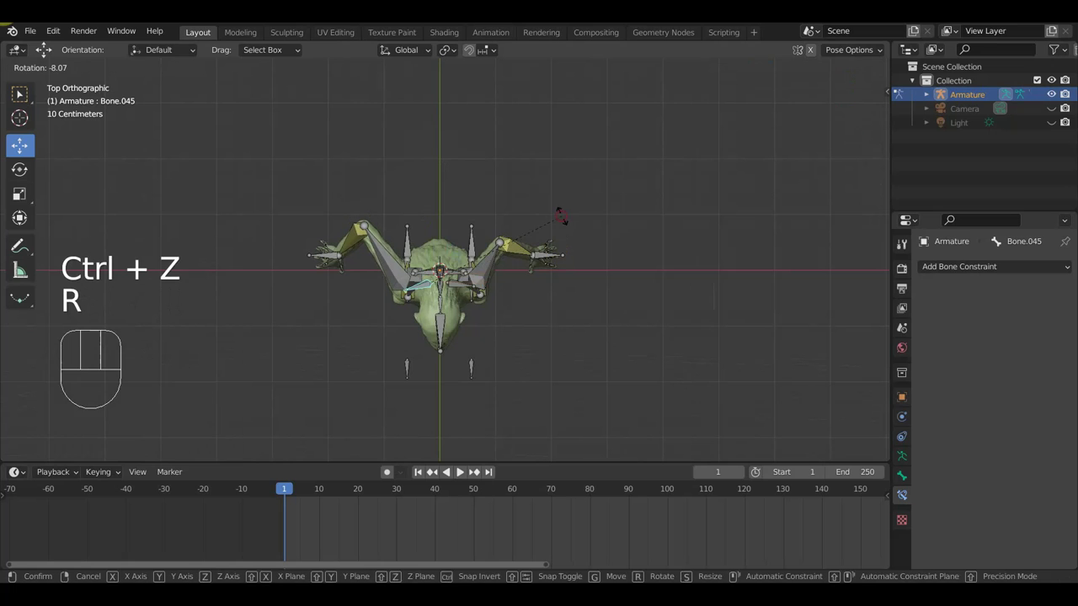
{"action": "left_click", "coordinate": [330, 261]}
Refine the upper-body bone's position and rotation, then check from the front
{"action": "key", "text": "g"}
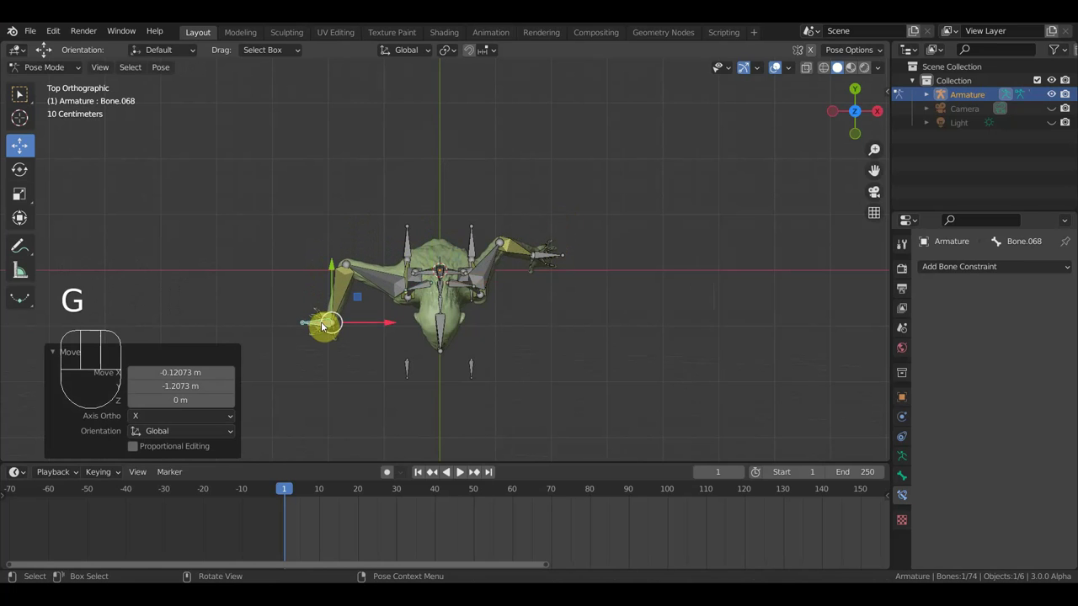
{"action": "key", "text": "r"}
{"action": "left_click_drag", "start_coordinate": [382, 284], "coordinate": [384, 177]}
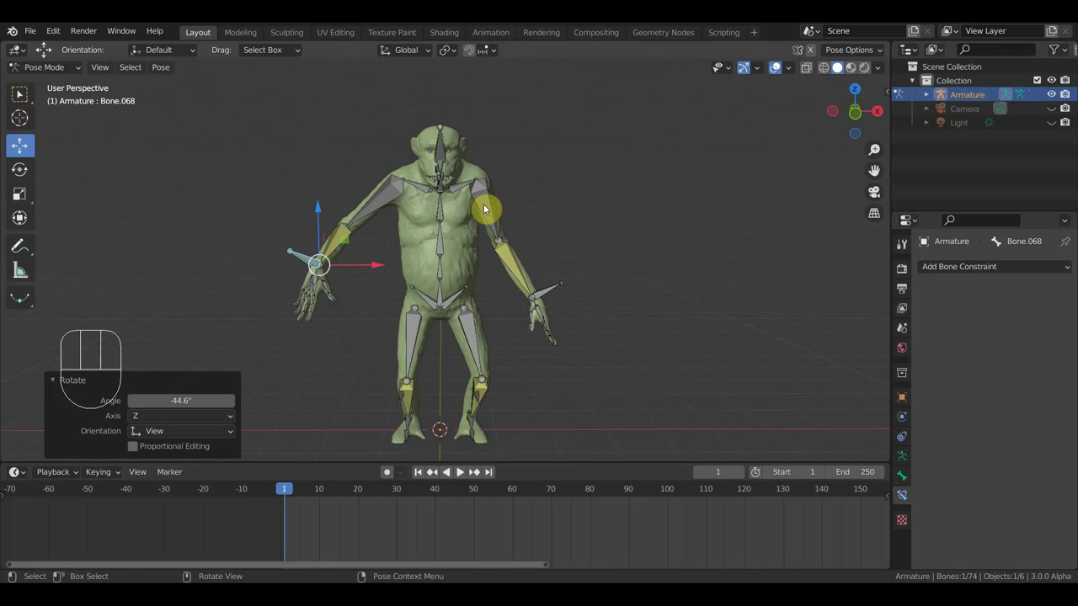
Rotate the shoulder bone and select the arm bone, lining up a side view
{"action": "left_click", "coordinate": [495, 198]}
{"action": "key", "text": "r"}
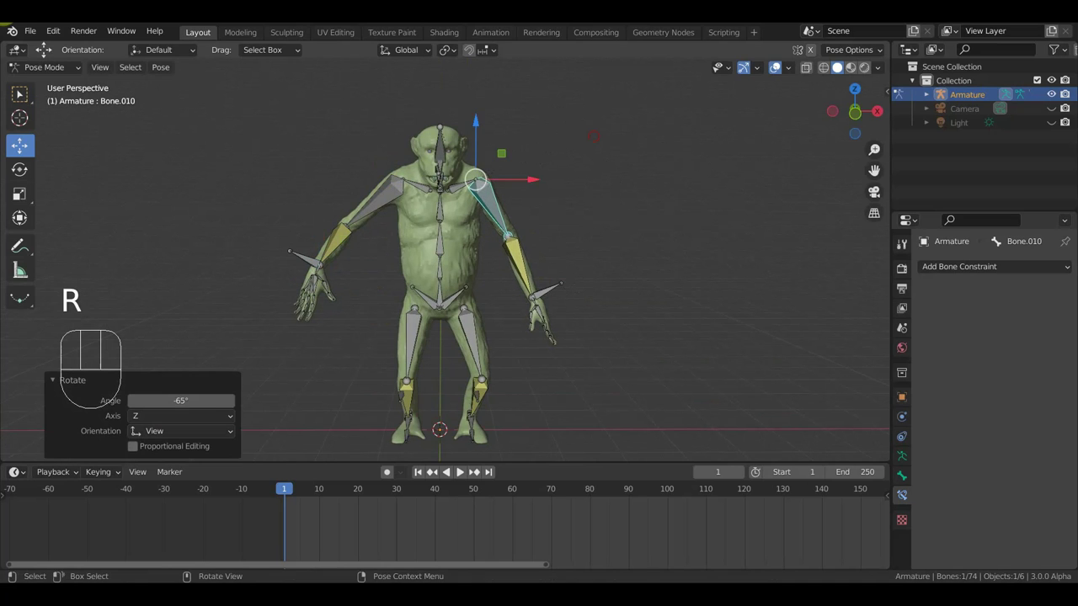
{"action": "middle_click", "coordinate": [603, 270]}
{"action": "left_click", "coordinate": [561, 277]}
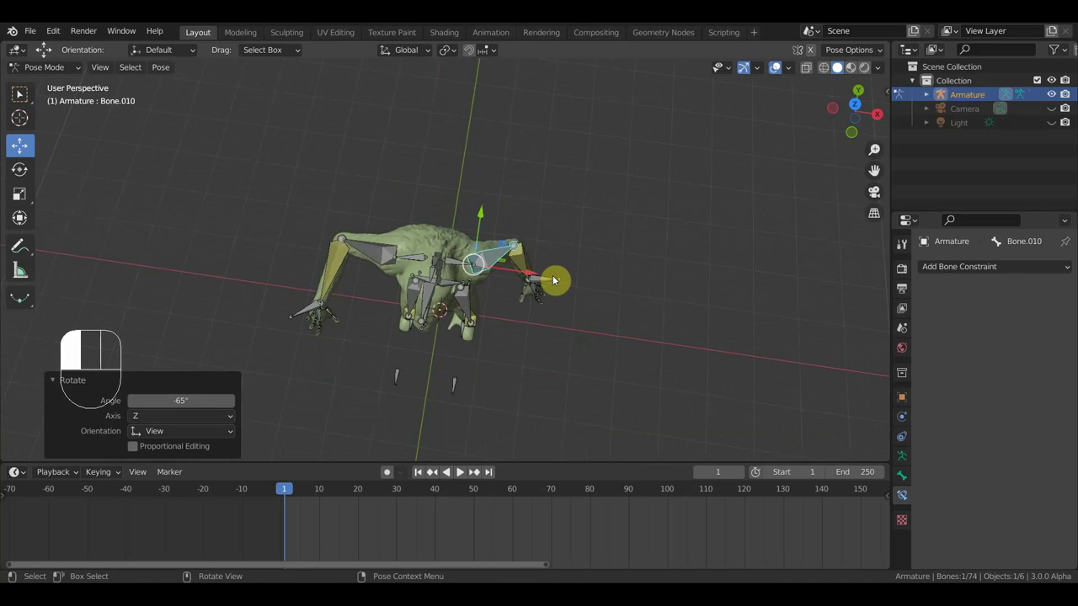
{"action": "key", "text": "g"}
{"action": "scroll", "scroll_direction": "up", "scroll_amount": 3}
{"action": "left_click_drag", "start_coordinate": [528, 289], "coordinate": [424, 196]}
{"action": "key", "text": "KP_3"}
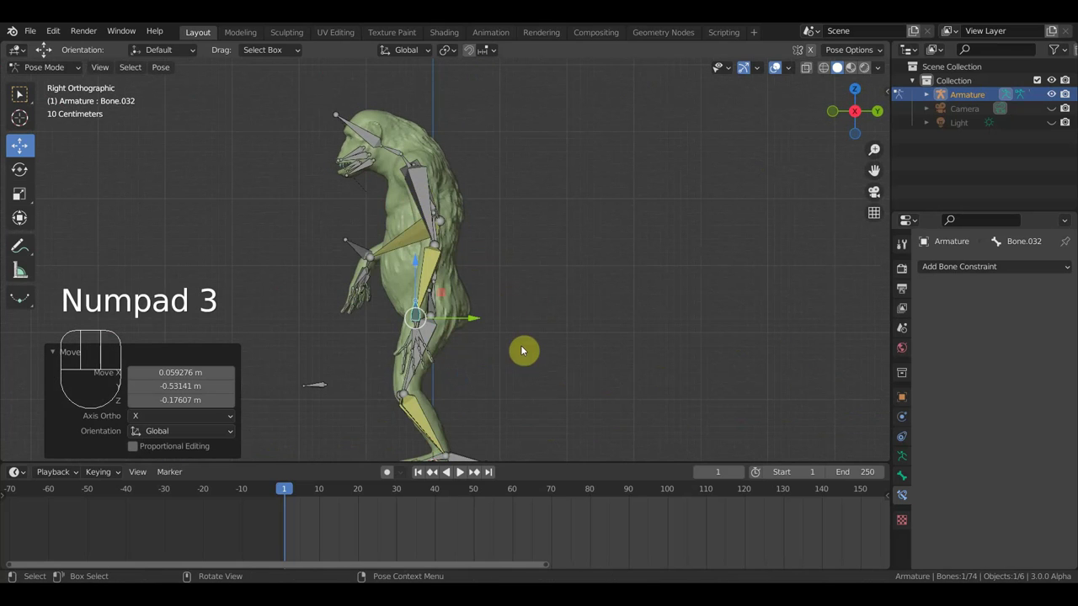
Swing the arm bone forward and up to match the stride and check it from several angles
{"action": "key", "text": "g"}
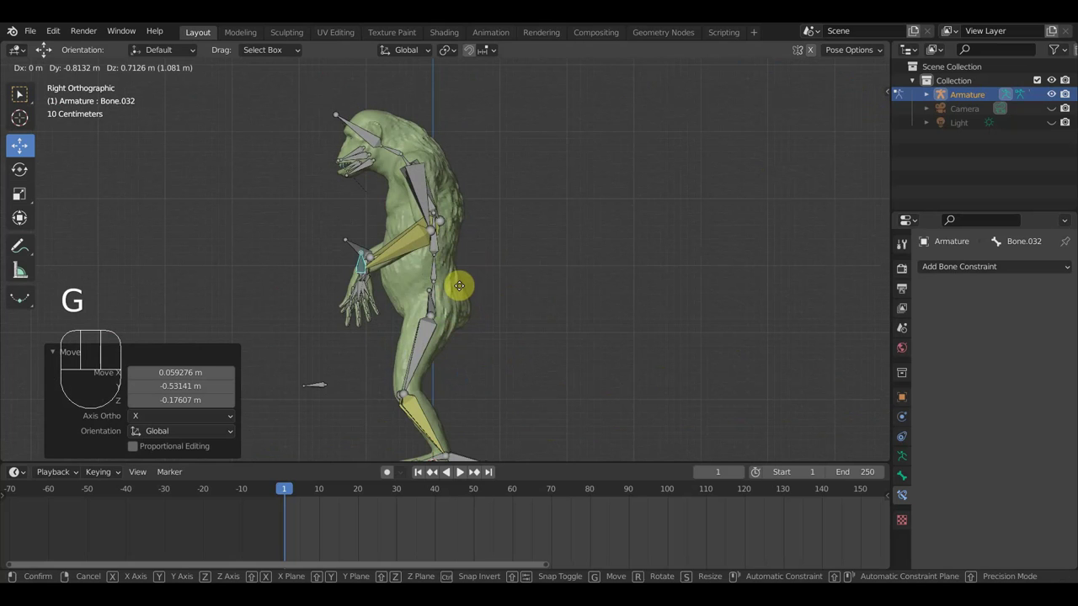
{"action": "left_click_drag", "start_coordinate": [522, 258], "coordinate": [655, 254]}
{"action": "key", "text": "KP_1"}
{"action": "left_click", "coordinate": [405, 360]}
{"action": "middle_click", "coordinate": [446, 390]}
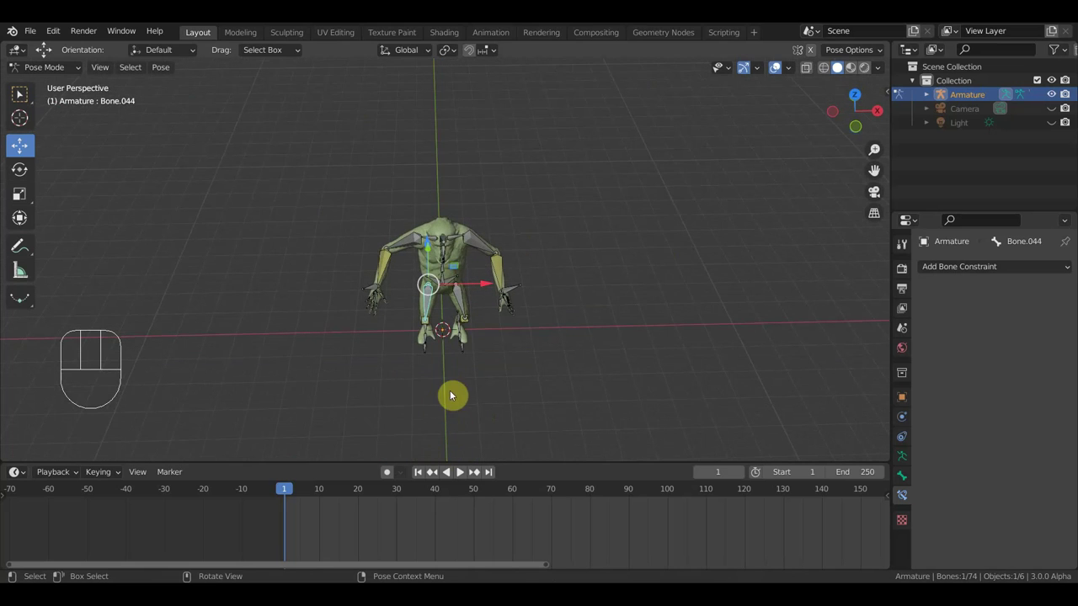
{"action": "left_click_drag", "start_coordinate": [432, 360], "coordinate": [624, 323]}
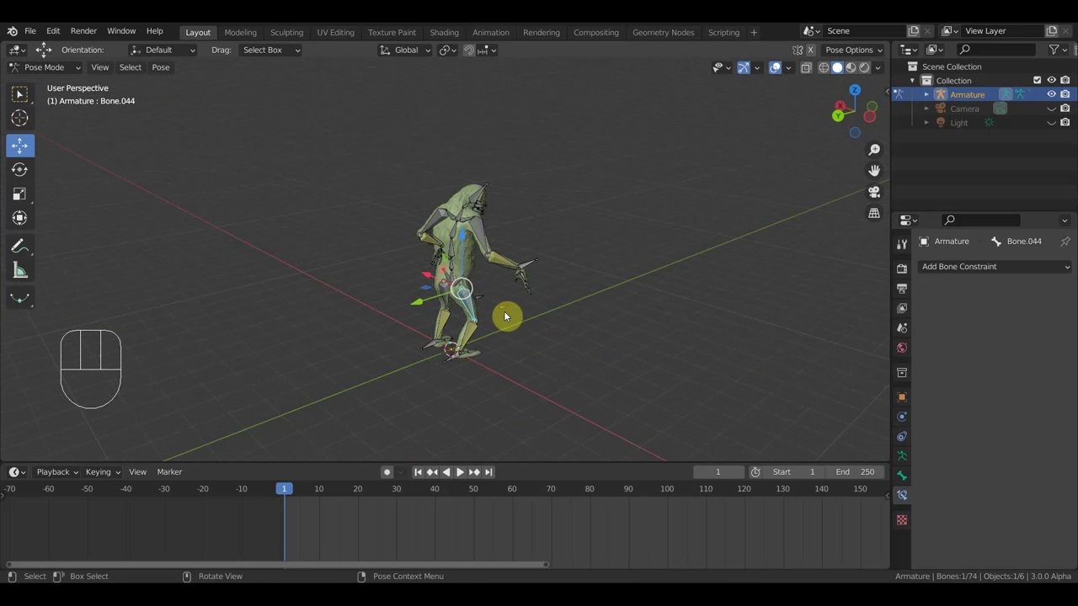
{"action": "key", "text": "KP_3"}
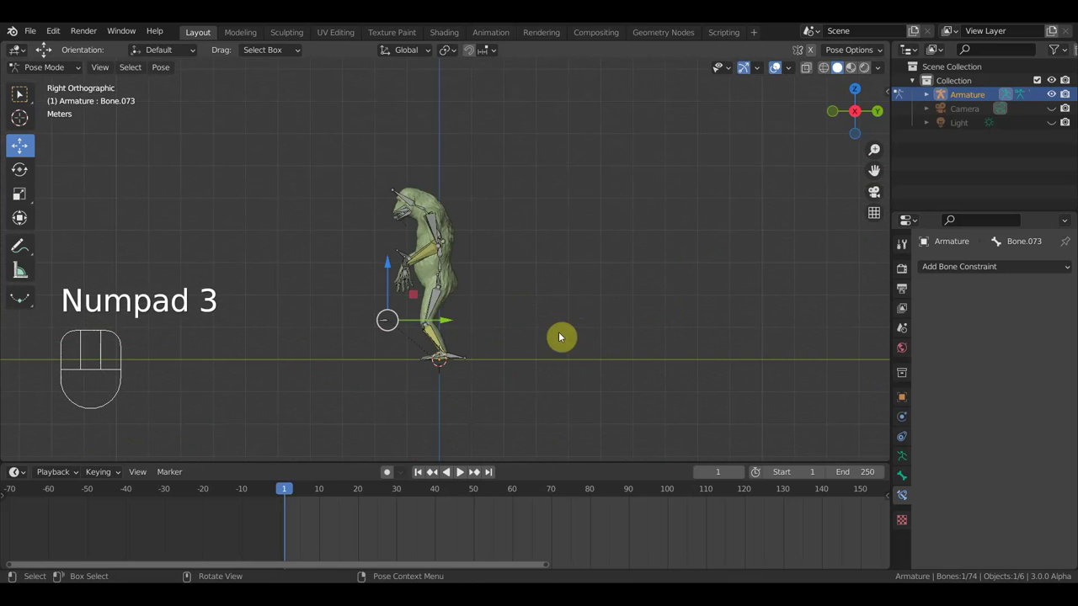
In Front view move the foot control bone outward and lower the hips into a wide crouch
{"action": "key", "text": "KP_1"}
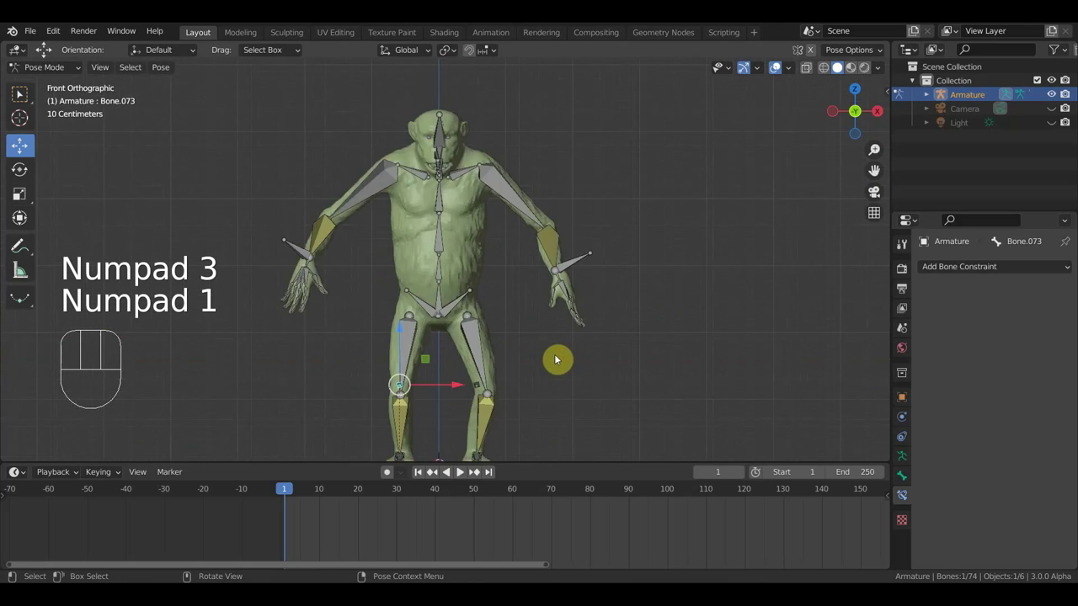
{"action": "middle_click", "coordinate": [404, 421]}
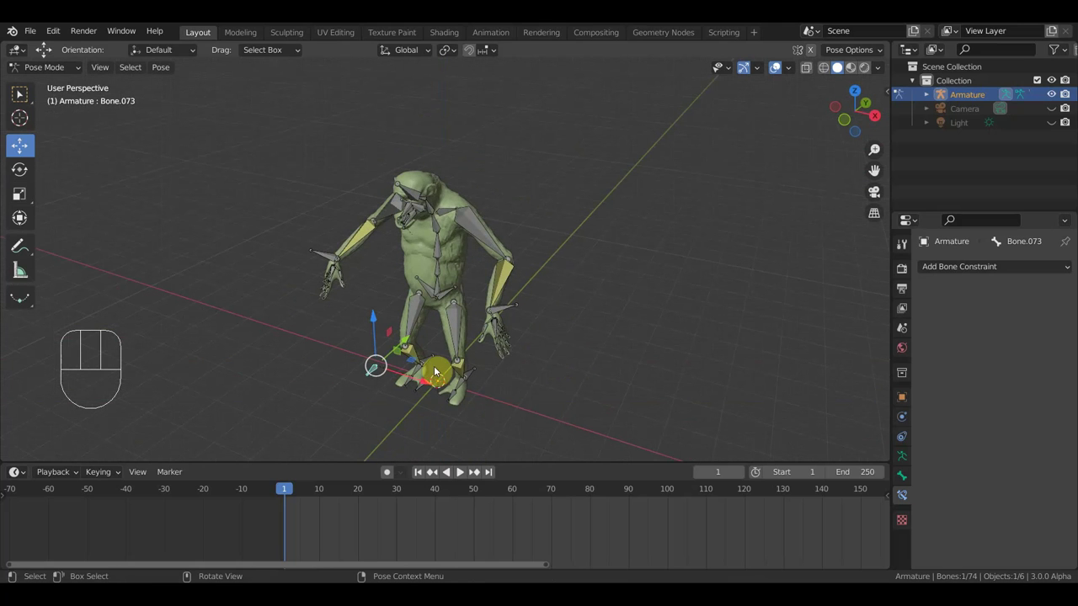
{"action": "left_click", "coordinate": [433, 364]}
{"action": "key", "text": "KP_1"}
{"action": "key", "text": "g"}
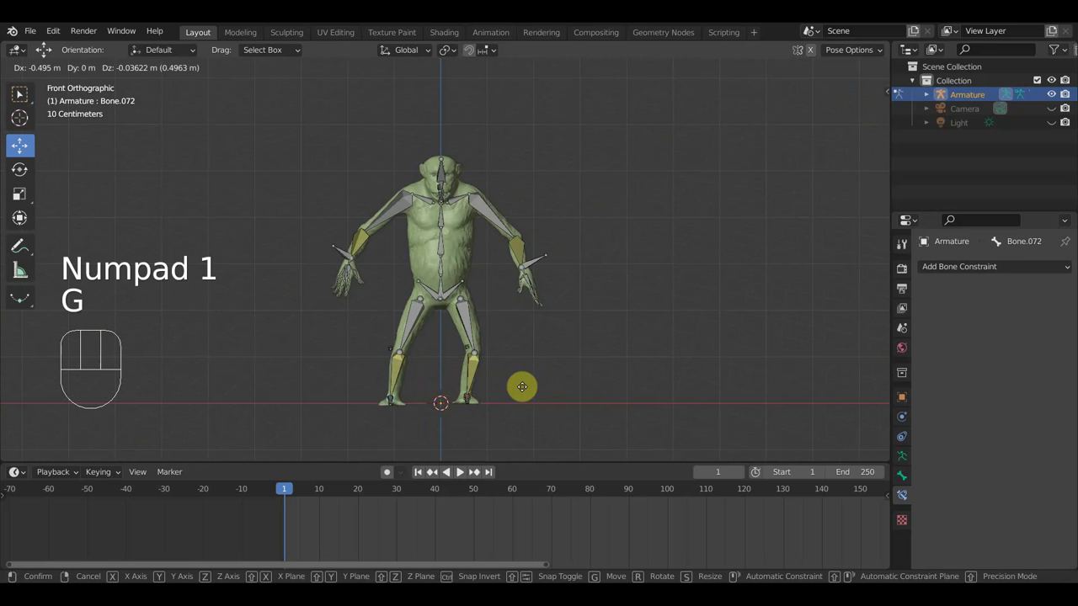
{"action": "middle_click", "coordinate": [465, 396]}
{"action": "key", "text": "KP_1"}
{"action": "key", "text": "g"}
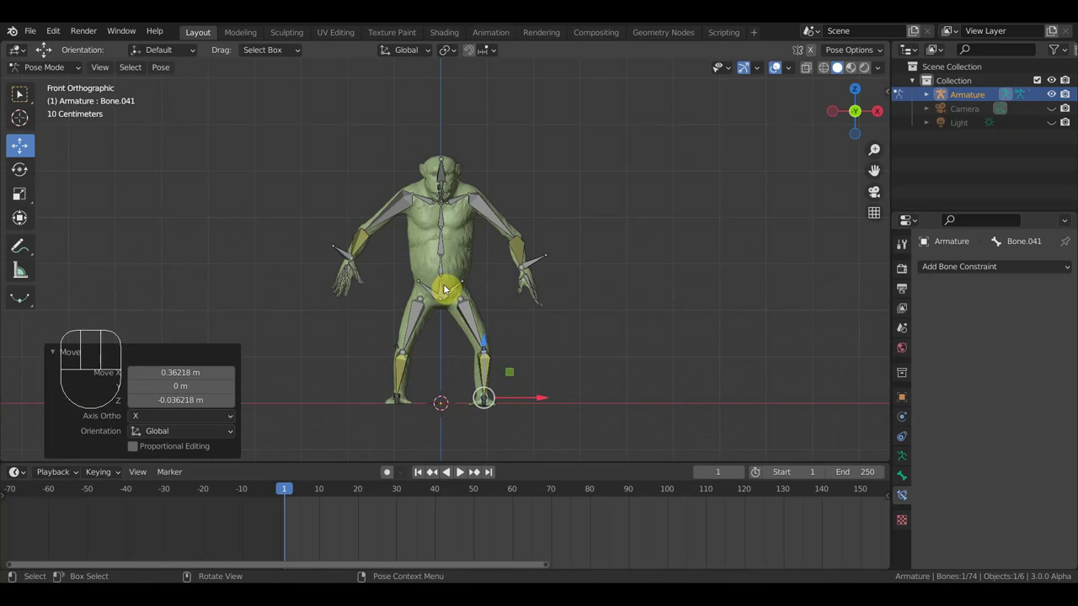
{"action": "key", "text": "g"}
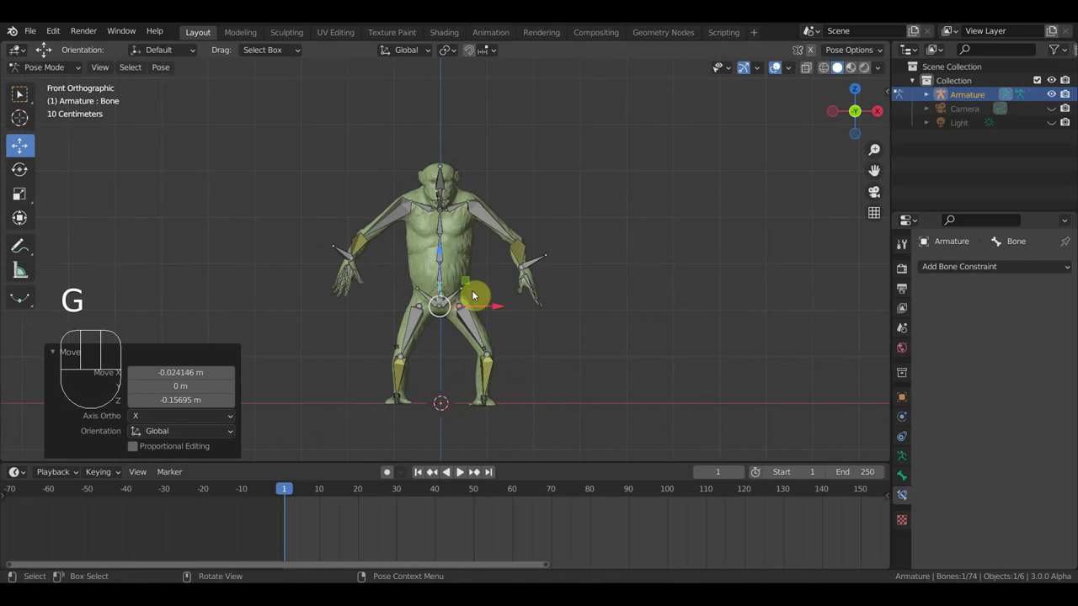
Reposition the arm bone forward and down and check the stance head-on
{"action": "scroll", "scroll_direction": "up", "scroll_amount": 3}
{"action": "left_click_drag", "start_coordinate": [450, 327], "coordinate": [384, 309]}
{"action": "scroll", "scroll_direction": "down", "scroll_amount": 3}
{"action": "left_click", "coordinate": [409, 254]}
{"action": "key", "text": "g"}
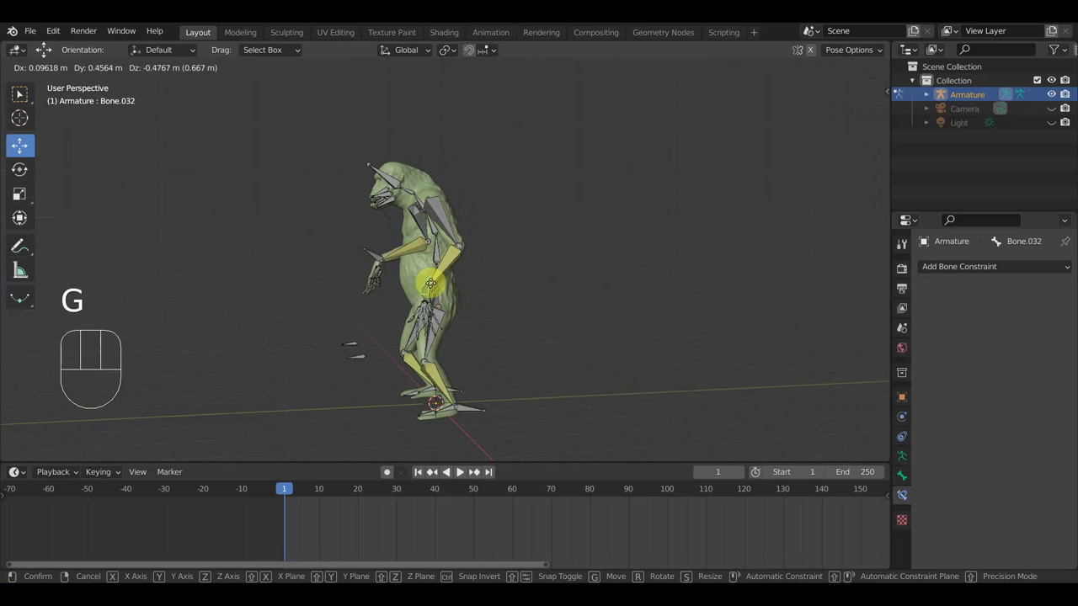
{"action": "left_click", "coordinate": [381, 254]}
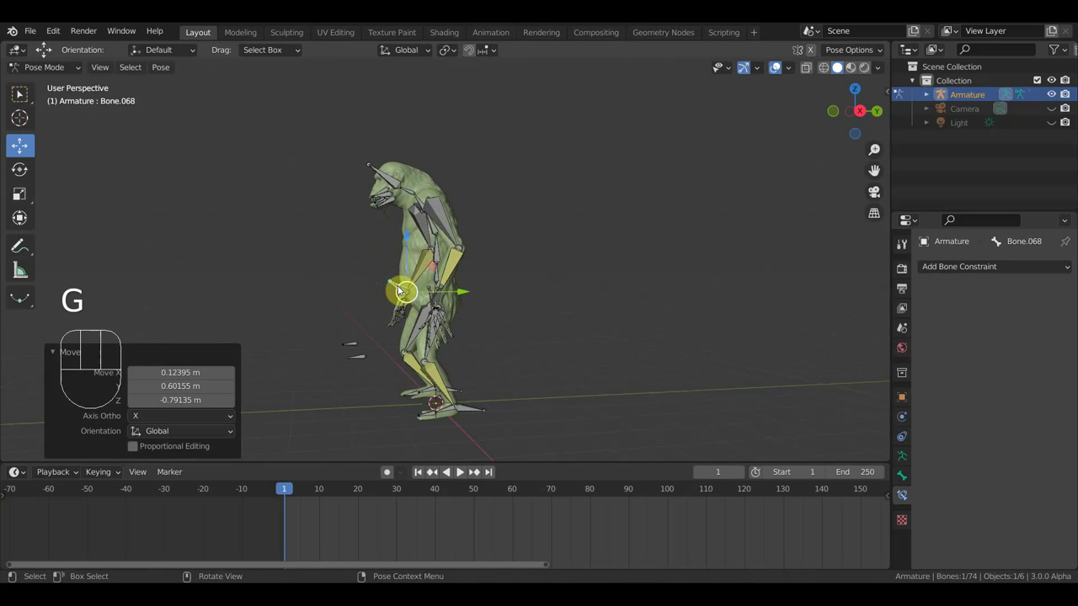
{"action": "middle_click", "coordinate": [540, 288]}
{"action": "key", "text": "KP_1"}
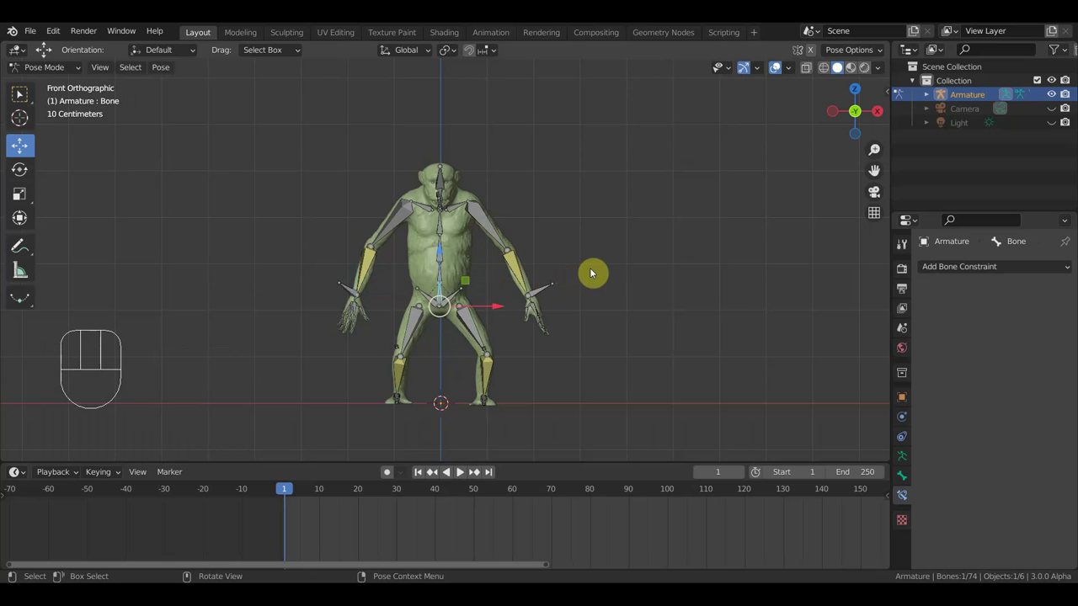
At frame 10 select the root bone and twist the hips into the stride in Top view
{"action": "key", "text": "i"}
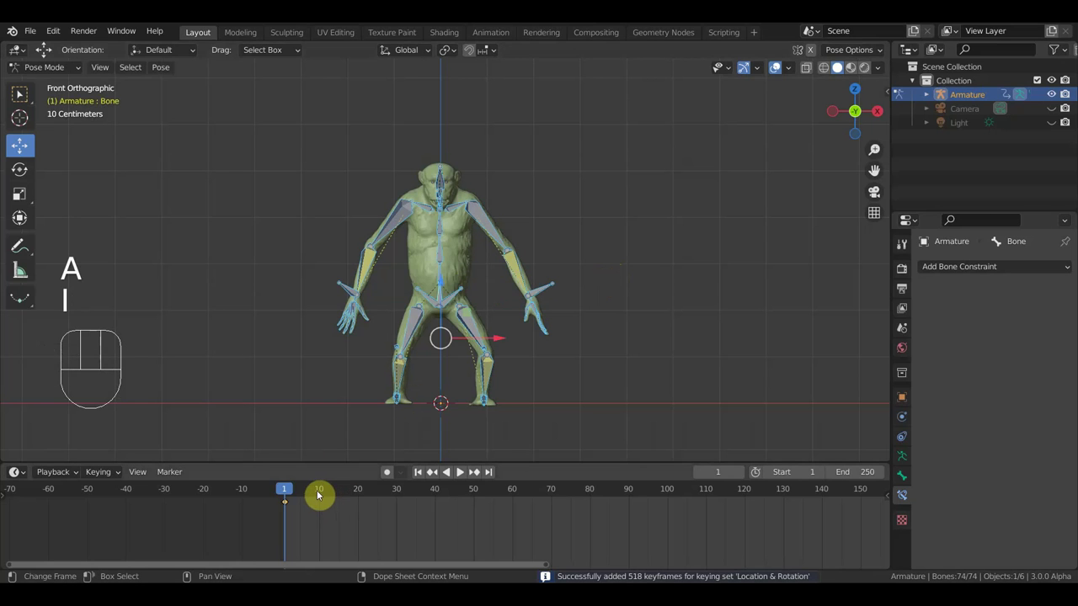
{"action": "left_click", "coordinate": [329, 490]}
{"action": "left_click", "coordinate": [441, 298]}
{"action": "key", "text": "KP_7"}
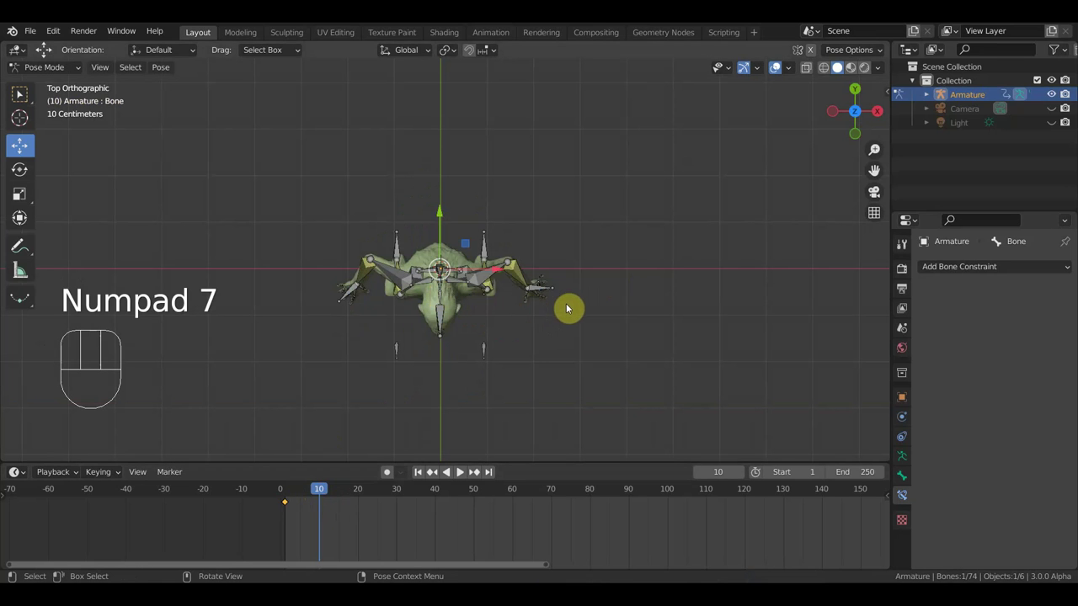
{"action": "key", "text": "r"}
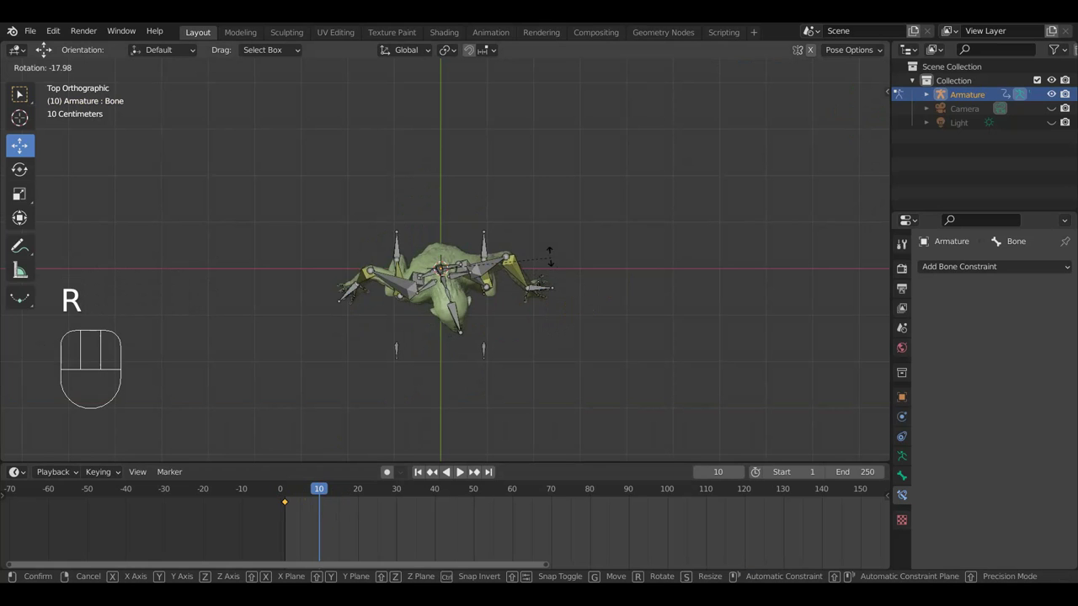
{"action": "left_click_drag", "start_coordinate": [562, 323], "coordinate": [561, 171]}
{"action": "middle_click", "coordinate": [598, 251]}
{"action": "key", "text": "g"}
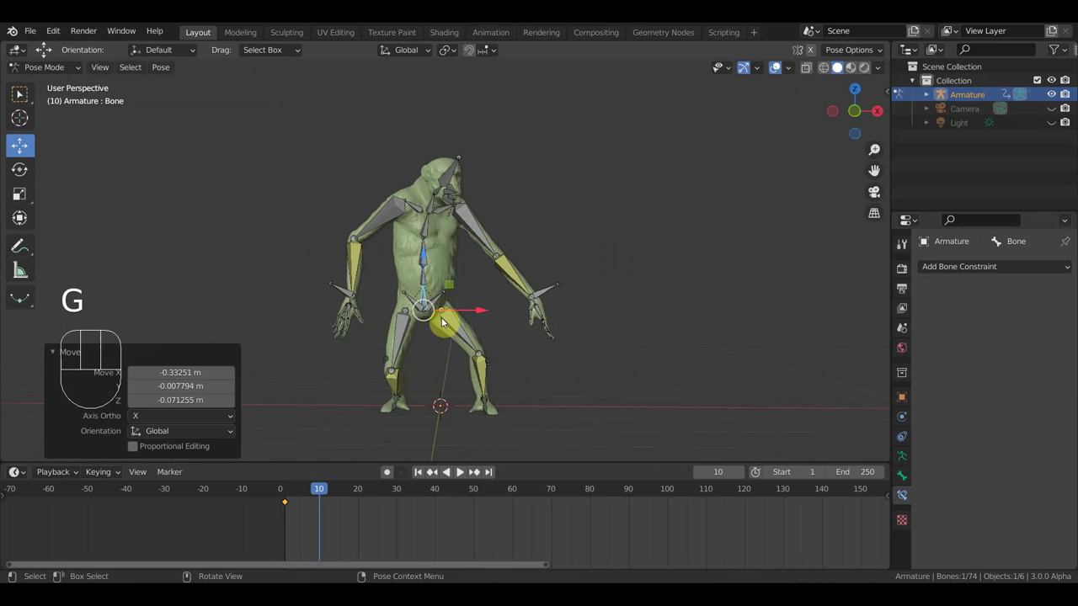
Select the forward foot bone and start turning it outward from above
{"action": "scroll", "scroll_direction": "up", "scroll_amount": 3}
{"action": "middle_click", "coordinate": [401, 418]}
{"action": "scroll", "scroll_direction": "down", "scroll_amount": 3}
{"action": "left_click", "coordinate": [469, 407]}
{"action": "key", "text": "KP_7"}
{"action": "key", "text": "r"}
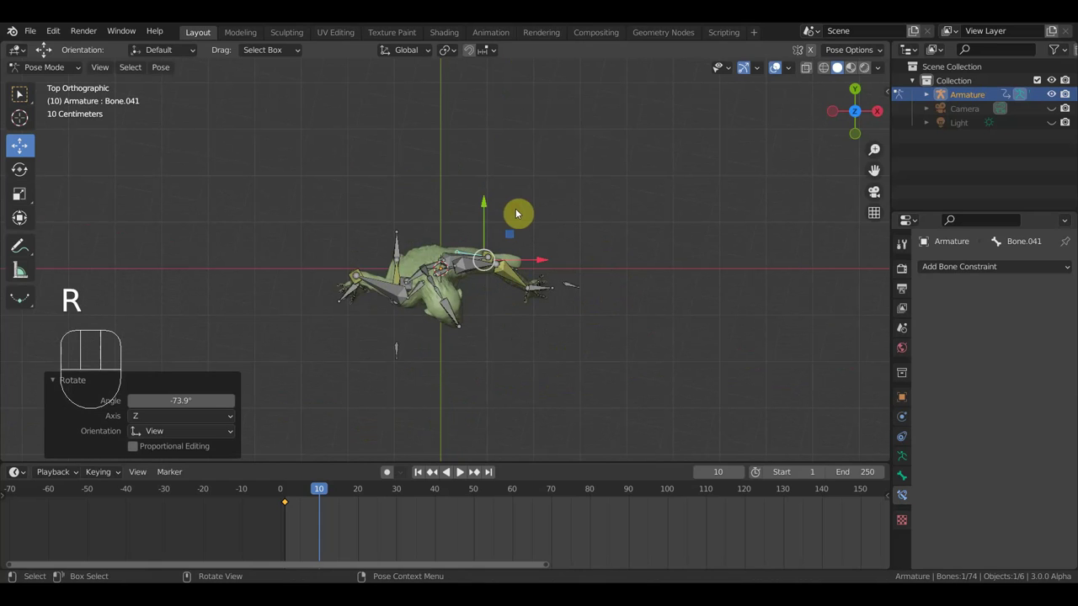
Rotate the forward foot flat in Front view
{"action": "left_click", "coordinate": [487, 209]}
{"action": "key", "text": "KP_1"}
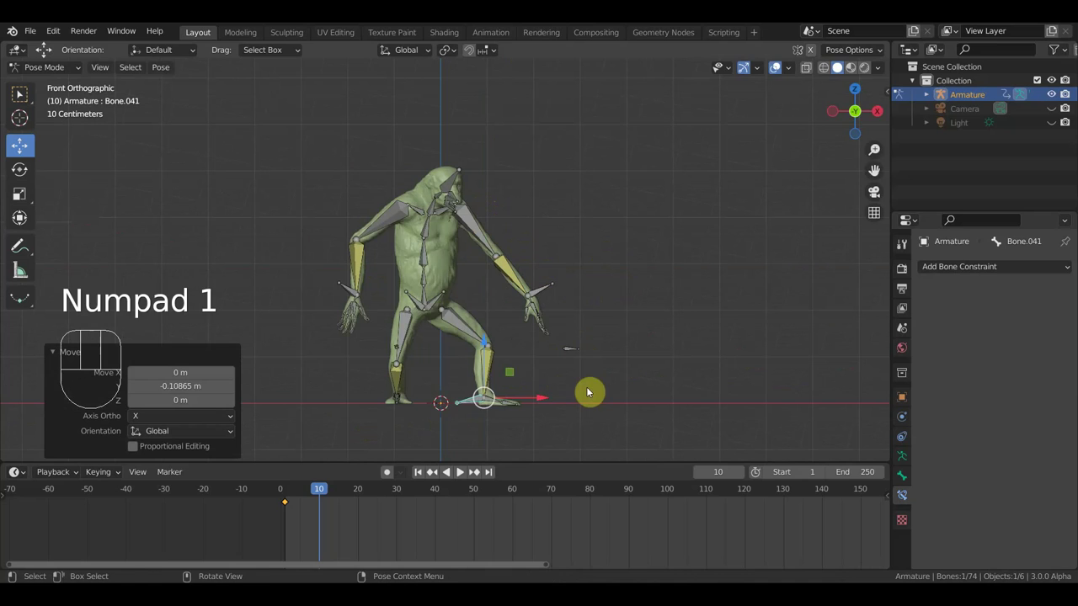
{"action": "key", "text": "r"}
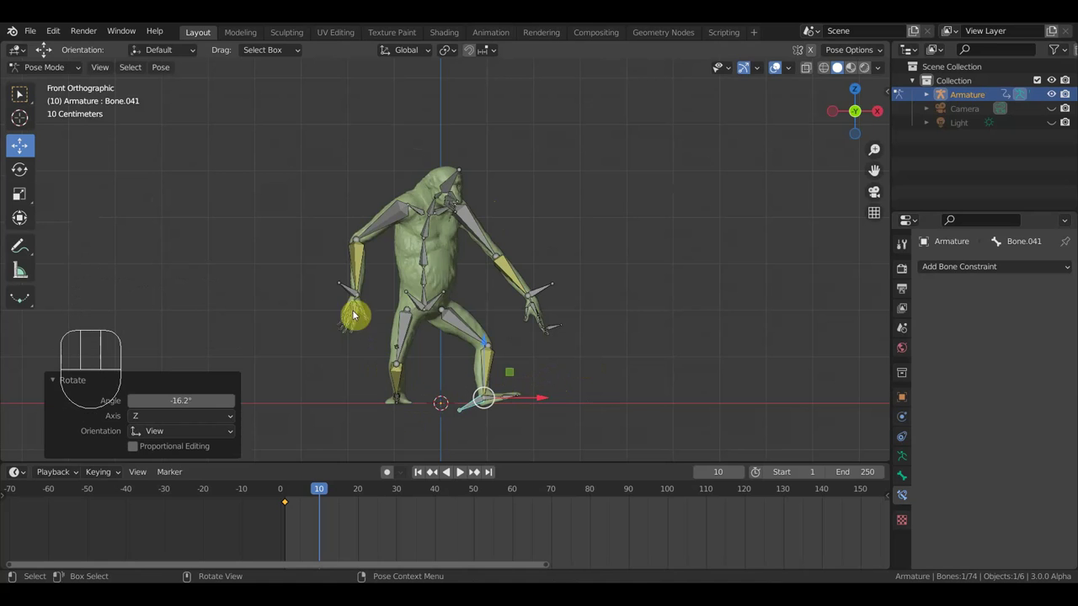
{"action": "left_click", "coordinate": [356, 289]}
Turn the creature's head sideways in Top view, twisting the upper spine against the hips
{"action": "middle_click", "coordinate": [414, 315]}
{"action": "key", "text": "KP_7"}
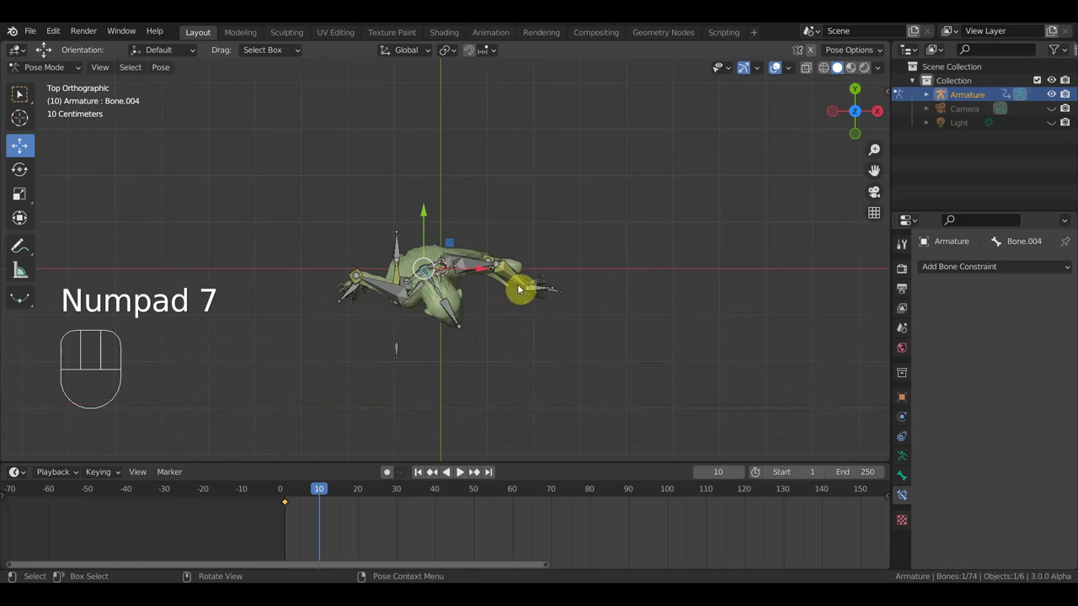
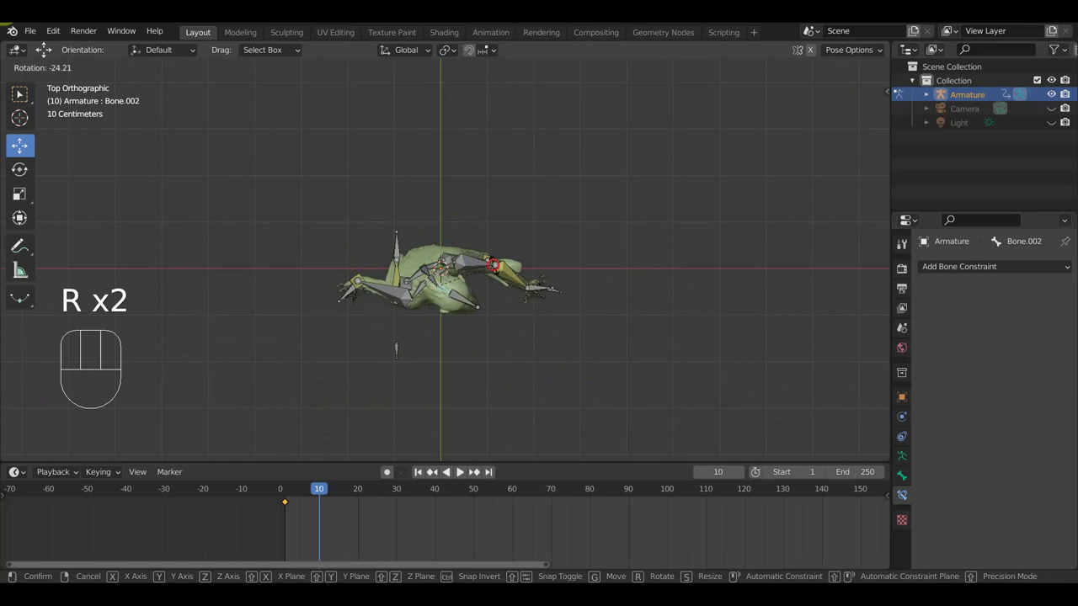
{"action": "left_click_drag", "start_coordinate": [541, 314], "coordinate": [591, 142]}
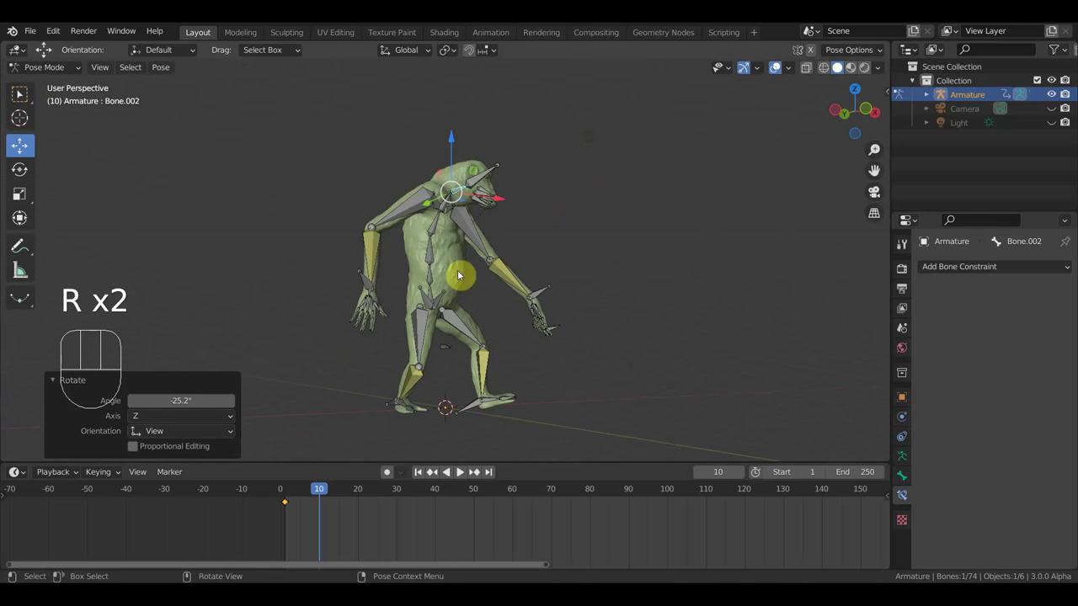
Bring the hand bone down in front of the body and key the full-rig location and rotation at frame 10
{"action": "key", "text": "KP_1"}
{"action": "left_click_drag", "start_coordinate": [425, 300], "coordinate": [527, 295]}
{"action": "key", "text": "g"}
{"action": "middle_click", "coordinate": [510, 300]}
{"action": "left_click", "coordinate": [561, 299]}
{"action": "key", "text": "g"}
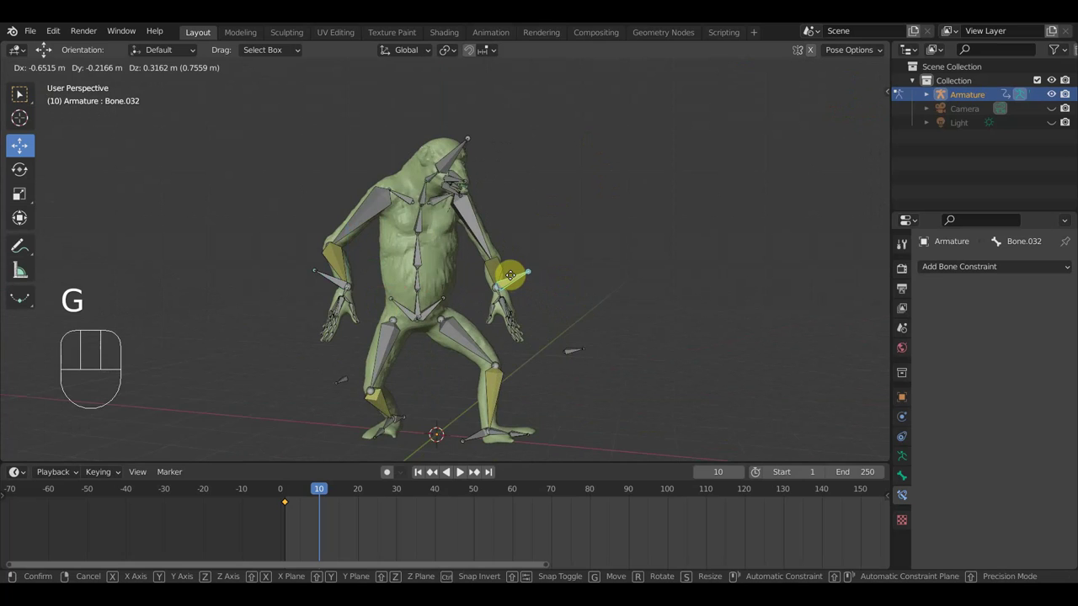
{"action": "left_click_drag", "start_coordinate": [600, 304], "coordinate": [601, 294]}
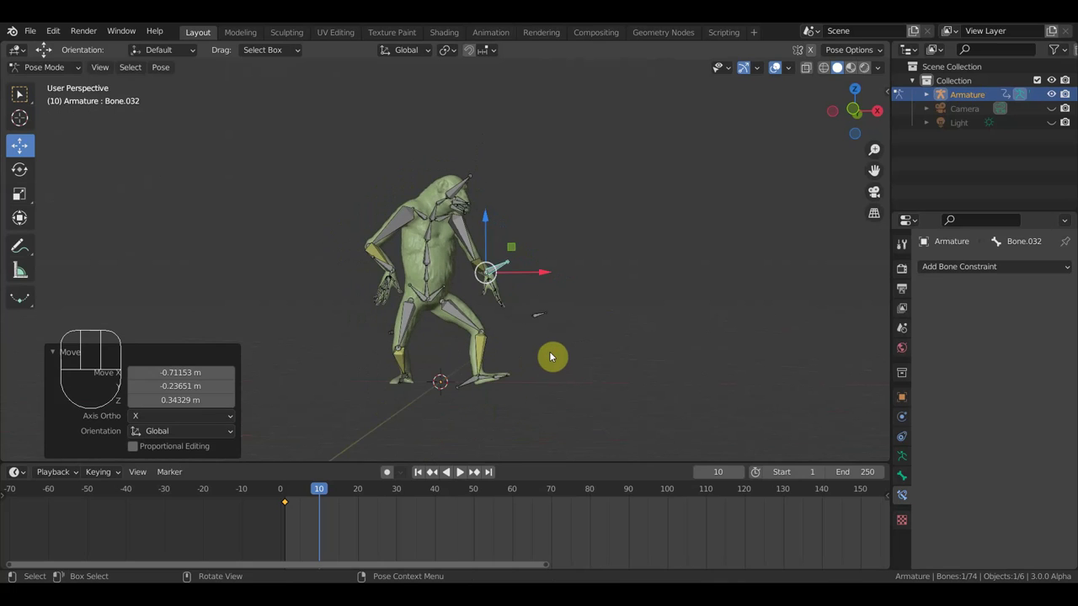
{"action": "key", "text": "i"}
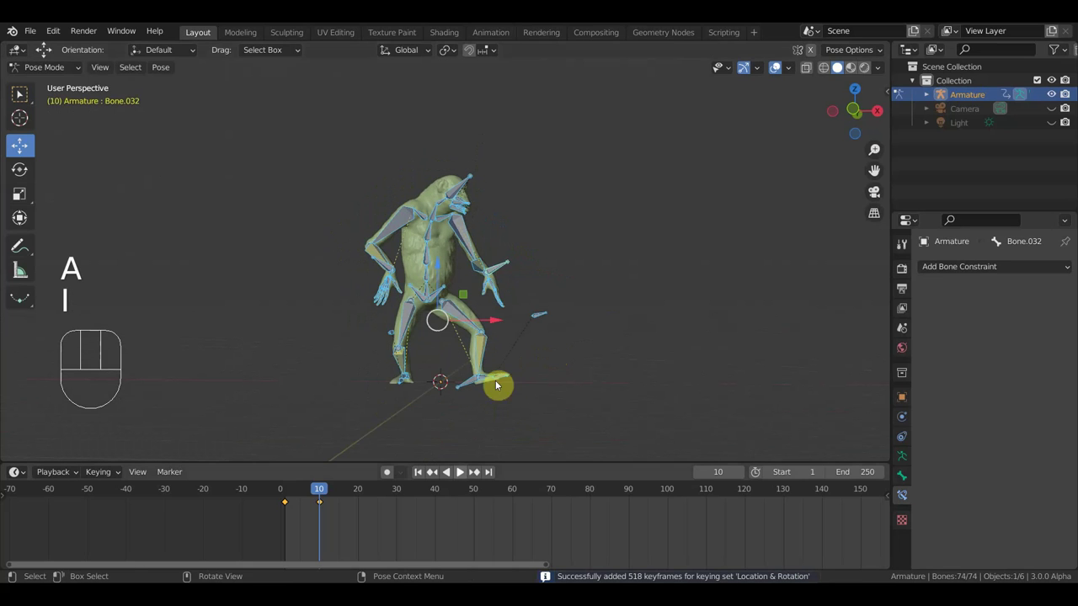
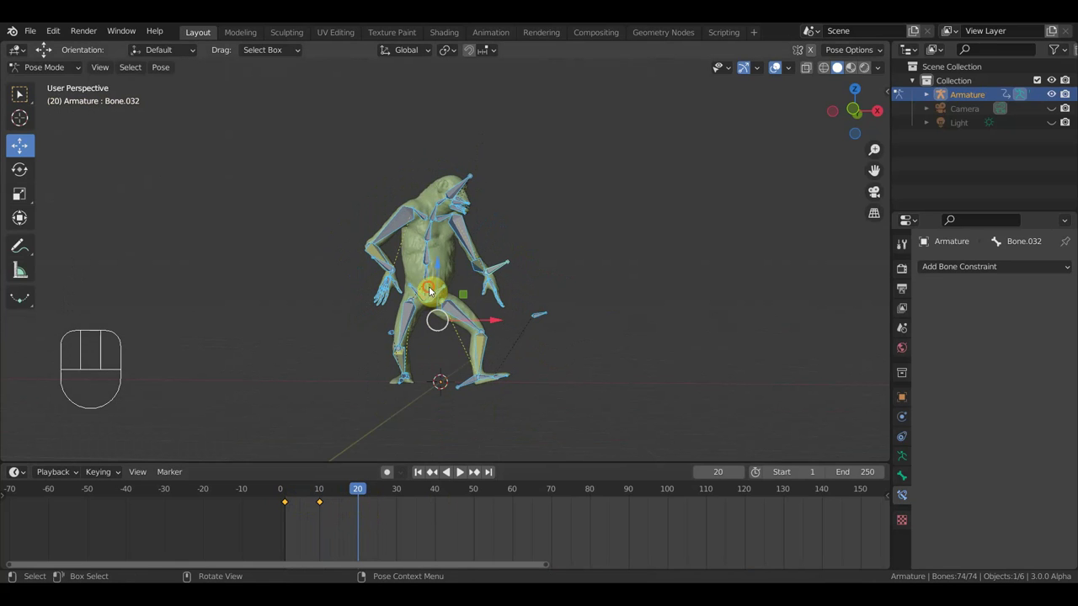
At frame 20 shift the hip bone and swing the arm bone back
{"action": "key", "text": "g"}
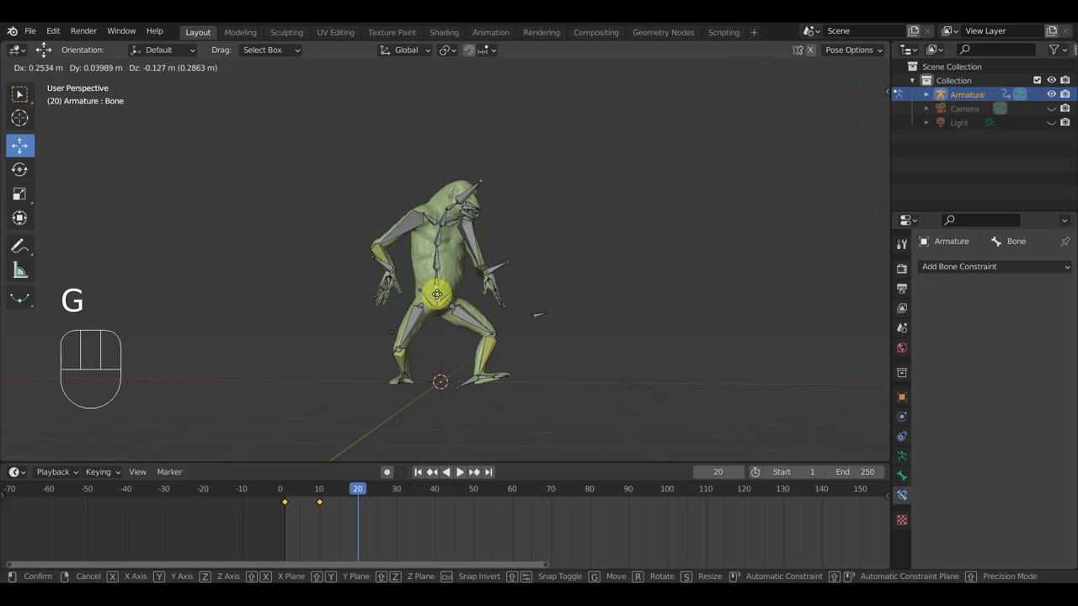
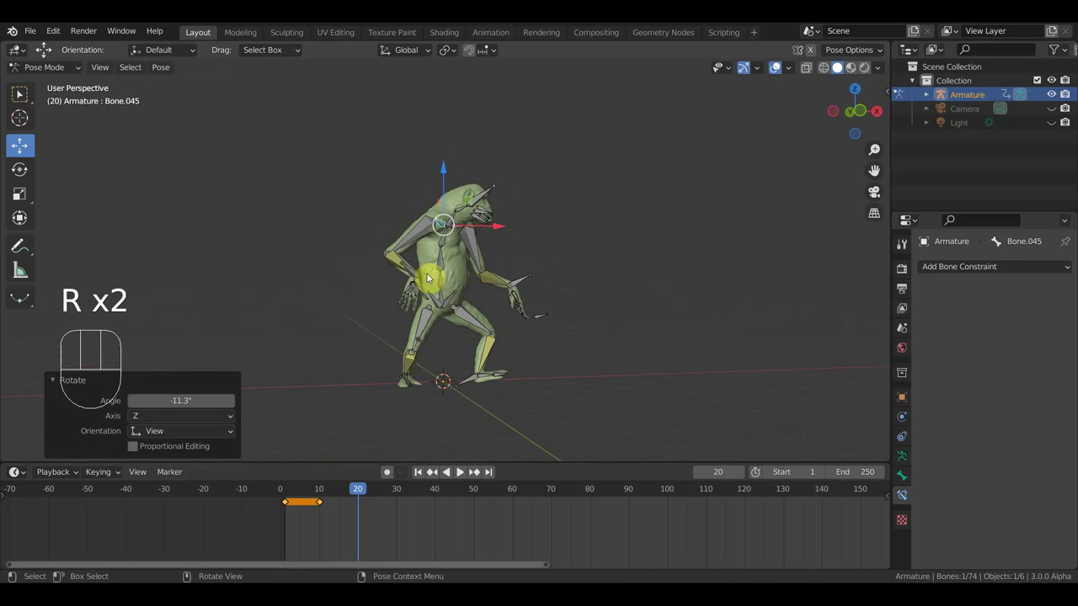
{"action": "key", "text": "r"}
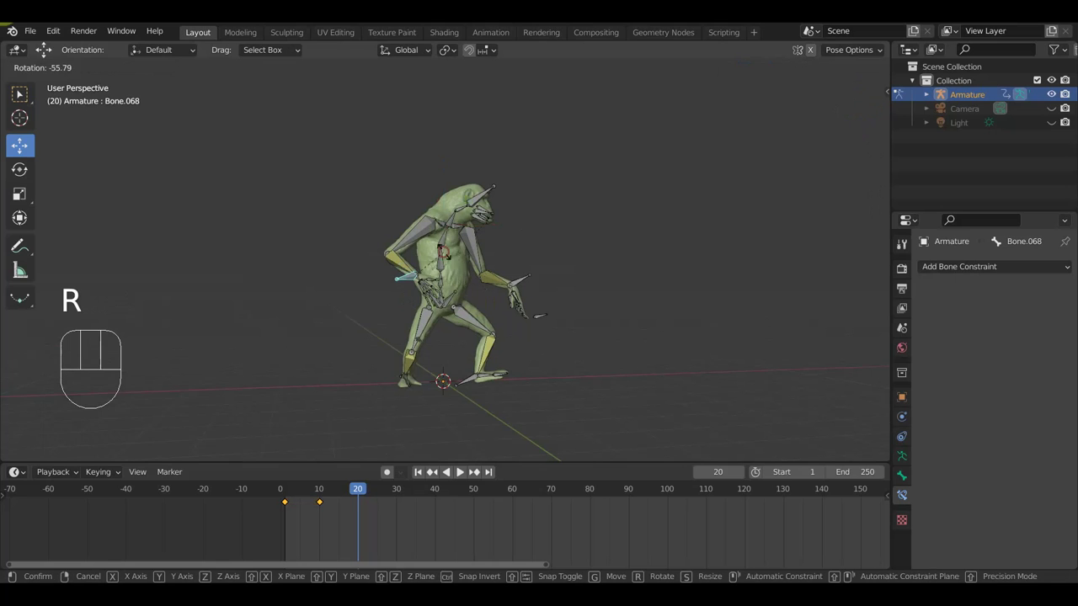
{"action": "key", "text": "g"}
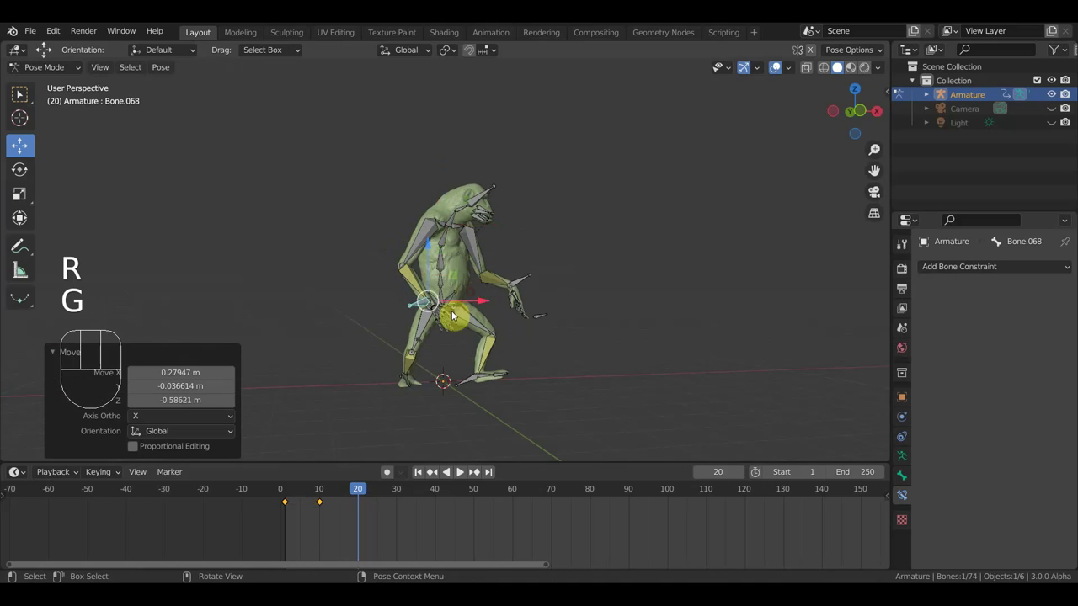
{"action": "middle_click", "coordinate": [394, 400]}
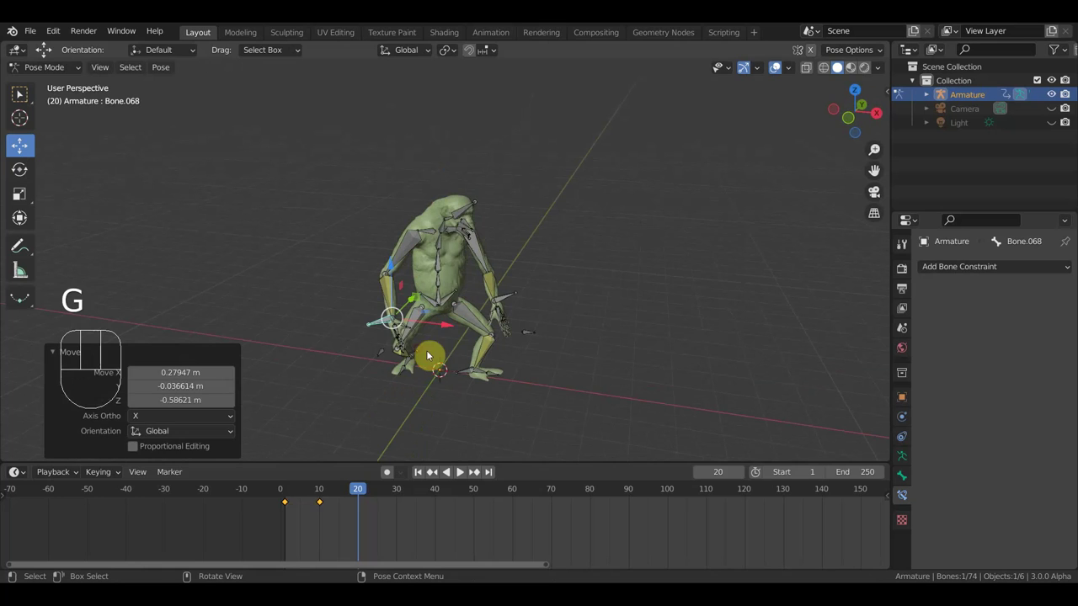
{"action": "key", "text": "KP_7"}
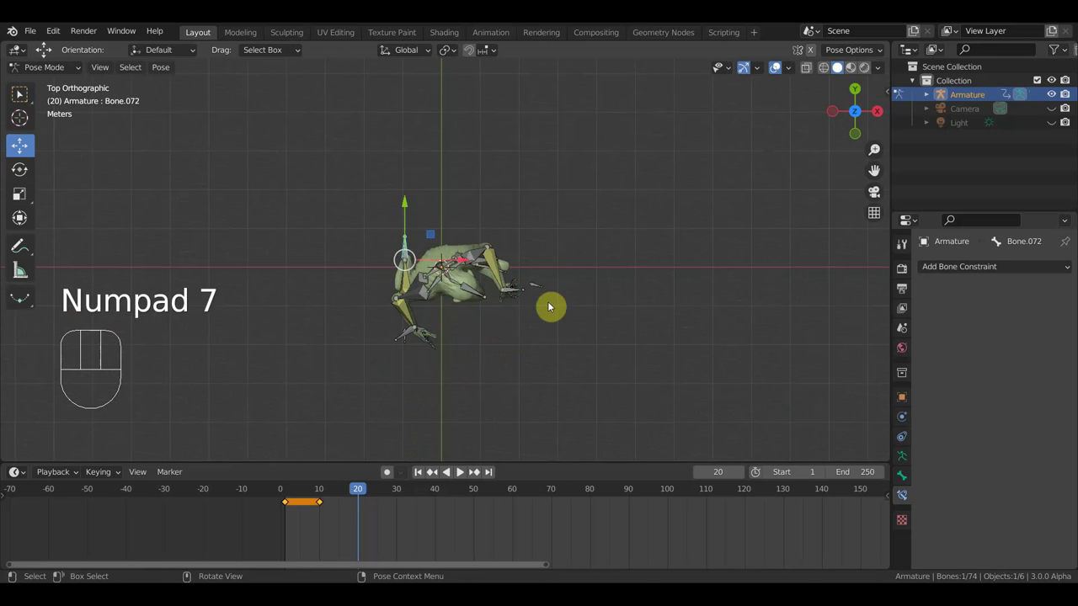
Turn the foot to point along the stride in Top view and start repositioning the hips
{"action": "key", "text": "r"}
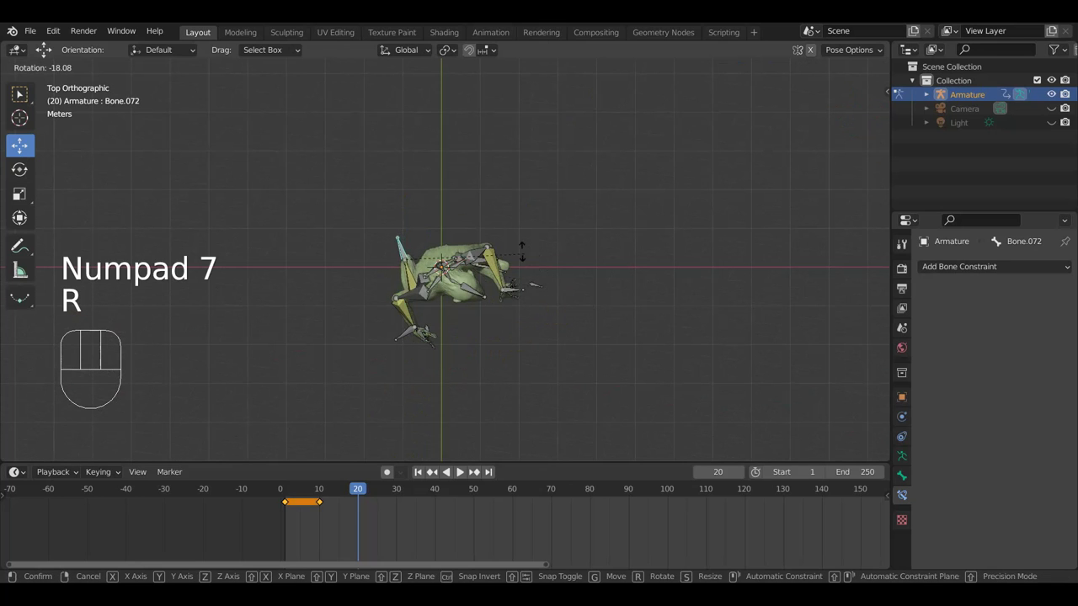
{"action": "left_click_drag", "start_coordinate": [508, 303], "coordinate": [509, 176]}
{"action": "left_click_drag", "start_coordinate": [466, 304], "coordinate": [653, 294]}
{"action": "middle_click", "coordinate": [598, 322]}
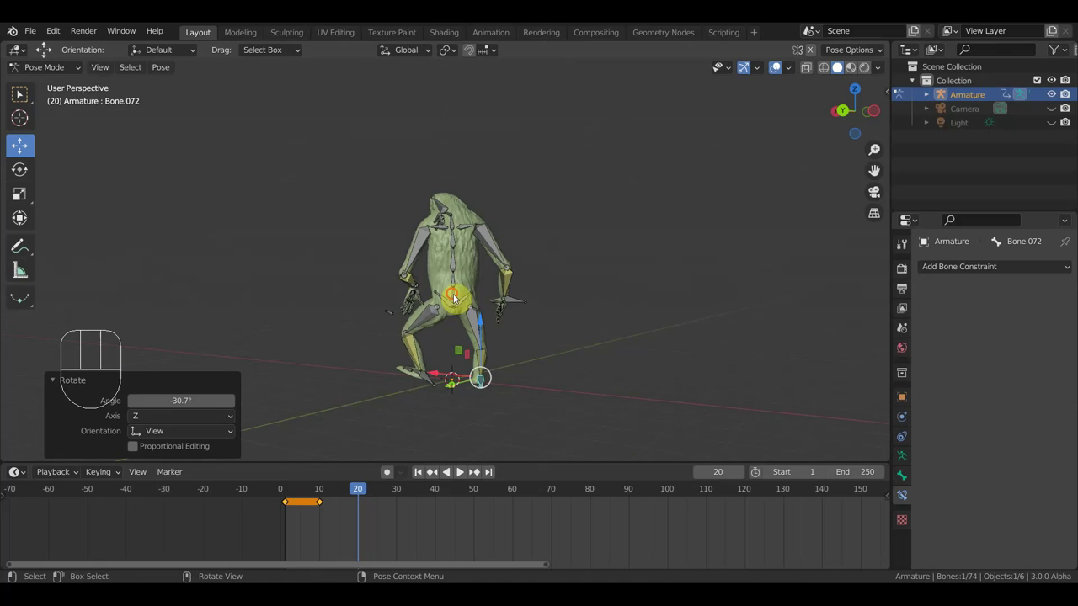
{"action": "left_click_drag", "start_coordinate": [549, 320], "coordinate": [578, 318]}
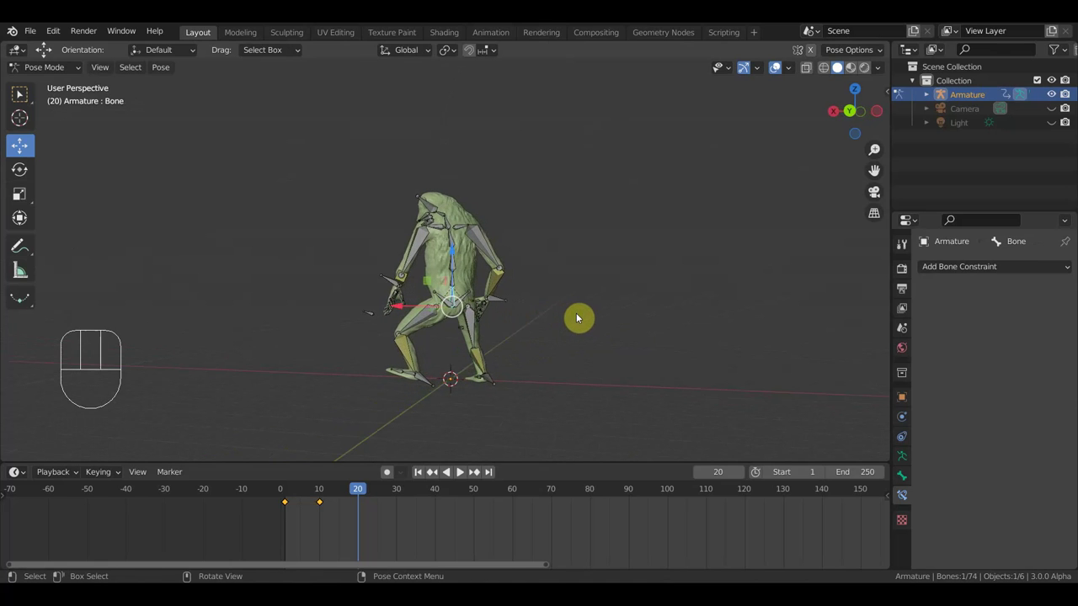
{"action": "key", "text": "g"}
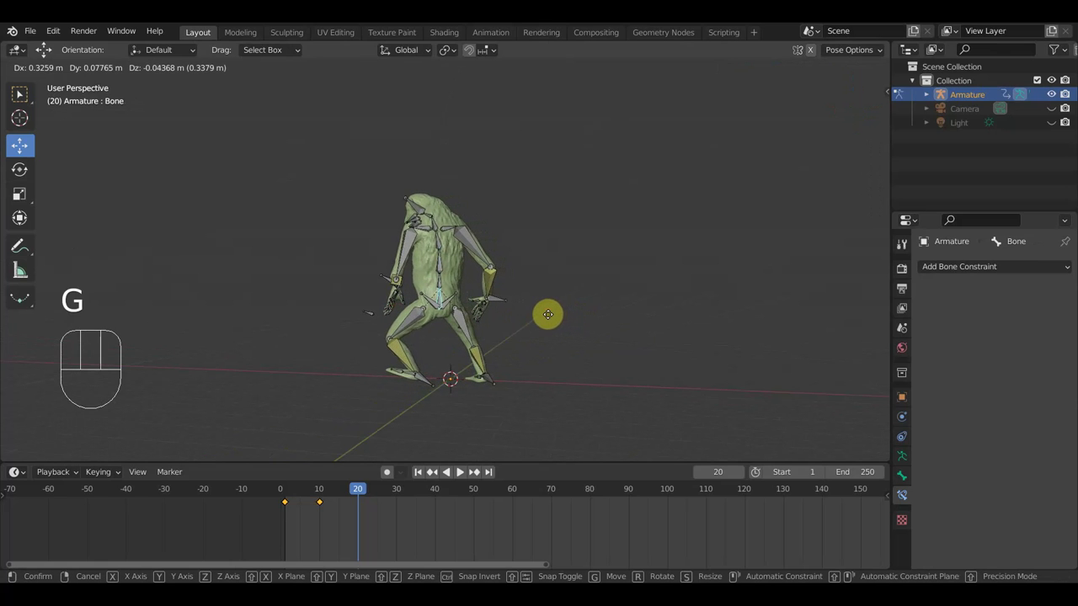
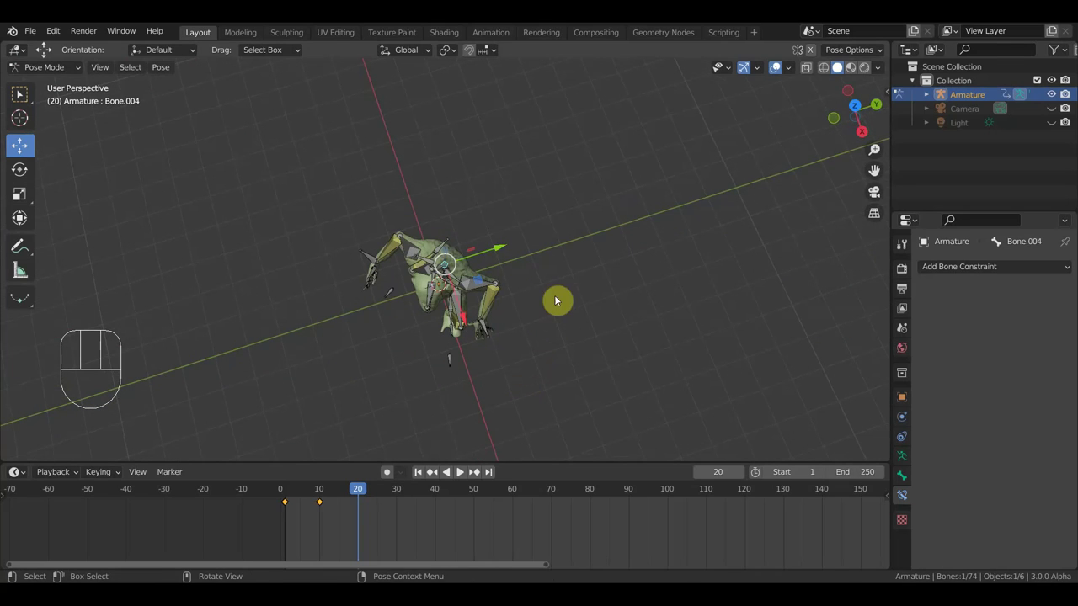
Refine the hip bone's rotation and position, orbiting to check the pose
{"action": "key", "text": "r"}
{"action": "middle_click", "coordinate": [593, 296]}
{"action": "left_click_drag", "start_coordinate": [616, 199], "coordinate": [671, 190]}
{"action": "left_click", "coordinate": [456, 306]}
{"action": "middle_click", "coordinate": [516, 316]}
{"action": "middle_click", "coordinate": [518, 316]}
{"action": "key", "text": "g"}
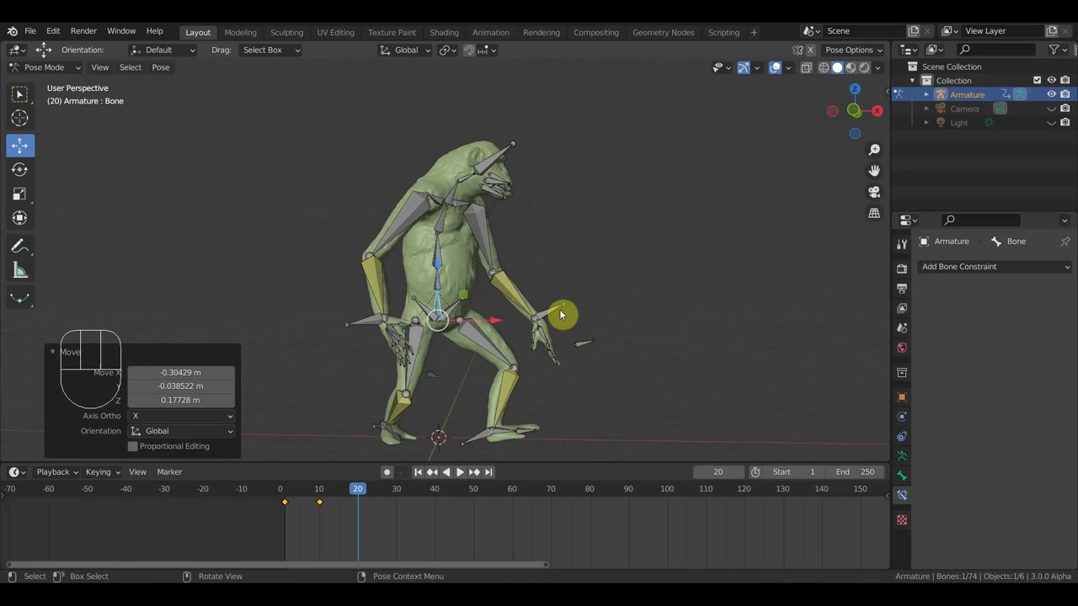
Key every bone at frame 20 and scrub between the keyed frames
{"action": "key", "text": "a"}
{"action": "key", "text": "i"}
{"action": "left_click_drag", "start_coordinate": [357, 486], "coordinate": [368, 510]}
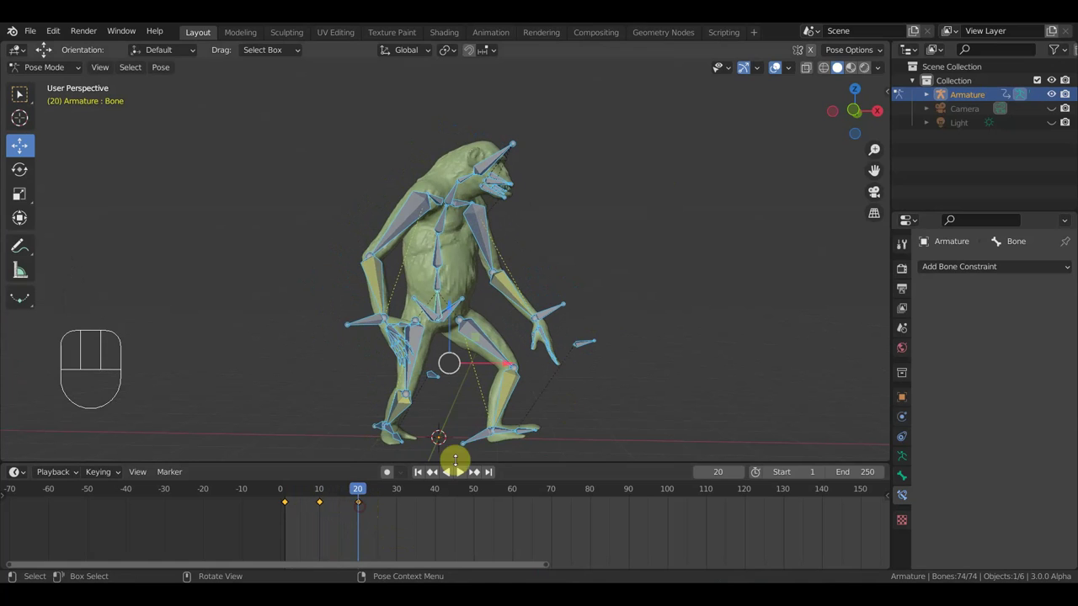
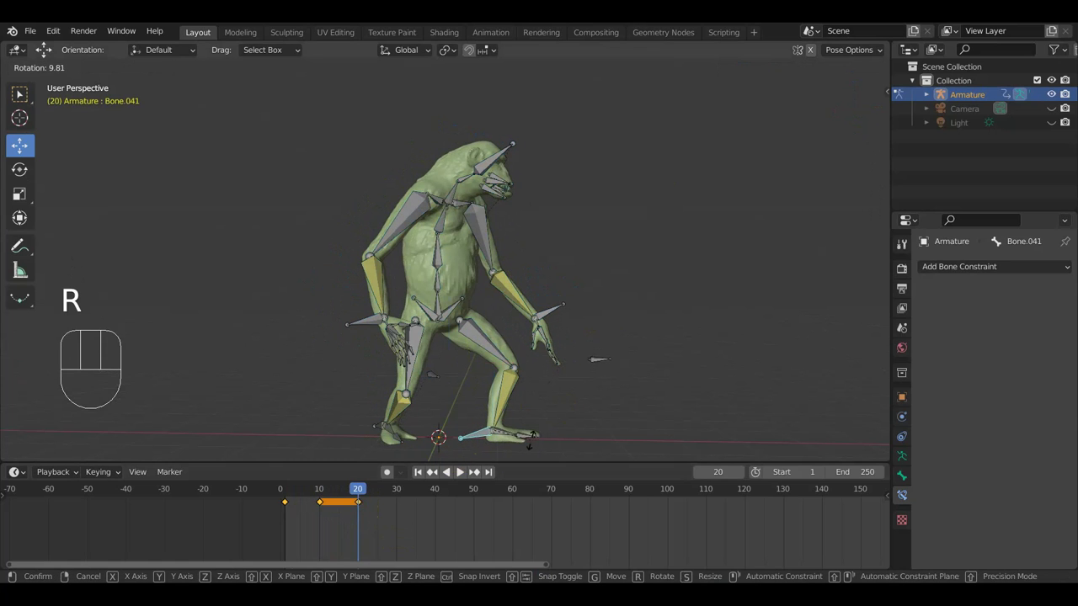
Re-key the adjusted foot tilt at frame 20 and scrub forward to frame 30 to preview the stride
{"action": "key", "text": "a"}
{"action": "key", "text": "i"}
{"action": "left_click_drag", "start_coordinate": [358, 491], "coordinate": [403, 536]}
{"action": "middle_click", "coordinate": [553, 401]}
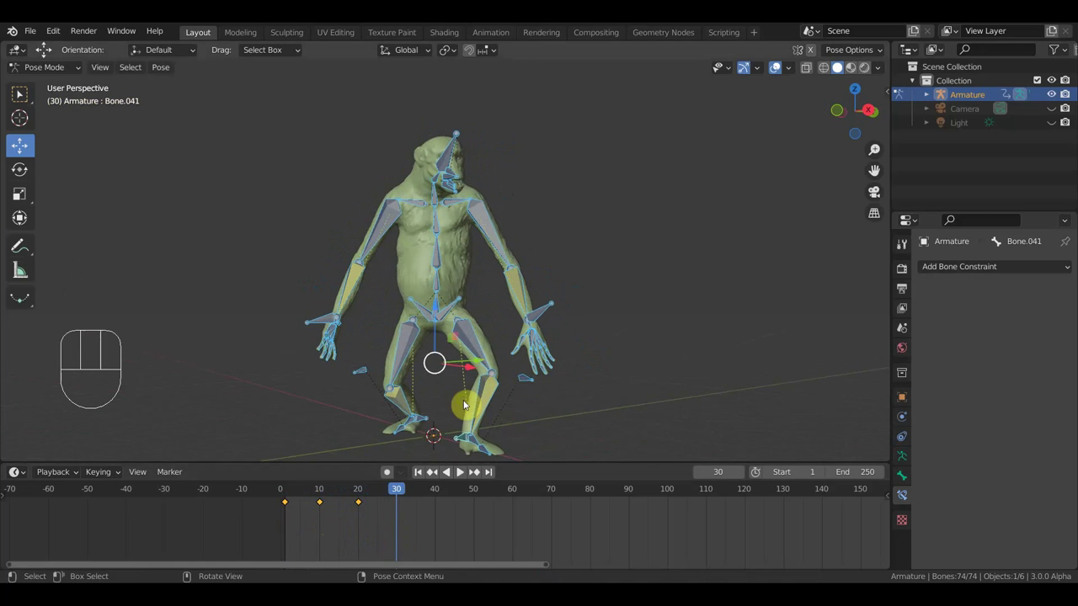
Orbit to a side profile of the creature and scrub back to frame 14 to review the stride
{"action": "middle_click", "coordinate": [434, 343]}
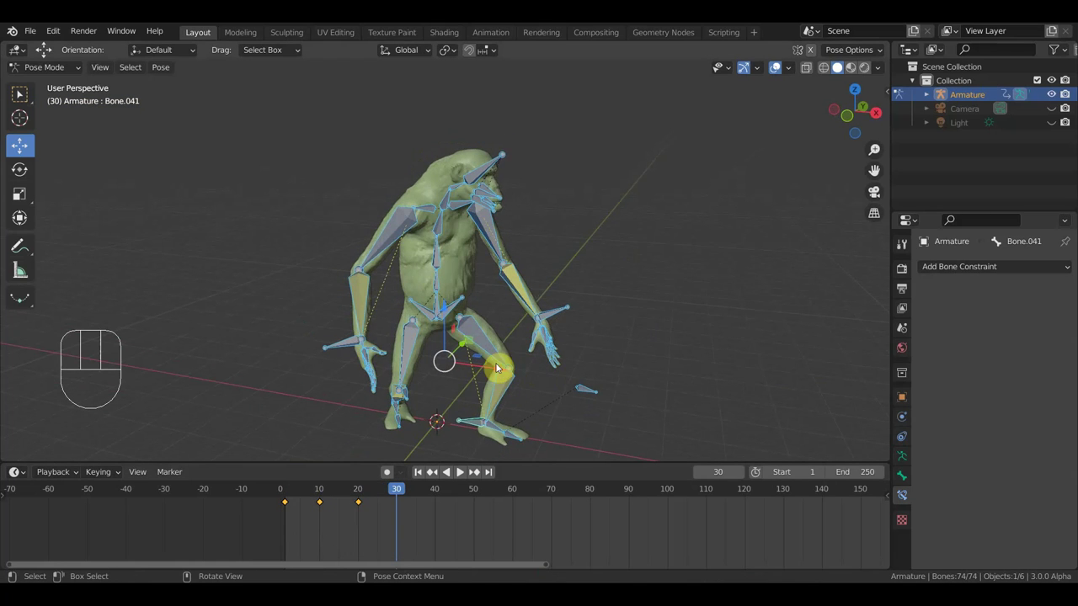
{"action": "left_click_drag", "start_coordinate": [472, 339], "coordinate": [501, 316]}
{"action": "middle_click", "coordinate": [487, 351]}
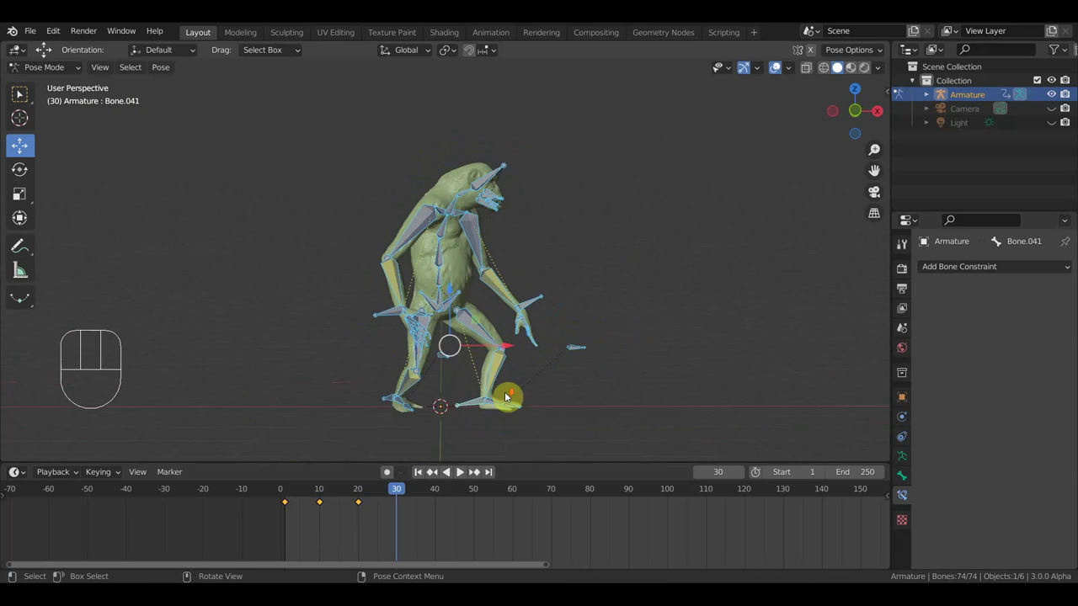
{"action": "left_click_drag", "start_coordinate": [372, 497], "coordinate": [335, 530]}
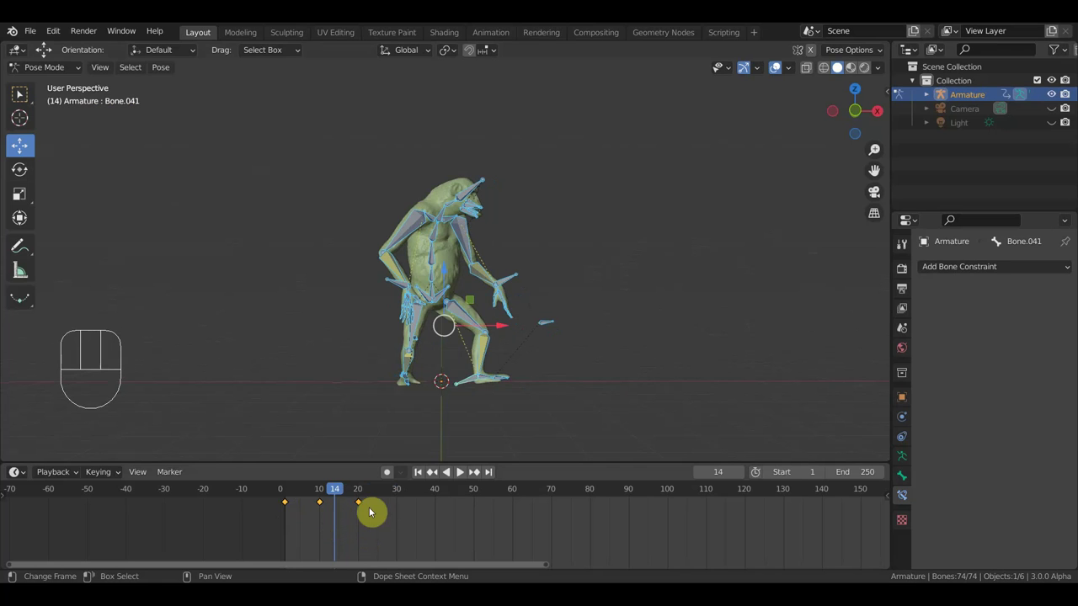
Scrub through the walk around frame 11, select the frame-10 key, then scrub forward to frame 30
{"action": "left_click_drag", "start_coordinate": [334, 493], "coordinate": [325, 521]}
{"action": "left_click", "coordinate": [389, 530]}
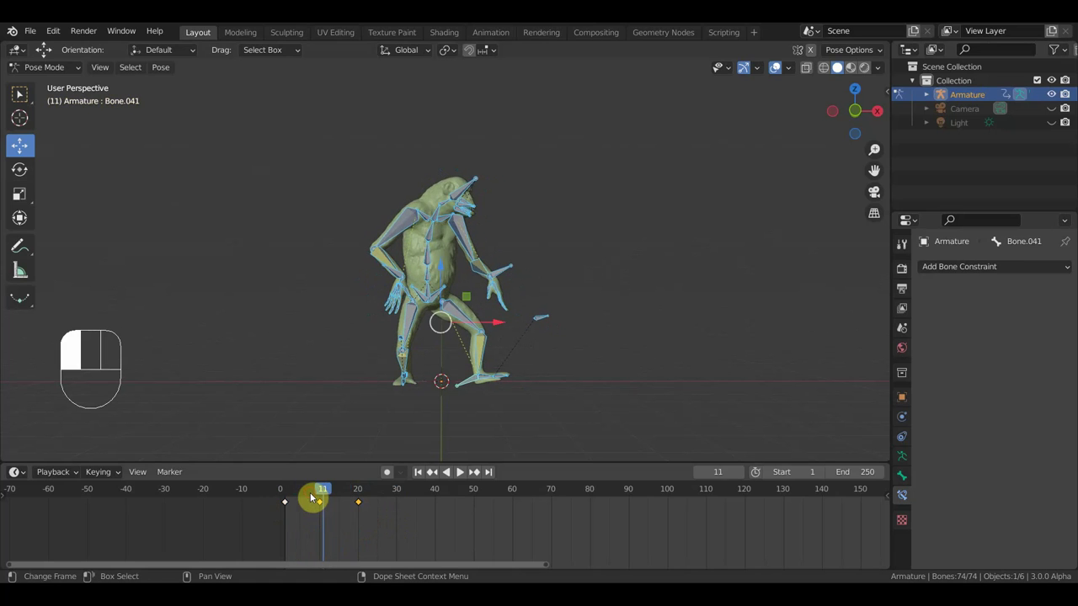
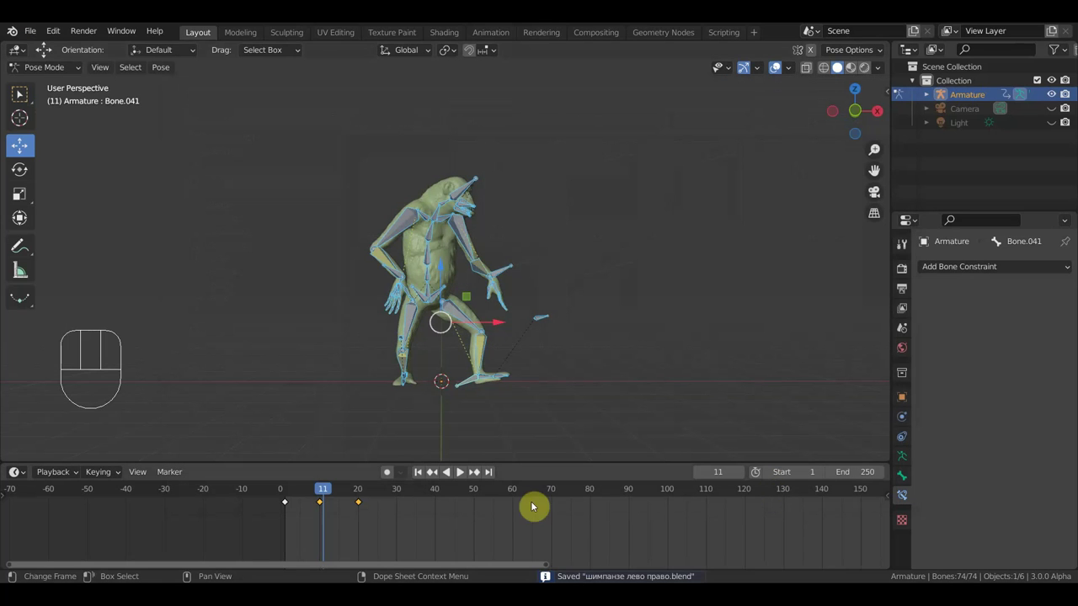
{"action": "left_click_drag", "start_coordinate": [308, 500], "coordinate": [399, 480]}
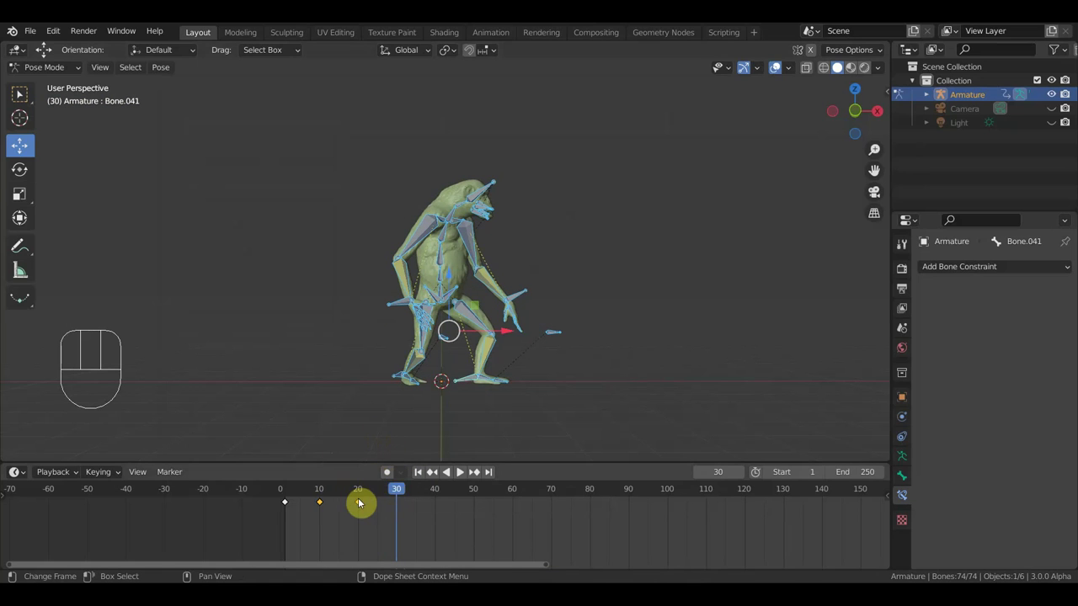
Check the poses at frames 20, 9 and 2, then select the keyframes at frames 10 and 20
{"action": "left_click", "coordinate": [365, 493]}
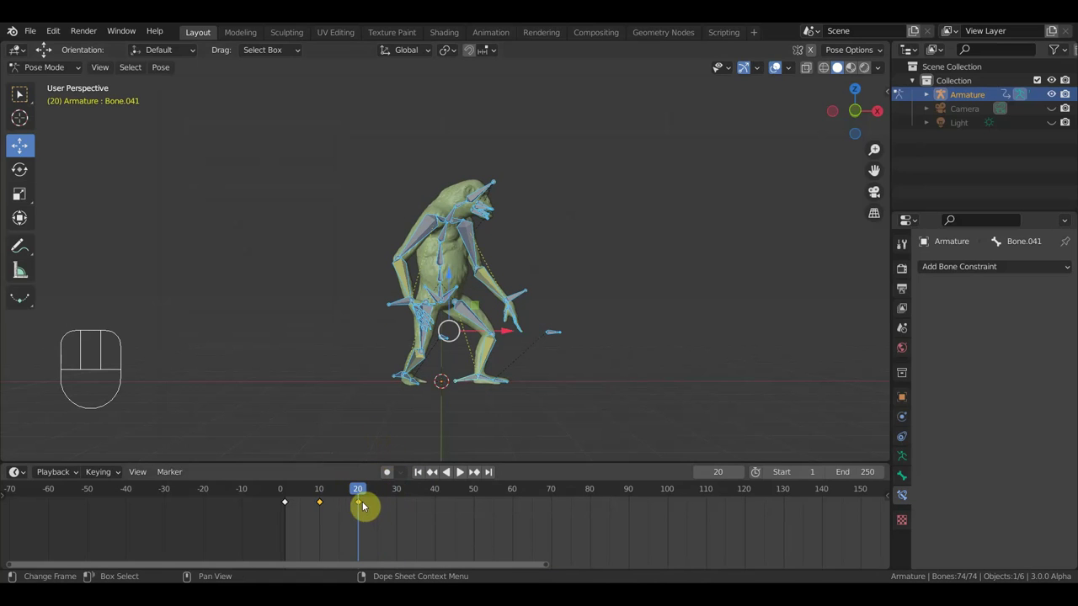
{"action": "left_click_drag", "start_coordinate": [376, 526], "coordinate": [359, 495]}
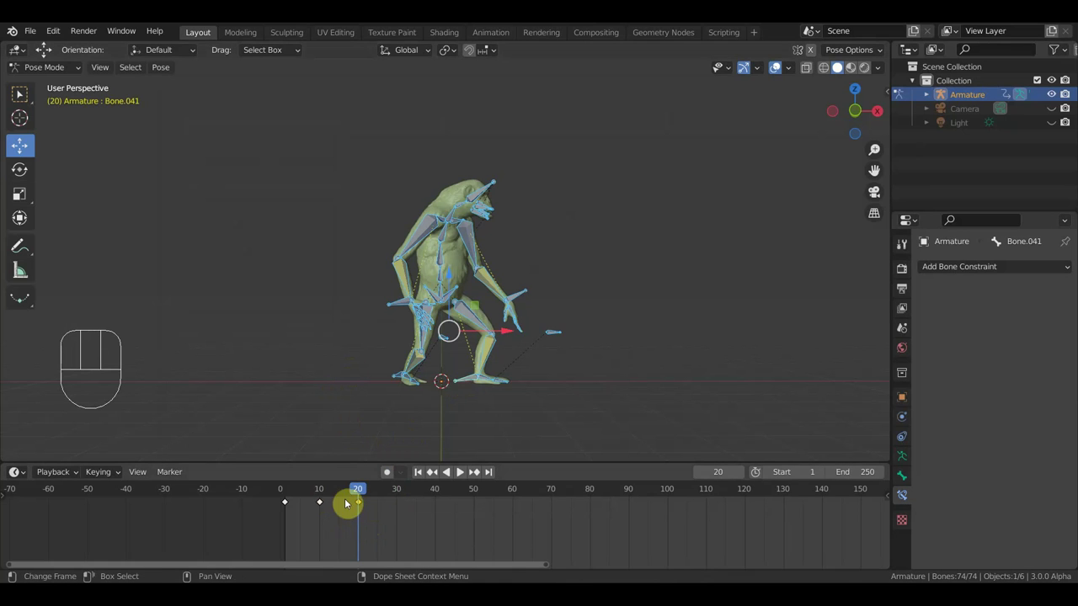
{"action": "left_click", "coordinate": [320, 496]}
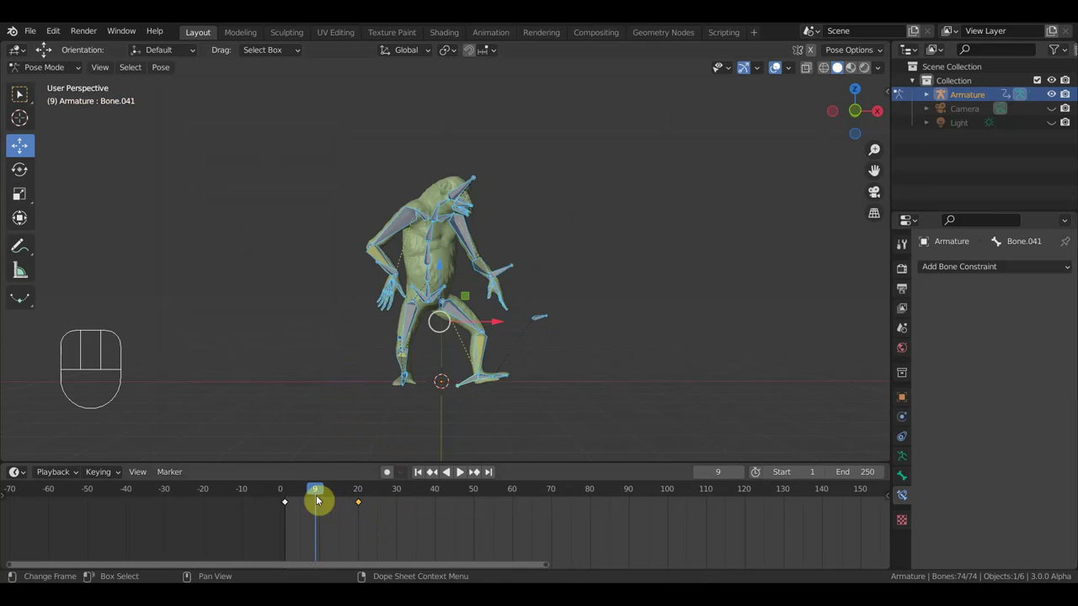
{"action": "left_click", "coordinate": [290, 494]}
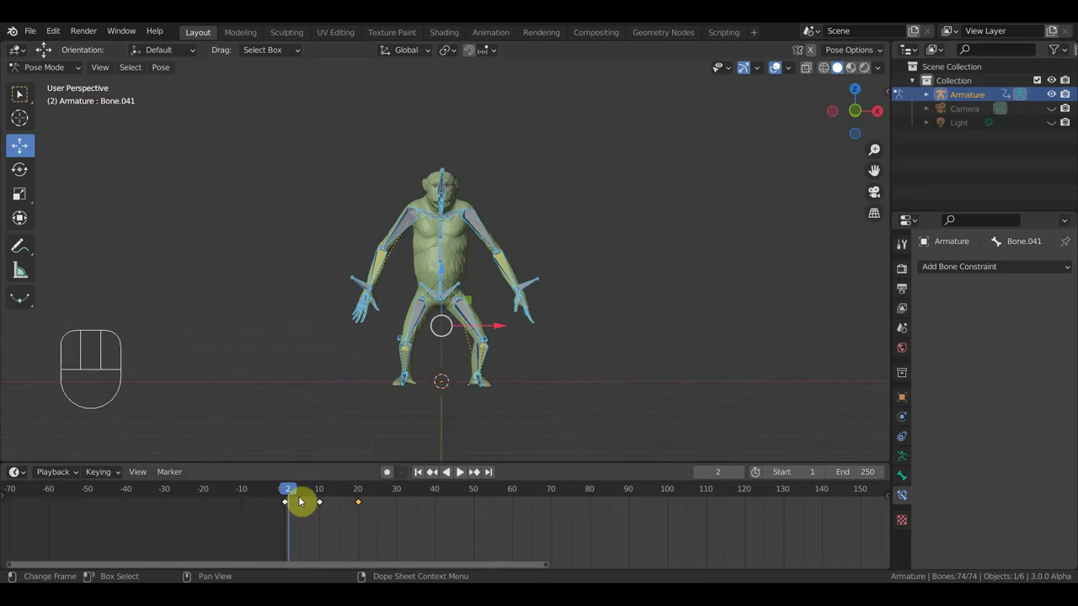
{"action": "left_click", "coordinate": [398, 531]}
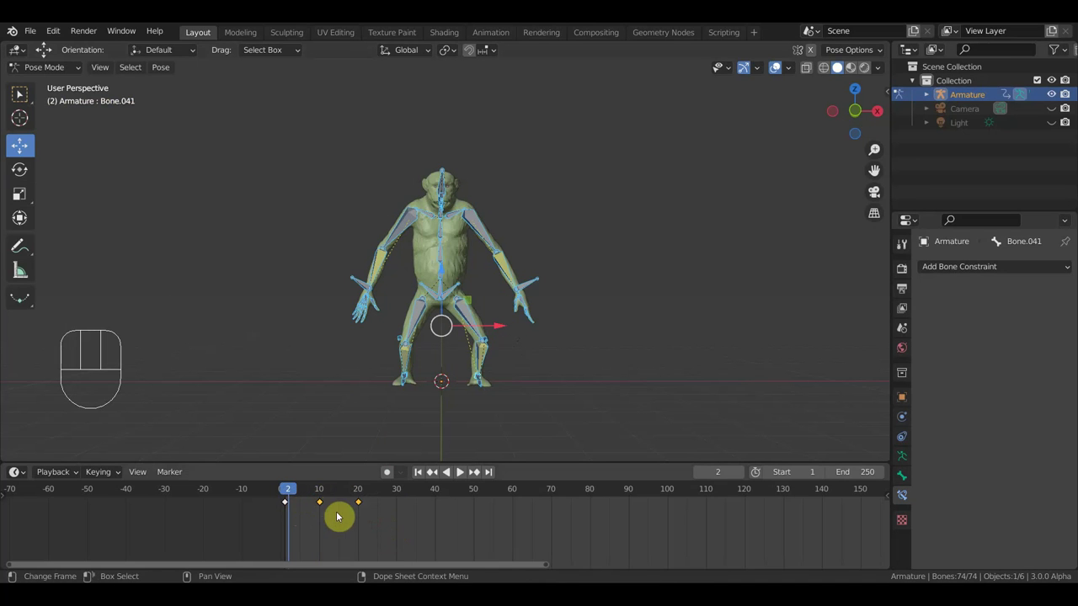
Duplicate those keys with Shift+D and move the copies to frames 30 and 40
{"action": "key", "text": "shift+d"}
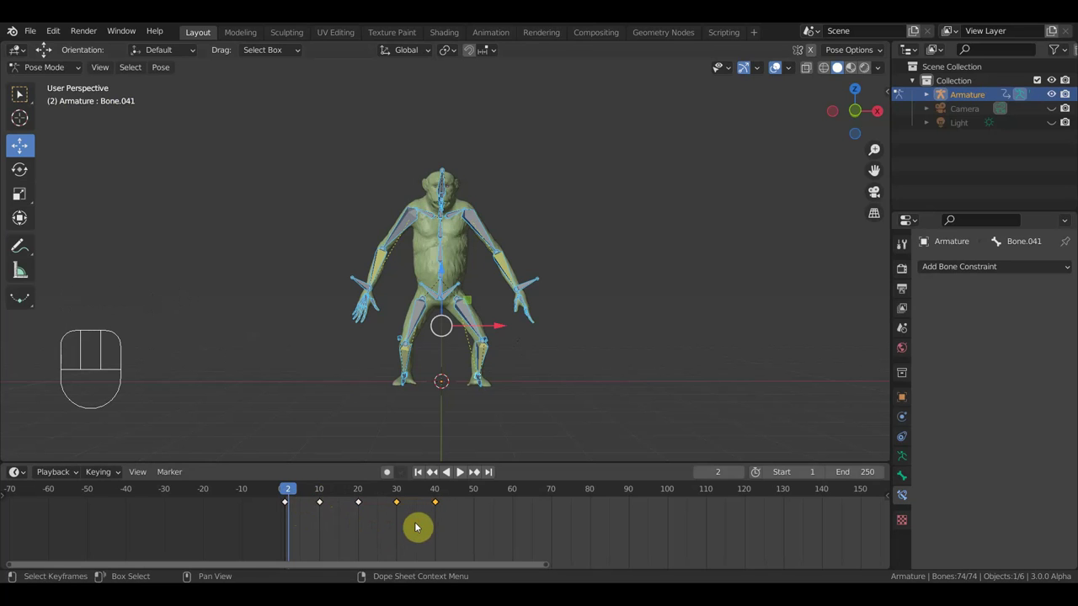
{"action": "left_click_drag", "start_coordinate": [403, 496], "coordinate": [398, 540]}
{"action": "left_click", "coordinate": [415, 524]}
{"action": "key", "text": "g"}
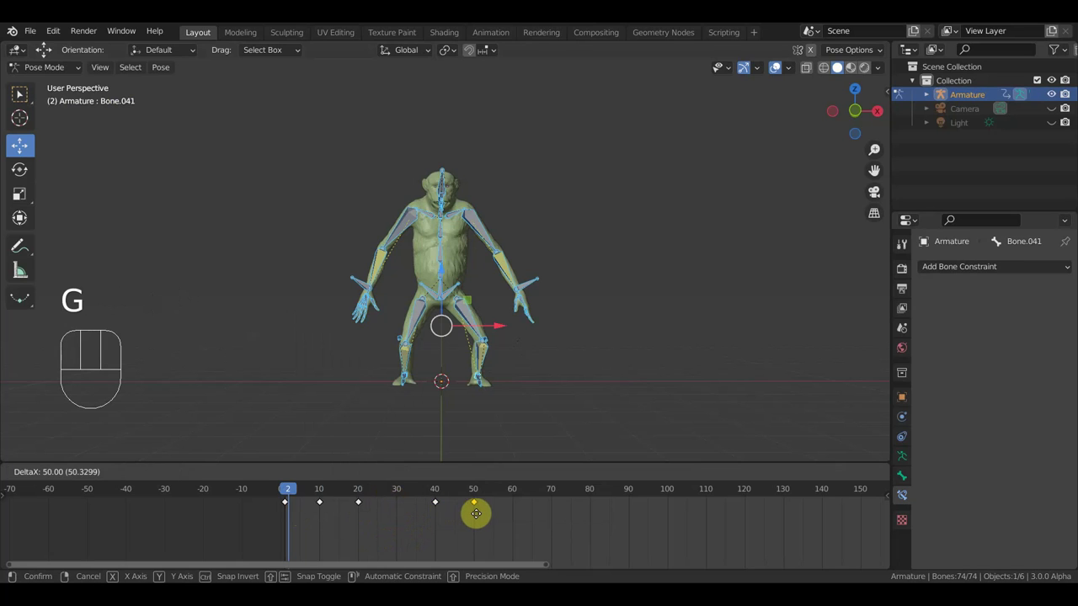
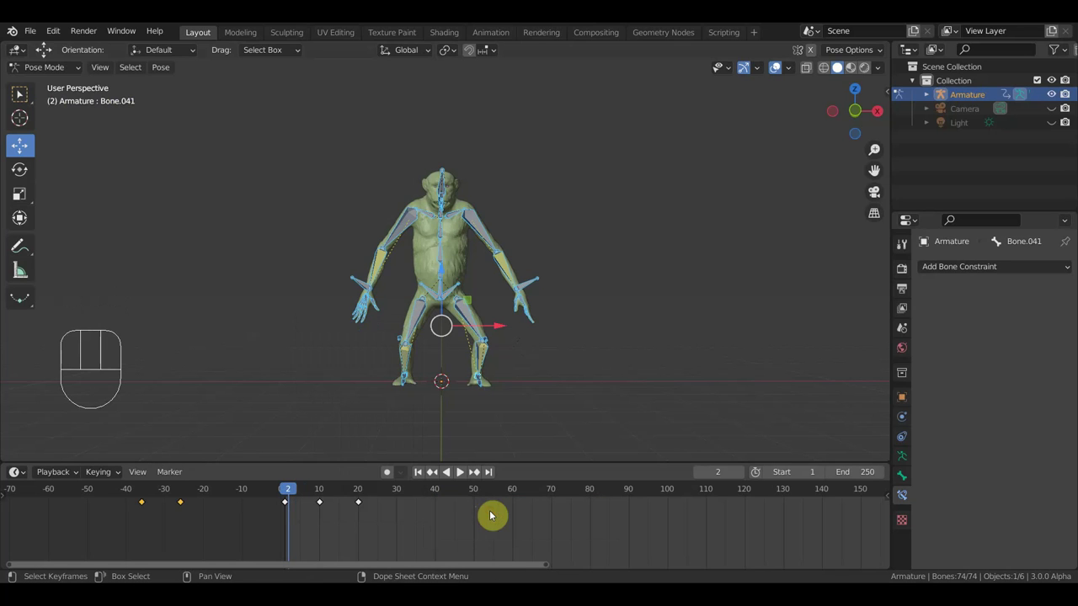
{"action": "key", "text": "g"}
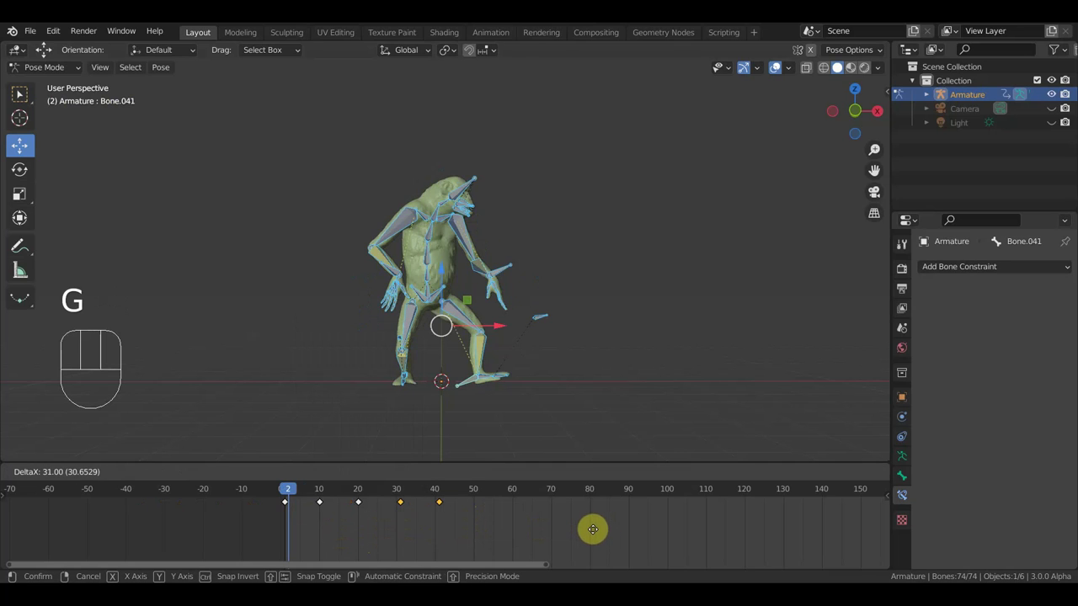
Delete the copied keys at 30 and 40, then duplicate the frame-0 key to frame 50
{"action": "left_click_drag", "start_coordinate": [310, 494], "coordinate": [415, 538]}
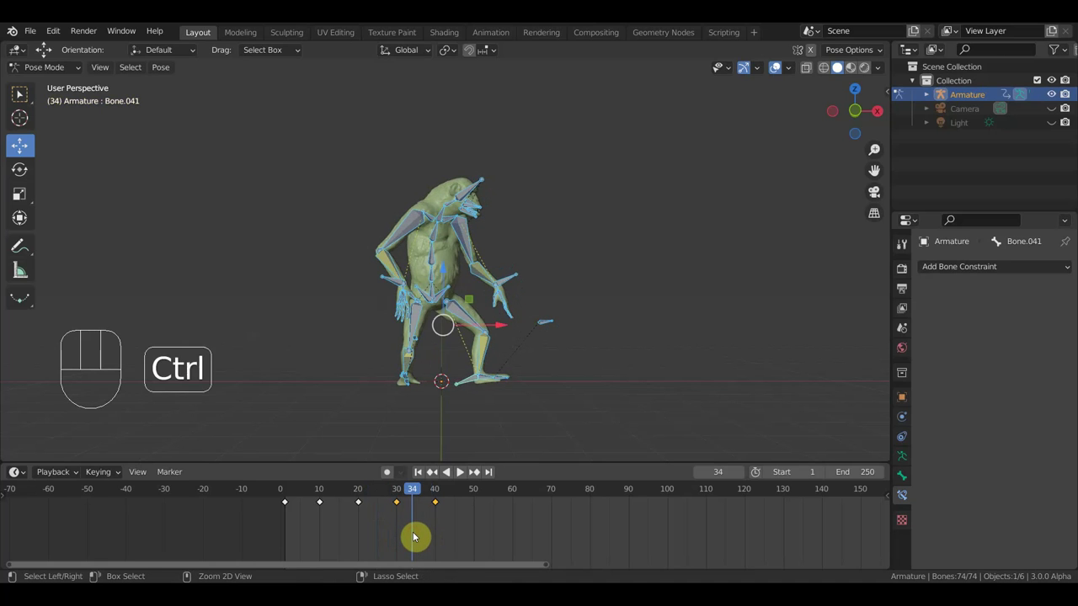
{"action": "key", "text": "Delete"}
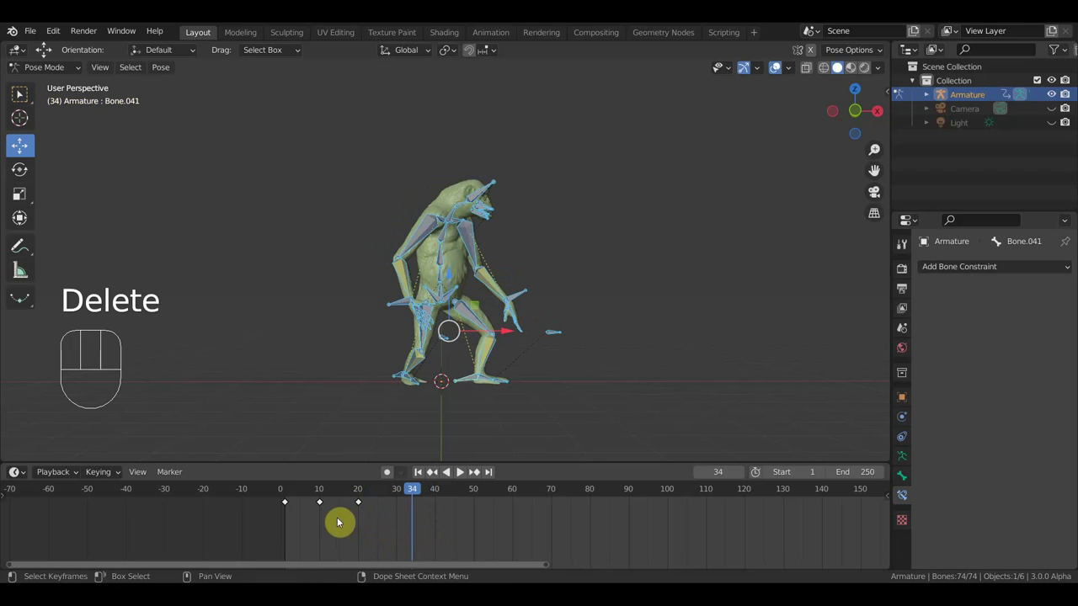
{"action": "left_click", "coordinate": [294, 518]}
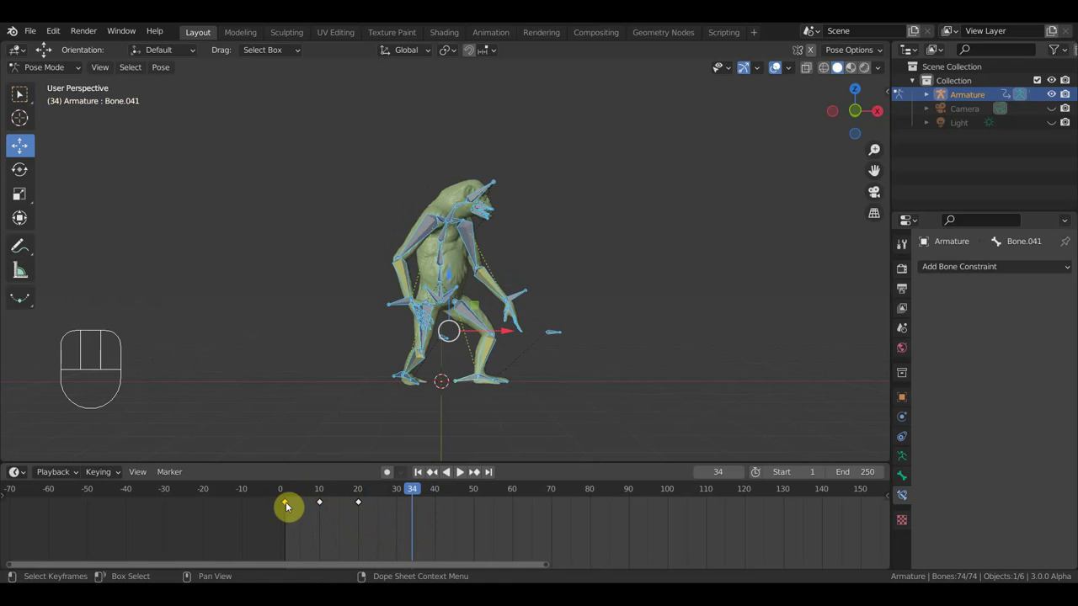
{"action": "key", "text": "shift+d"}
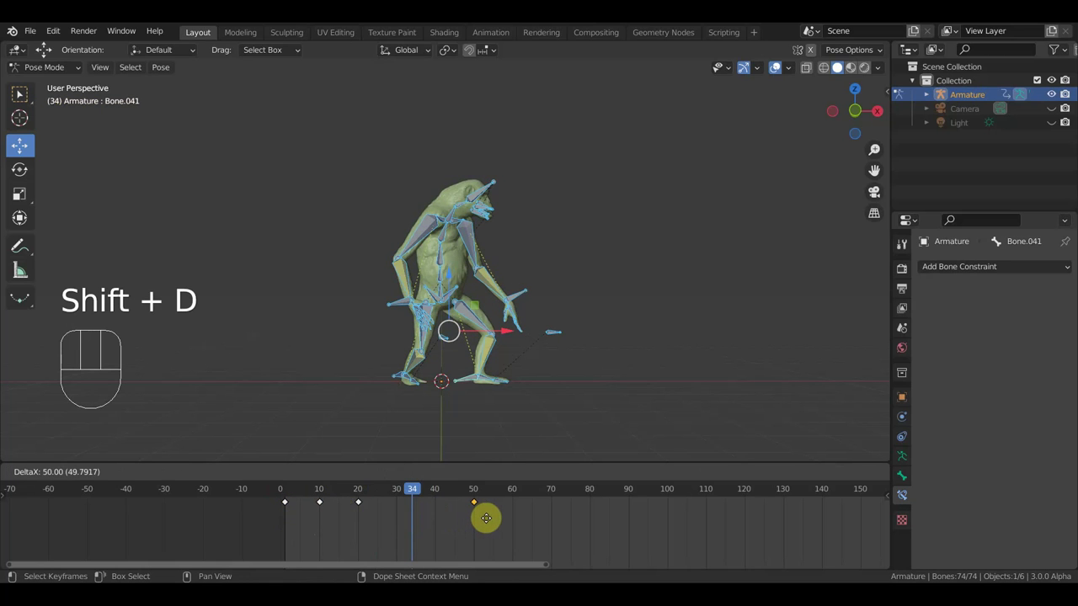
{"action": "left_click", "coordinate": [397, 497]}
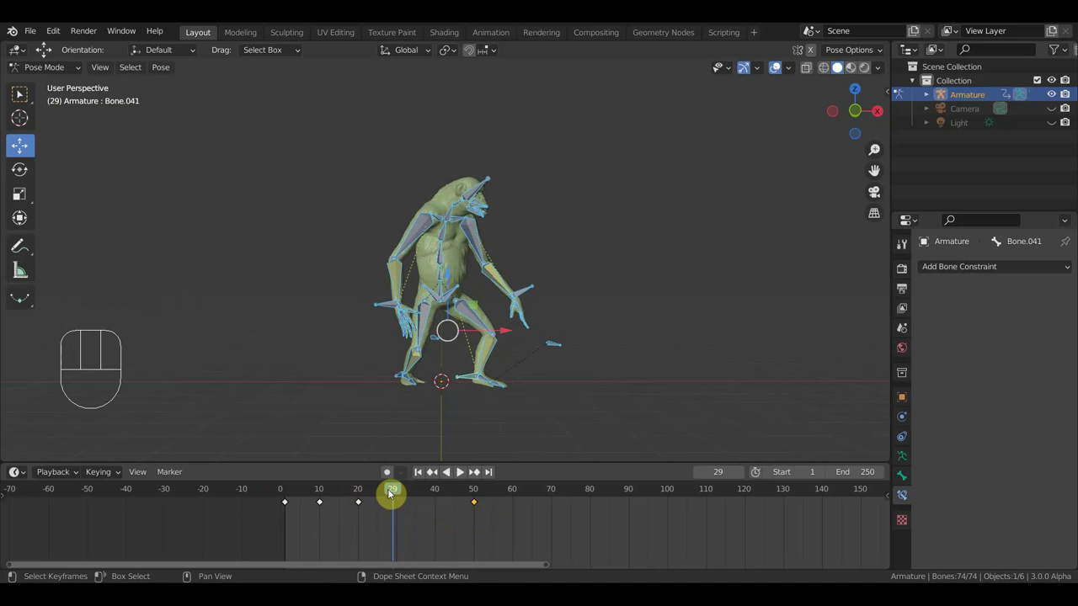
Duplicate the frame-20 key to frame 30 and delete a stray keyframe
{"action": "left_click_drag", "start_coordinate": [391, 496], "coordinate": [365, 494]}
{"action": "left_click", "coordinate": [385, 523]}
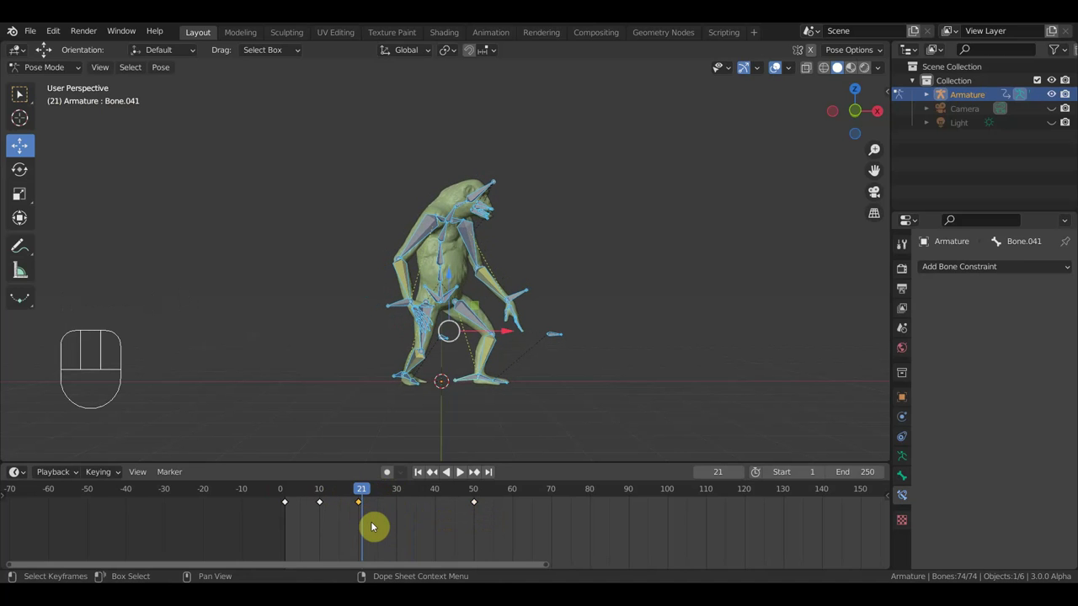
{"action": "key", "text": "shift+d"}
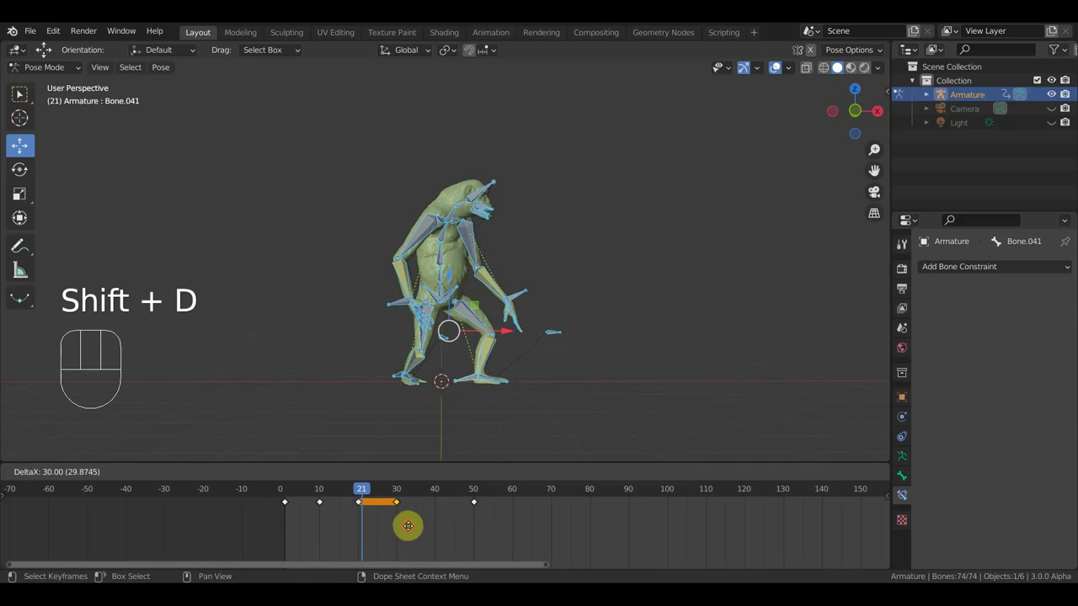
{"action": "left_click", "coordinate": [398, 491]}
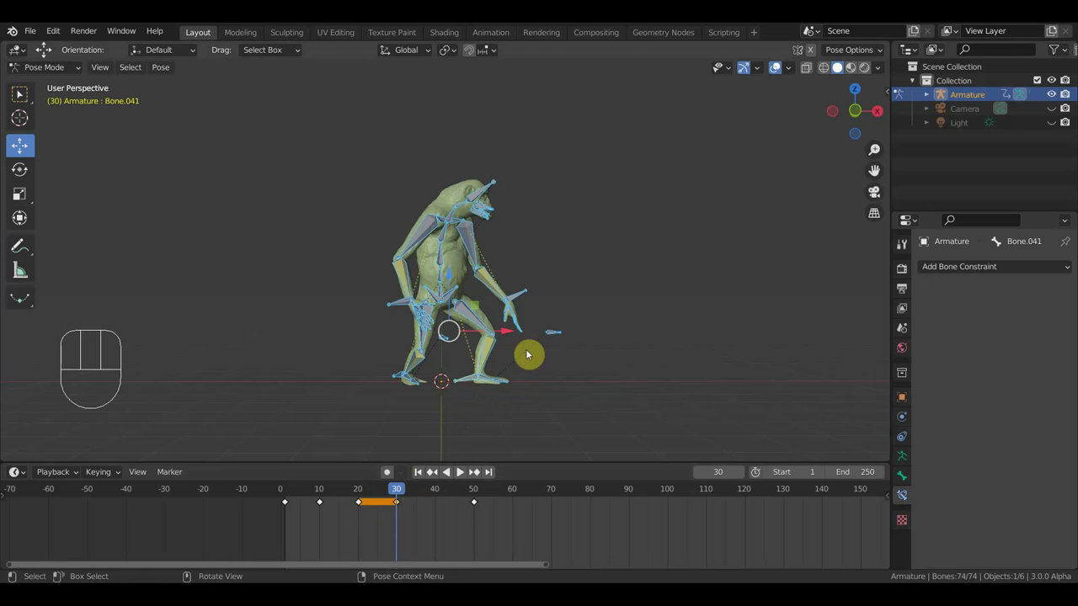
{"action": "left_click", "coordinate": [418, 529]}
{"action": "key", "text": "Delete"}
Duplicate the frame-10 key to frame 40 and clear the extra key at frame 50
{"action": "left_click", "coordinate": [335, 525]}
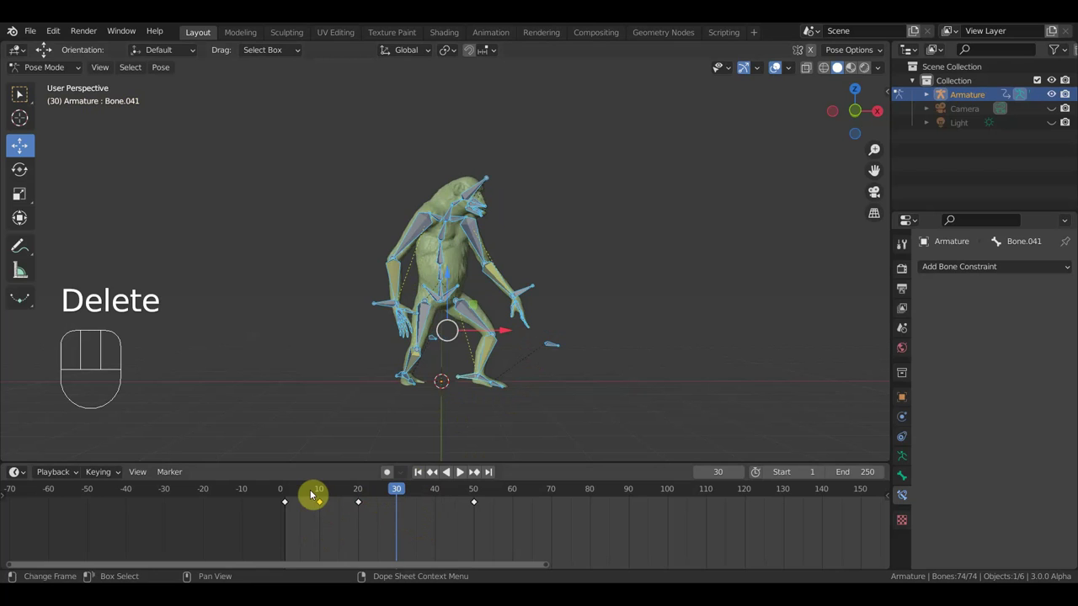
{"action": "key", "text": "shift+d"}
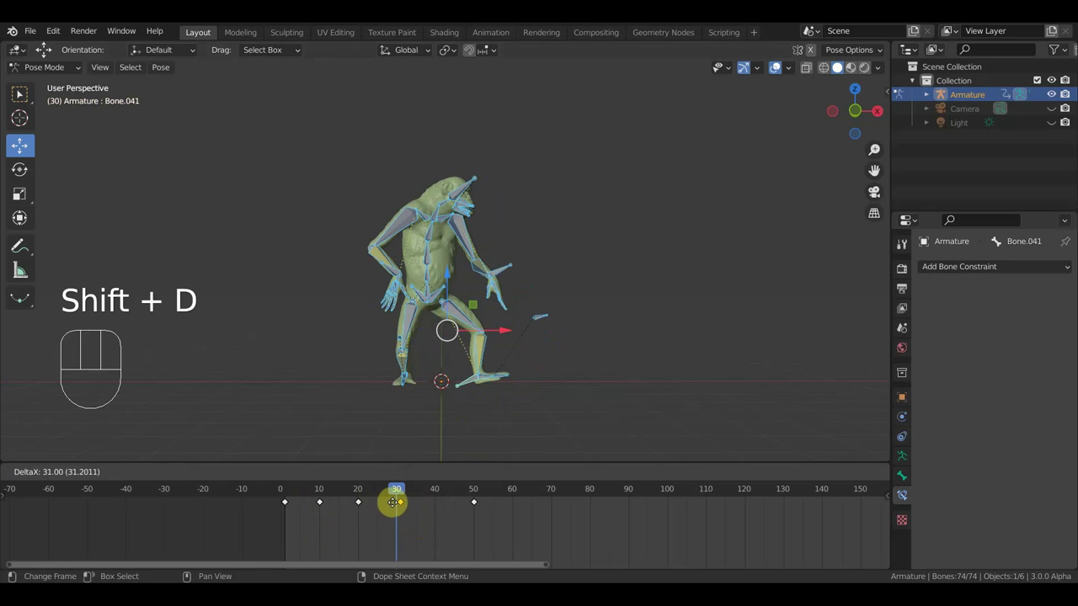
{"action": "left_click", "coordinate": [502, 524]}
{"action": "key", "text": "g"}
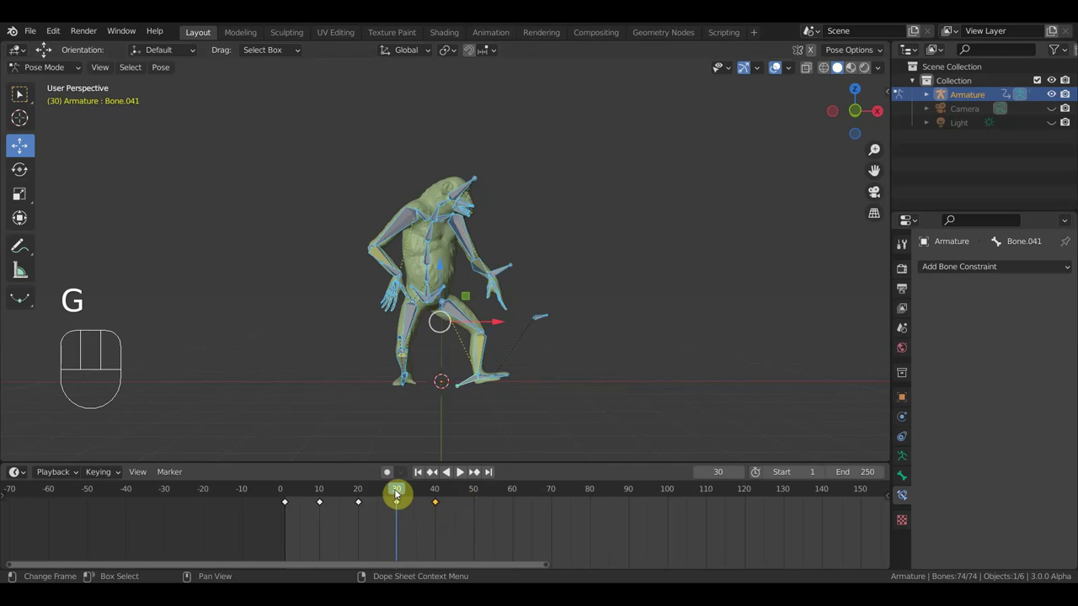
{"action": "left_click_drag", "start_coordinate": [413, 492], "coordinate": [399, 508]}
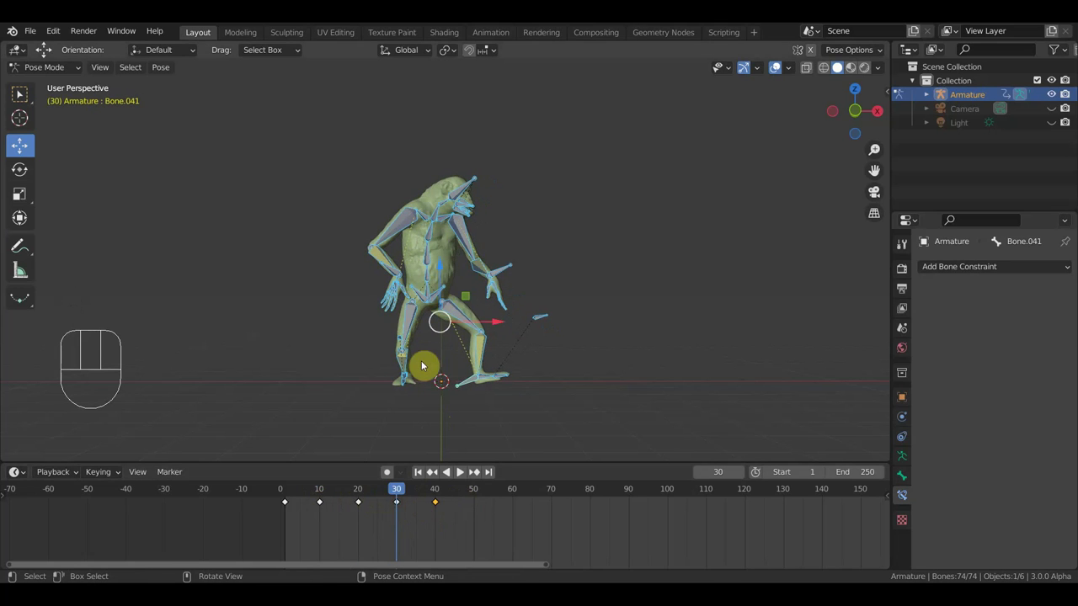
At frame 30, turn the foot bone outward and rotate the root bone in top and front views
{"action": "left_click", "coordinate": [471, 382]}
{"action": "key", "text": "KP_7"}
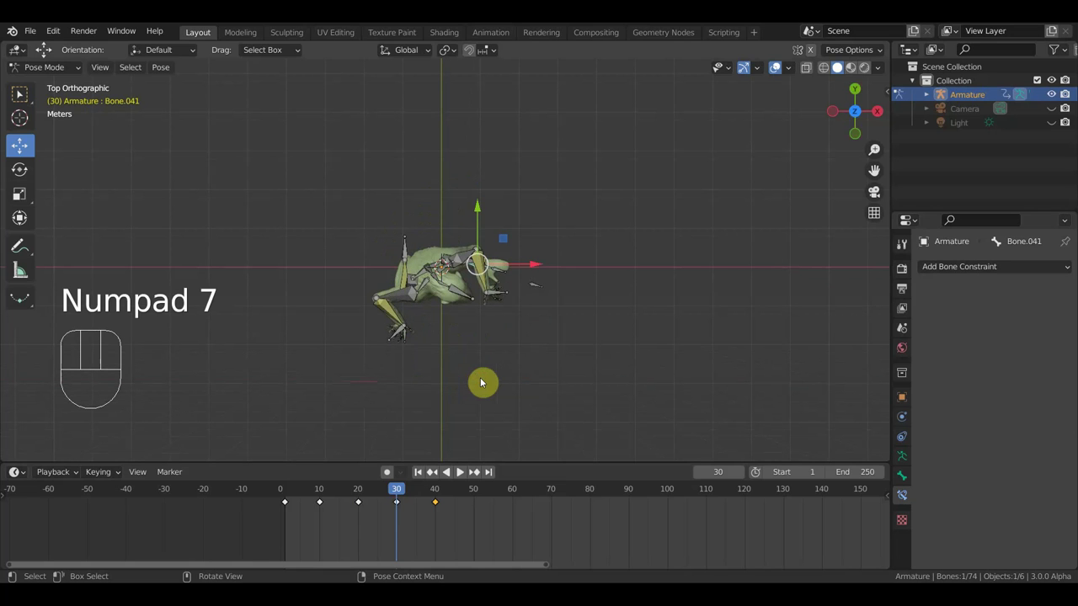
{"action": "key", "text": "r"}
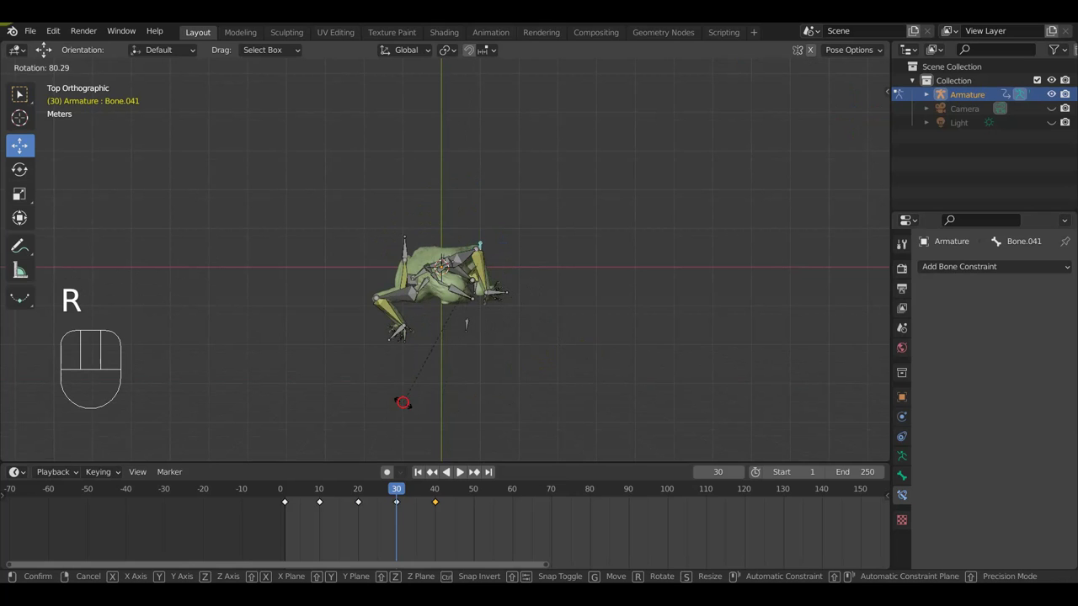
{"action": "left_click_drag", "start_coordinate": [554, 397], "coordinate": [540, 283]}
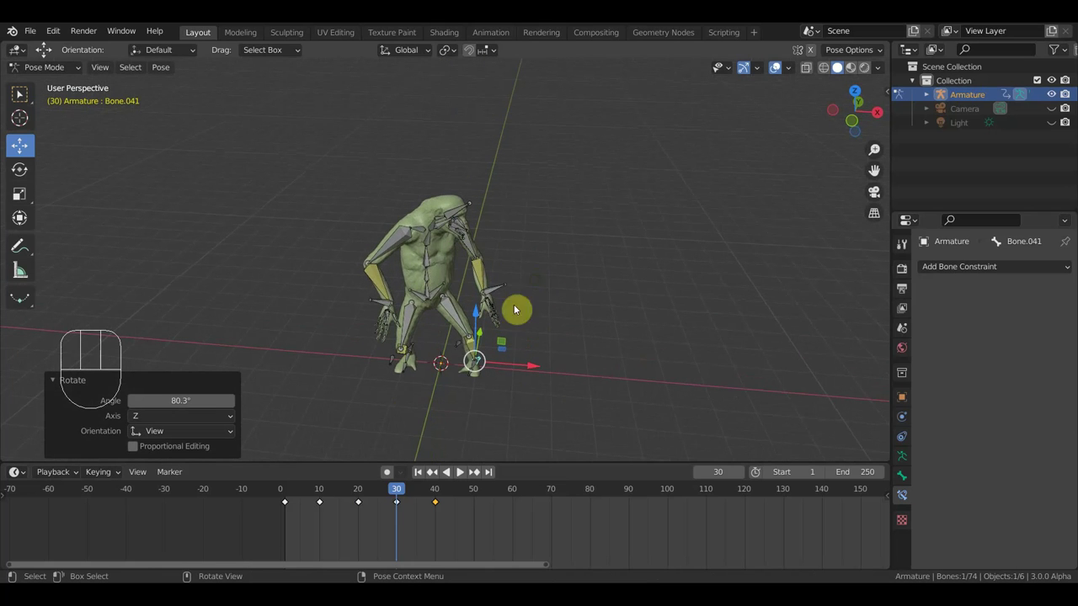
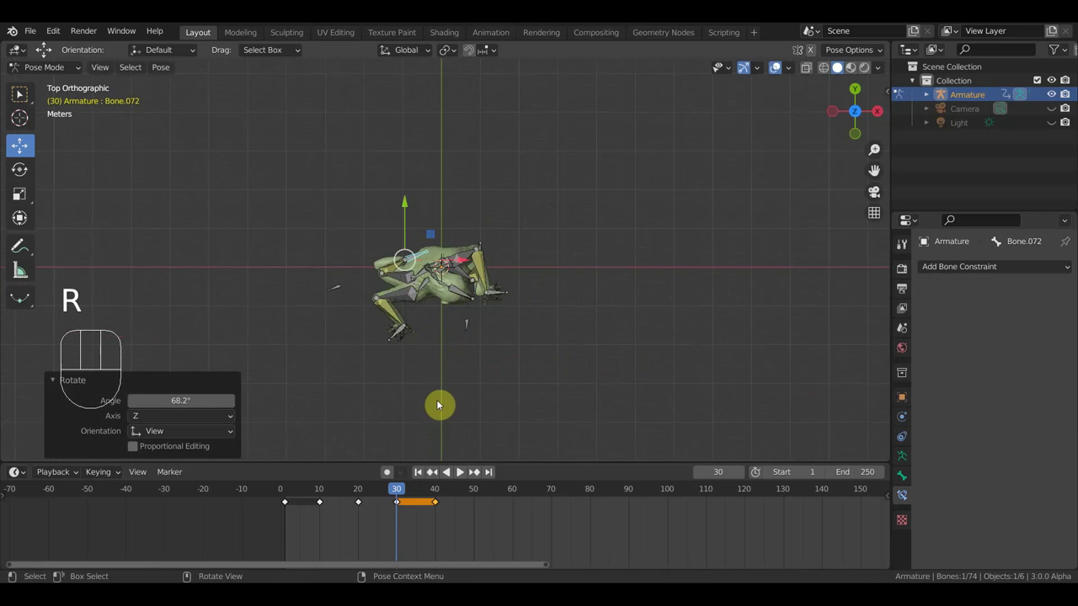
{"action": "key", "text": "KP_1"}
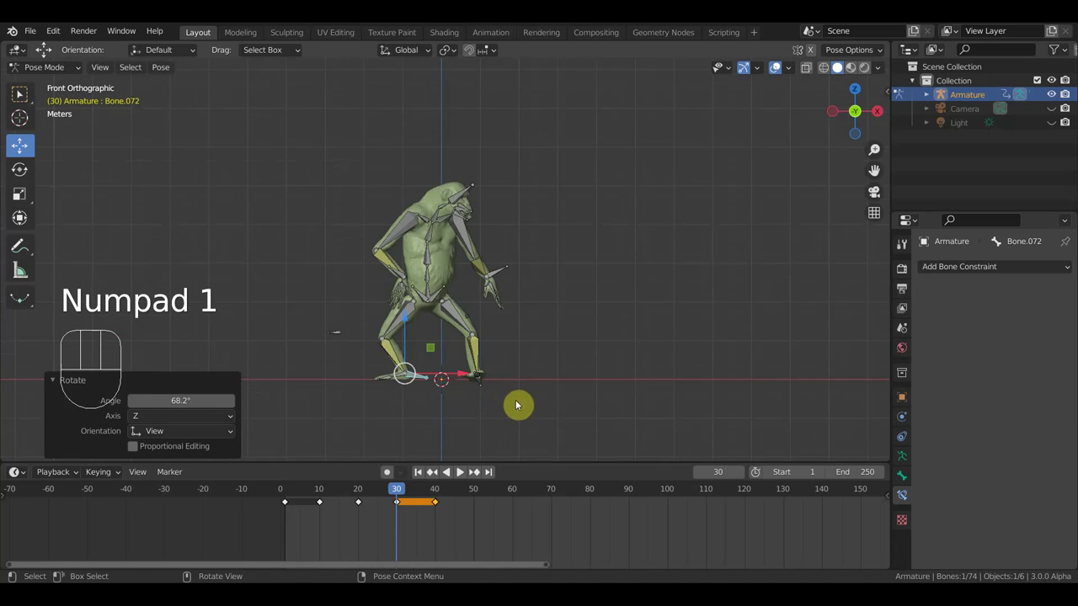
{"action": "key", "text": "r"}
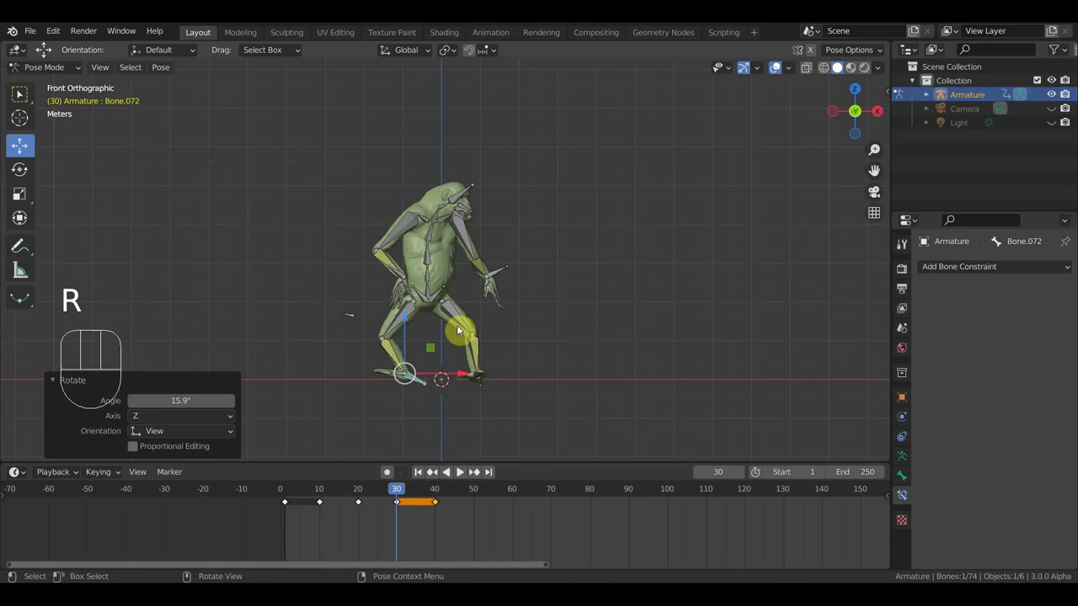
{"action": "key", "text": "KP_7"}
{"action": "key", "text": "r"}
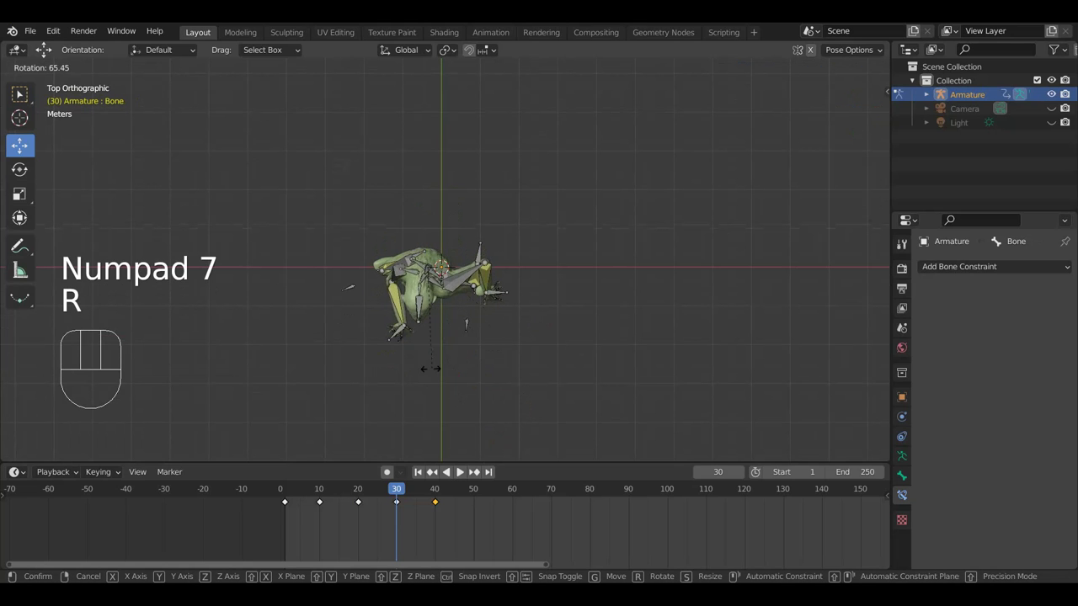
{"action": "key", "text": "g"}
{"action": "left_click_drag", "start_coordinate": [496, 376], "coordinate": [500, 234]}
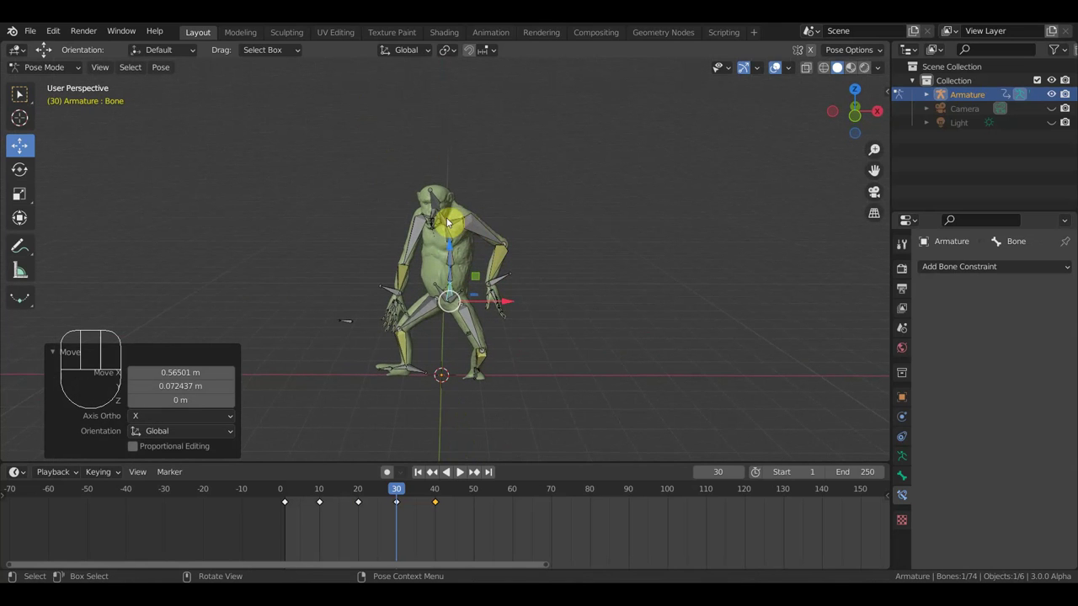
Twist the spine bone from above and shift the hip bone into its new position
{"action": "left_click", "coordinate": [452, 219]}
{"action": "key", "text": "KP_7"}
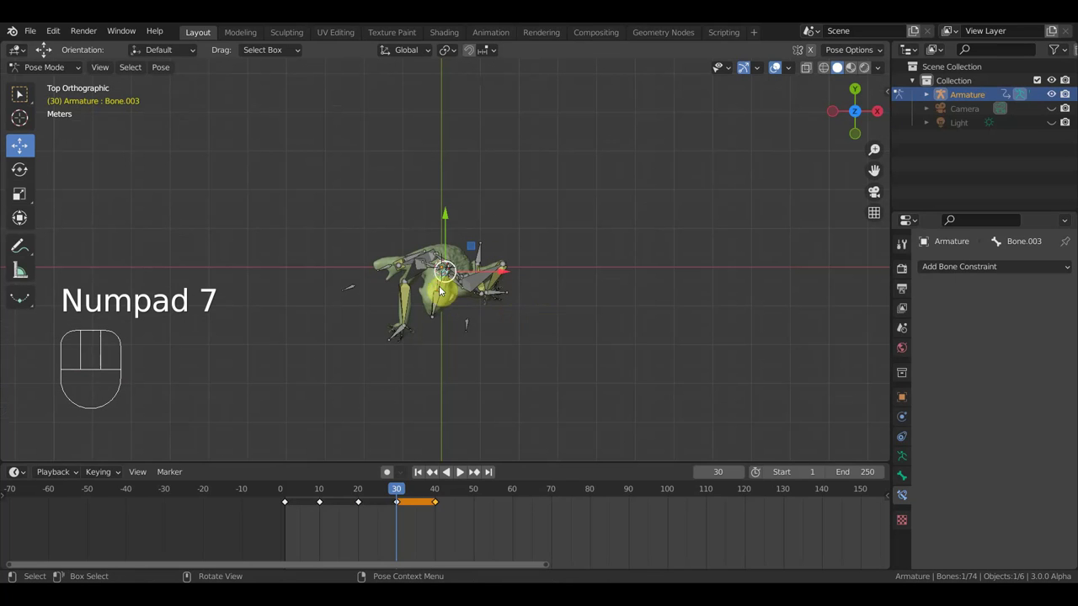
{"action": "key", "text": "r"}
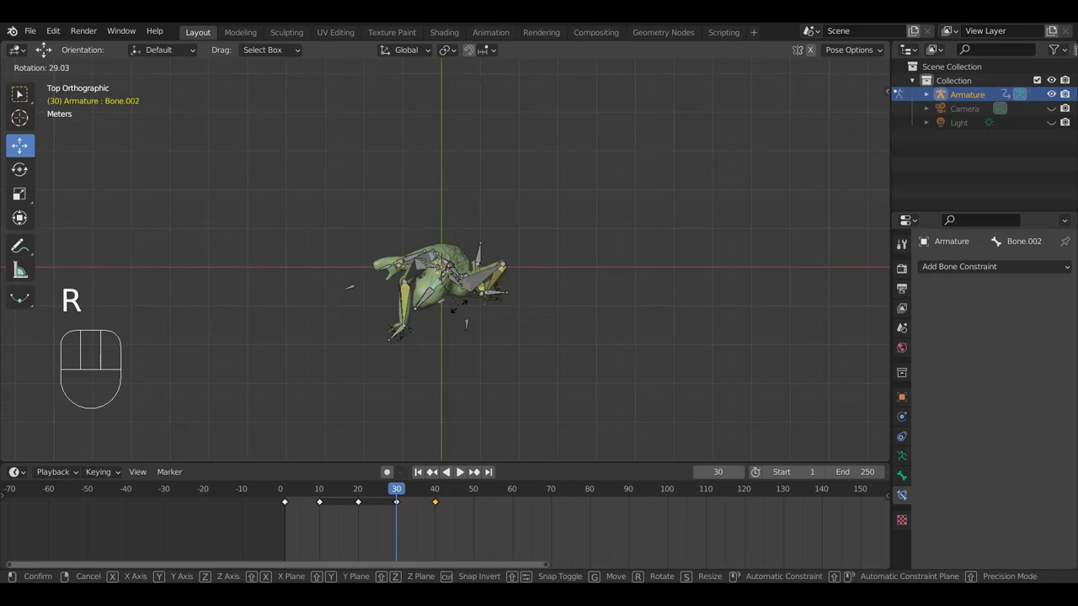
{"action": "middle_click", "coordinate": [467, 321]}
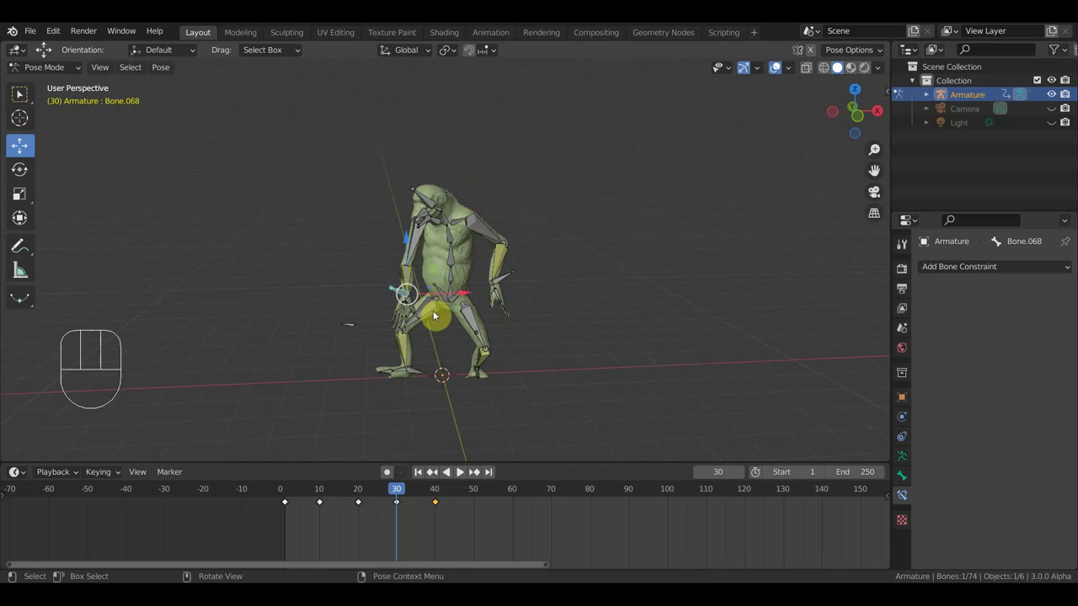
{"action": "left_click_drag", "start_coordinate": [437, 318], "coordinate": [574, 301]}
{"action": "key", "text": "g"}
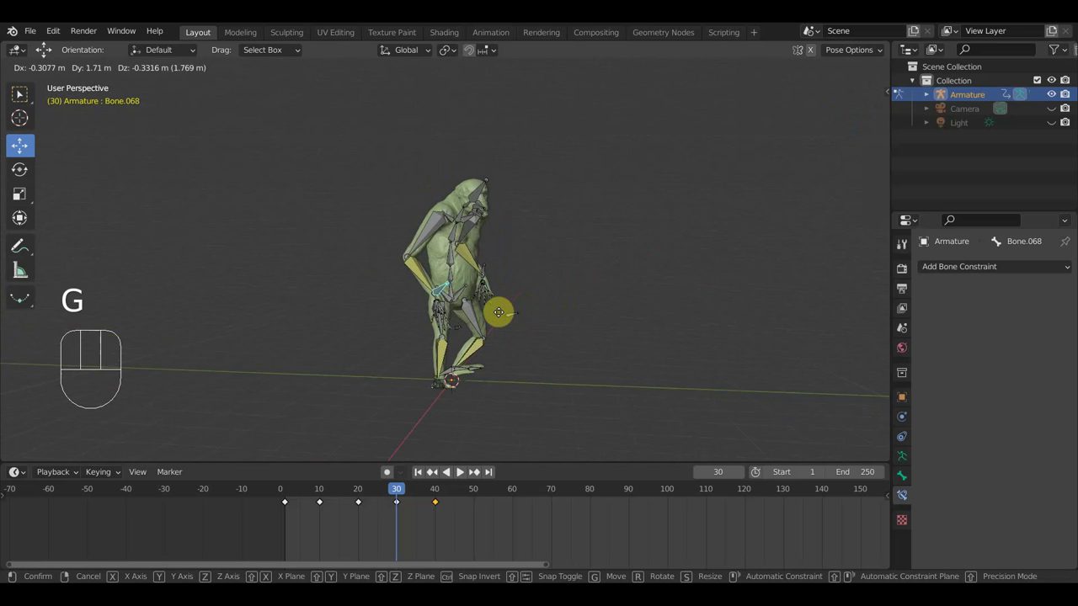
{"action": "left_click_drag", "start_coordinate": [528, 316], "coordinate": [386, 316]}
Rotate and move the chest bone into place across top and front views
{"action": "left_click", "coordinate": [502, 277]}
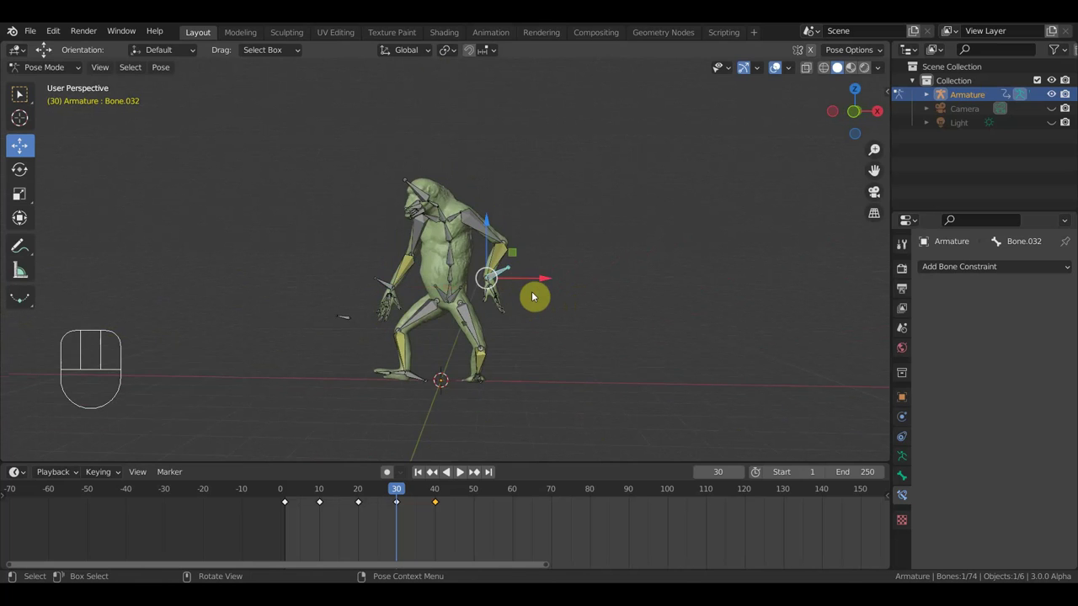
{"action": "key", "text": "g"}
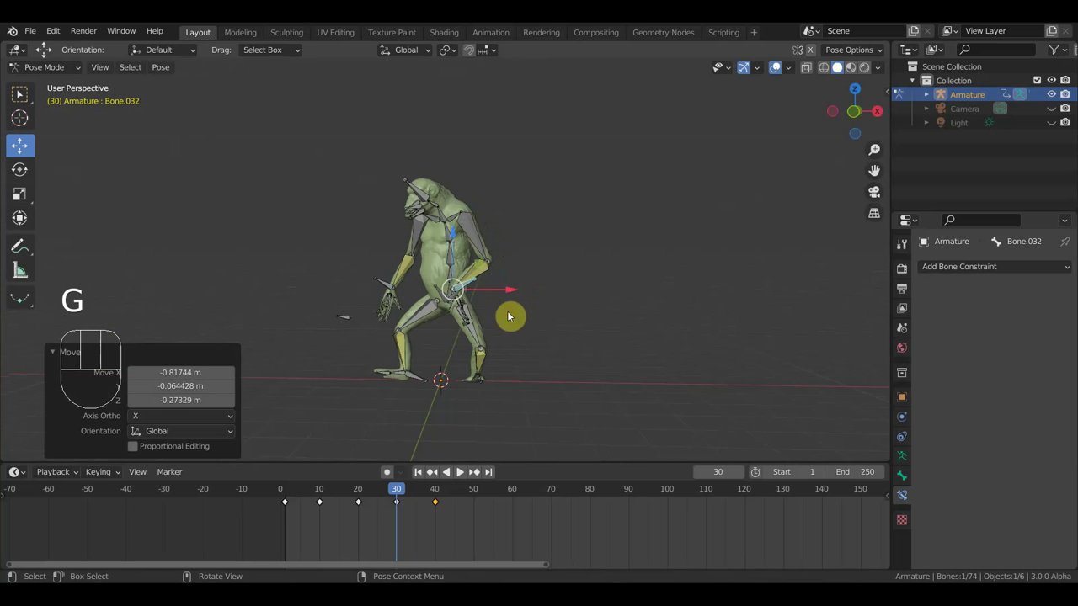
{"action": "middle_click", "coordinate": [566, 287]}
{"action": "key", "text": "KP_7"}
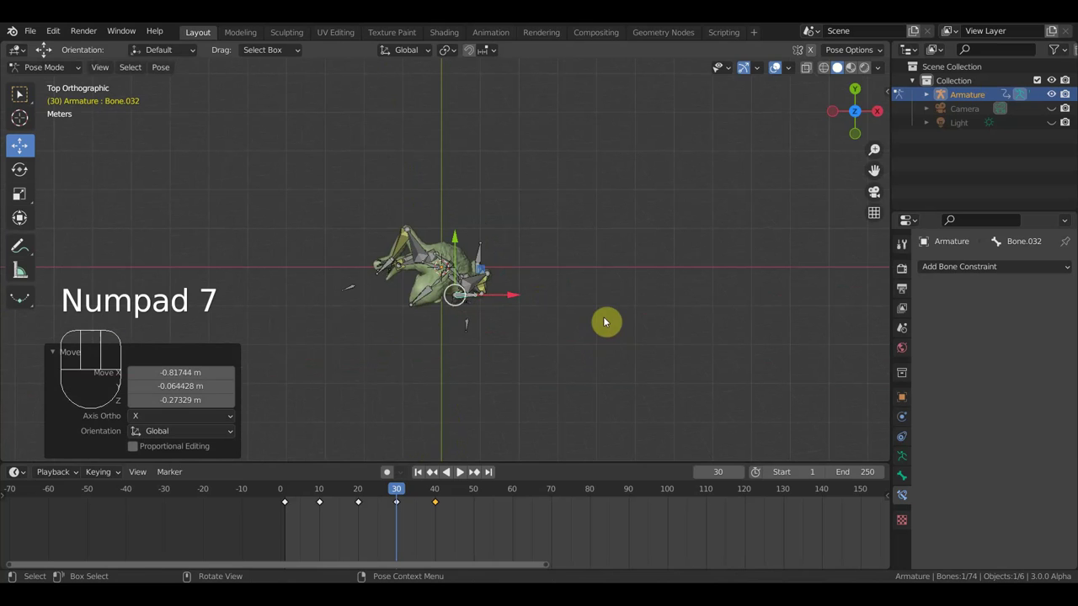
{"action": "key", "text": "r"}
{"action": "middle_click", "coordinate": [523, 401]}
{"action": "key", "text": "KP_1"}
{"action": "left_click_drag", "start_coordinate": [591, 294], "coordinate": [681, 297]}
{"action": "key", "text": "r"}
{"action": "key", "text": "g"}
{"action": "left_click_drag", "start_coordinate": [525, 336], "coordinate": [493, 343]}
{"action": "scroll", "scroll_direction": "up", "scroll_amount": 3}
{"action": "middle_click", "coordinate": [482, 358]}
Adjust the foot bone in side view, then key location and rotation for every bone at frame 30
{"action": "key", "text": "KP_3"}
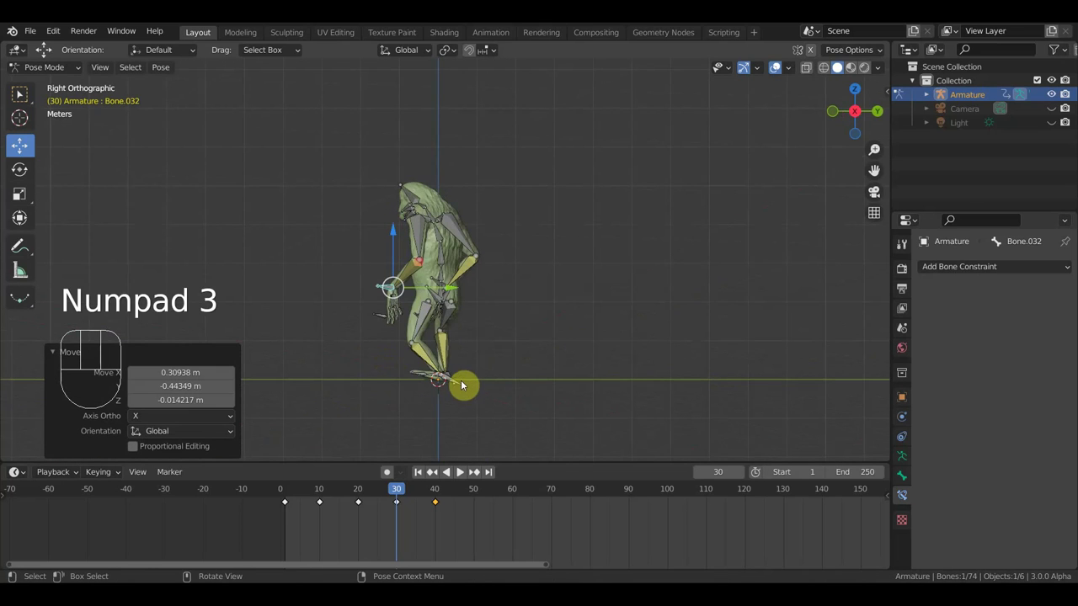
{"action": "left_click", "coordinate": [462, 383]}
{"action": "key", "text": "r"}
{"action": "key", "text": "KP_1"}
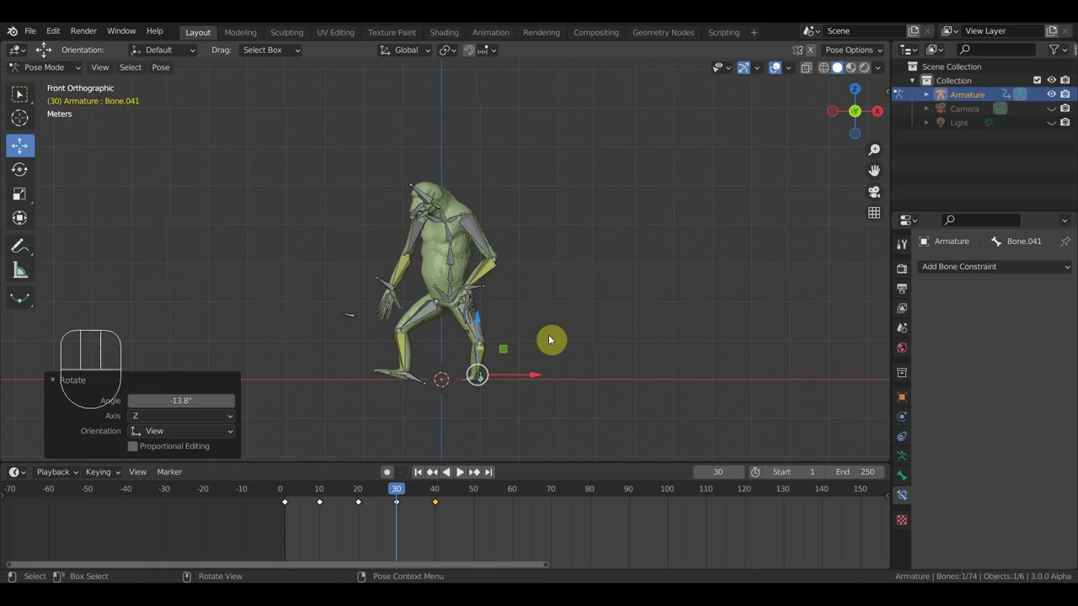
{"action": "key", "text": "i"}
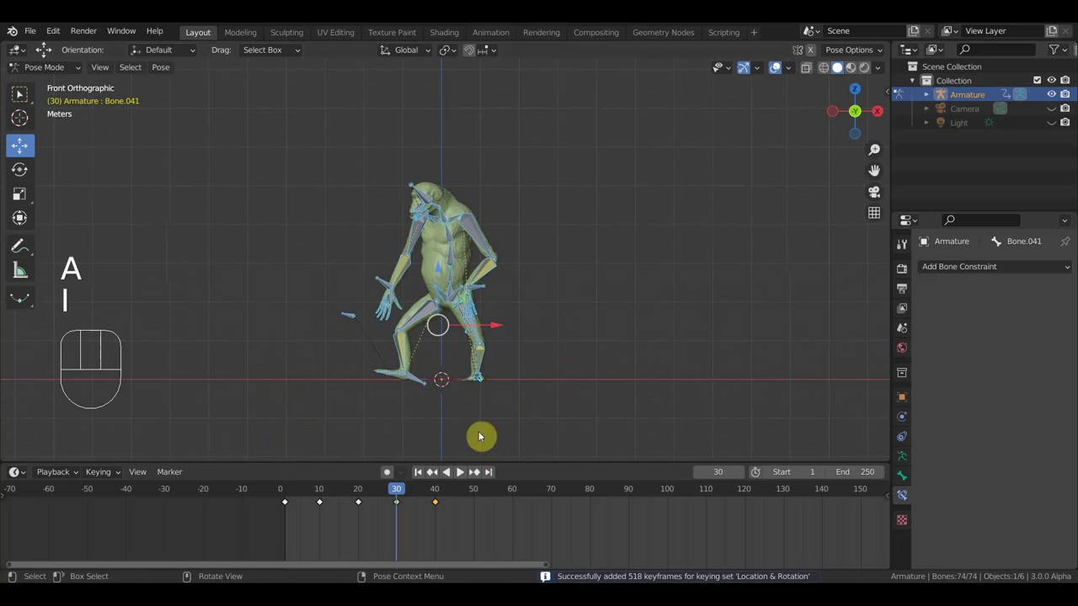
Replay the stride from frame 40 back to 11, then copy the frame-10 key forward to frame 50
{"action": "left_click_drag", "start_coordinate": [385, 496], "coordinate": [447, 534]}
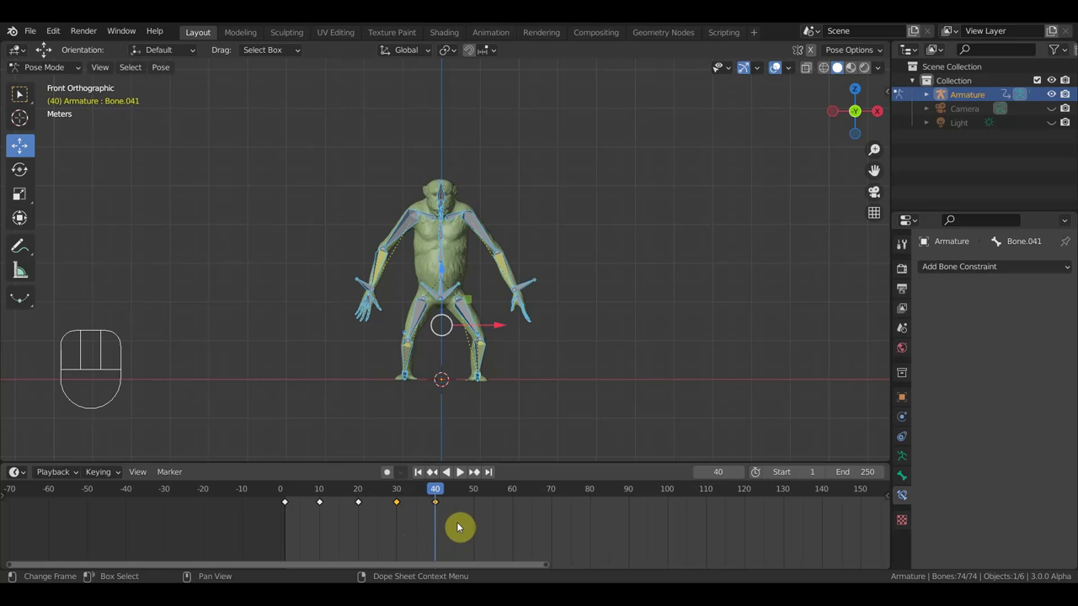
{"action": "left_click_drag", "start_coordinate": [423, 493], "coordinate": [326, 497]}
{"action": "left_click", "coordinate": [461, 524]}
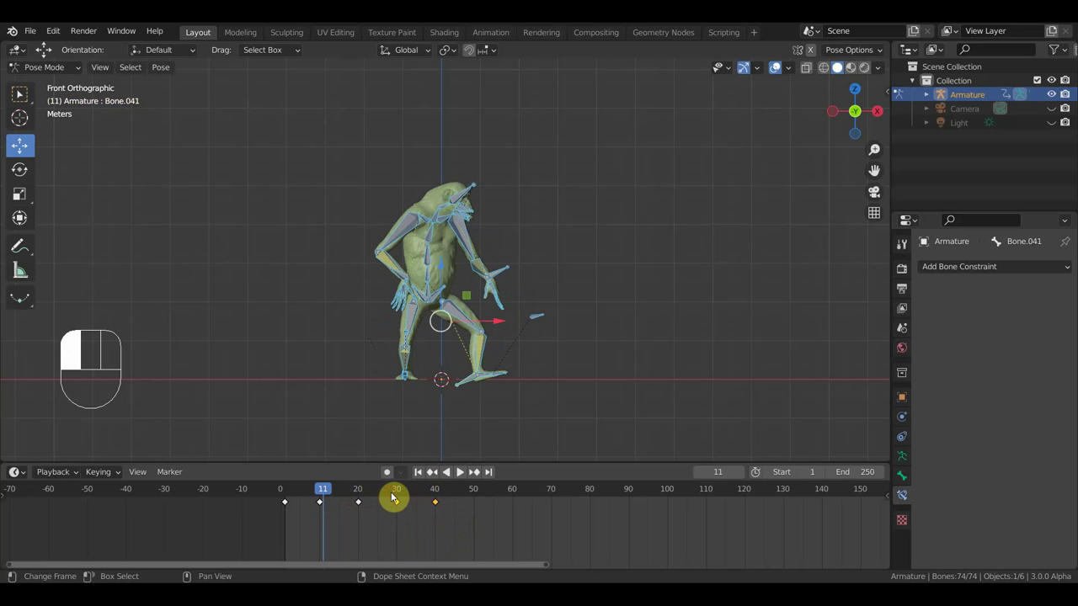
{"action": "key", "text": "g"}
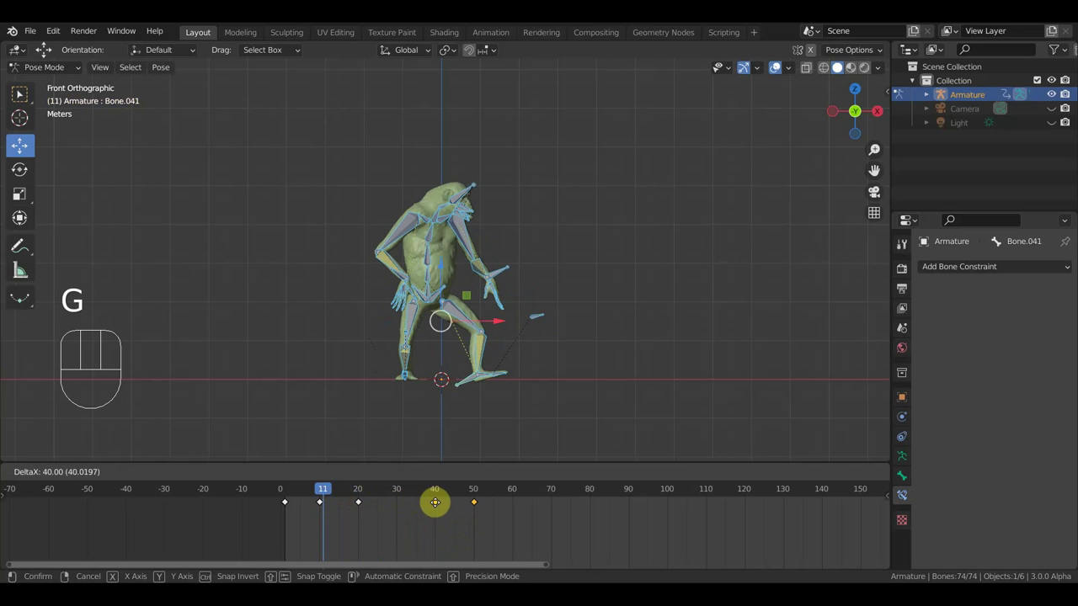
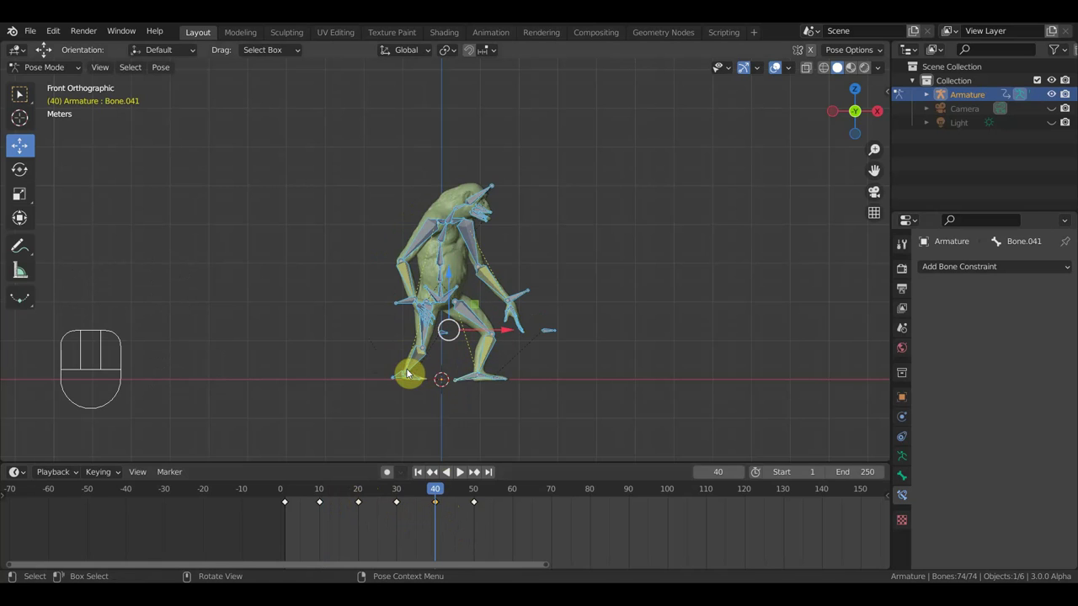
At frame 40, rotate both foot control bones in top and front views
{"action": "key", "text": "KP_7"}
{"action": "key", "text": "r"}
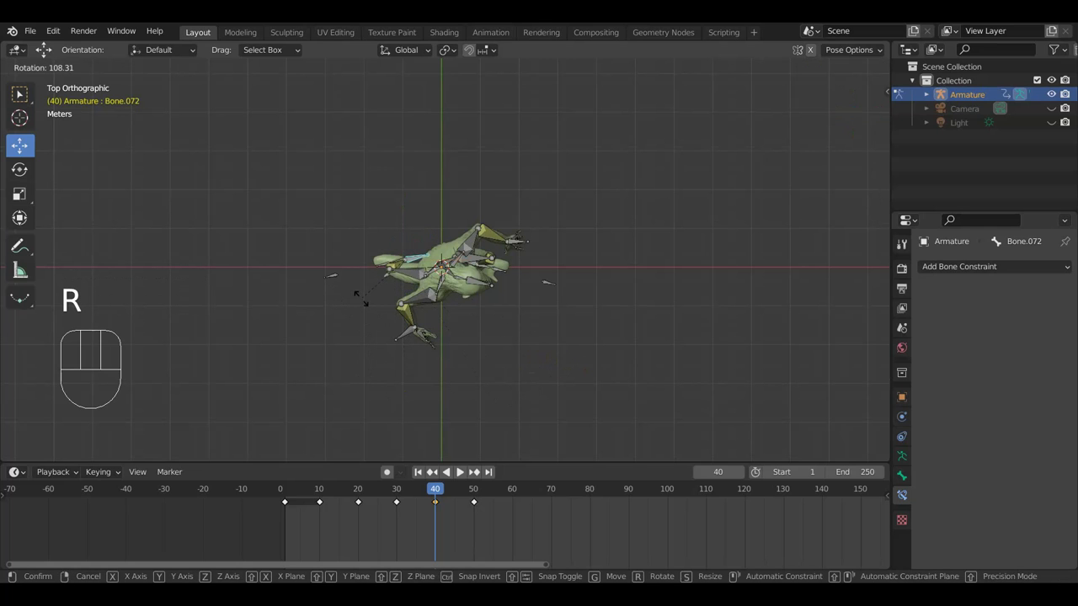
{"action": "key", "text": "KP_1"}
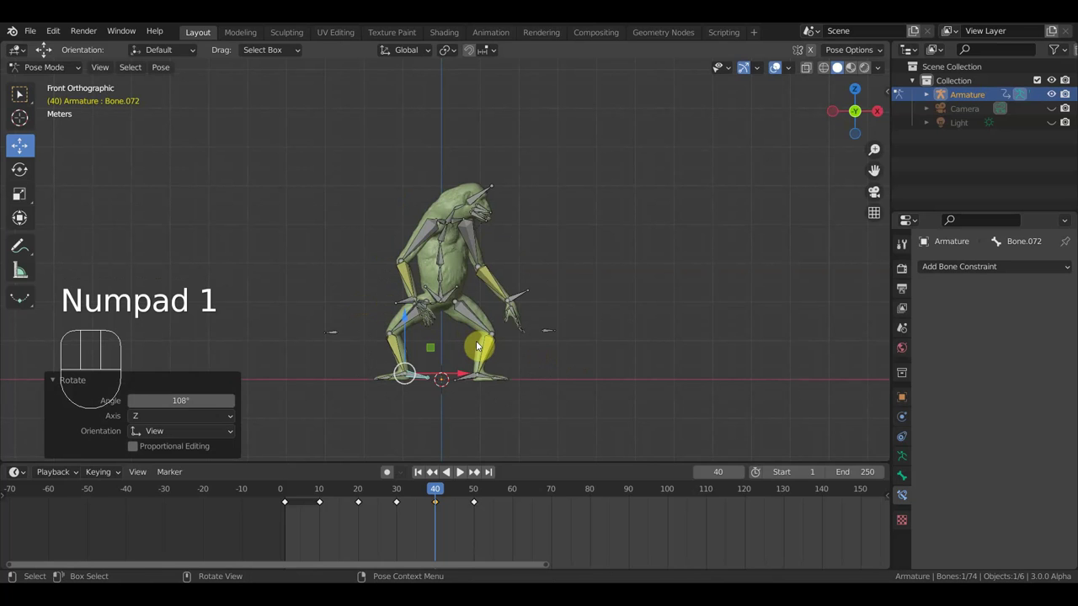
{"action": "left_click", "coordinate": [473, 379]}
{"action": "key", "text": "KP_7"}
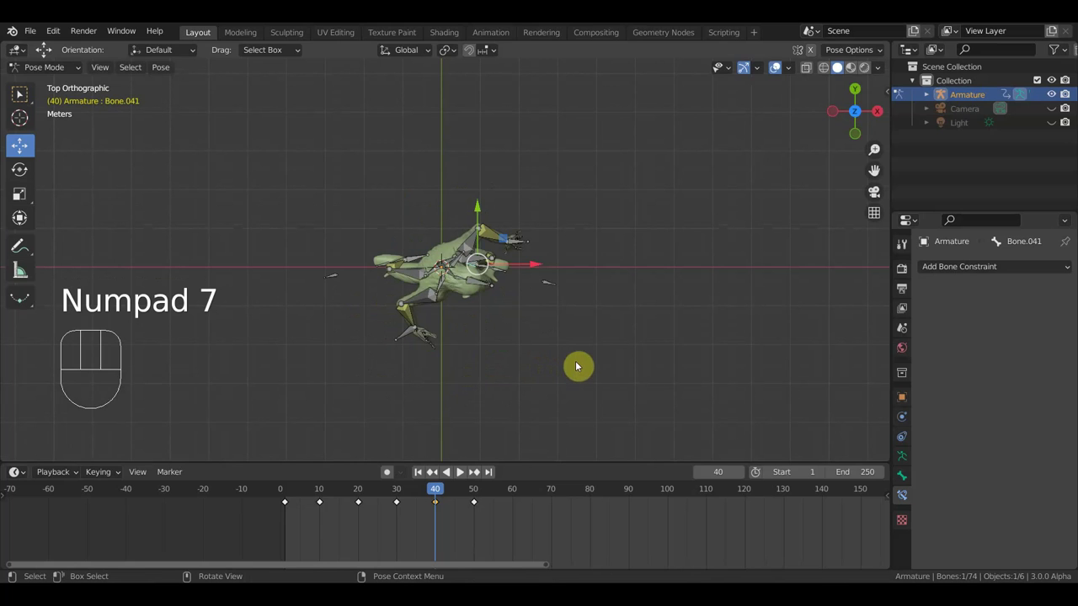
{"action": "key", "text": "r"}
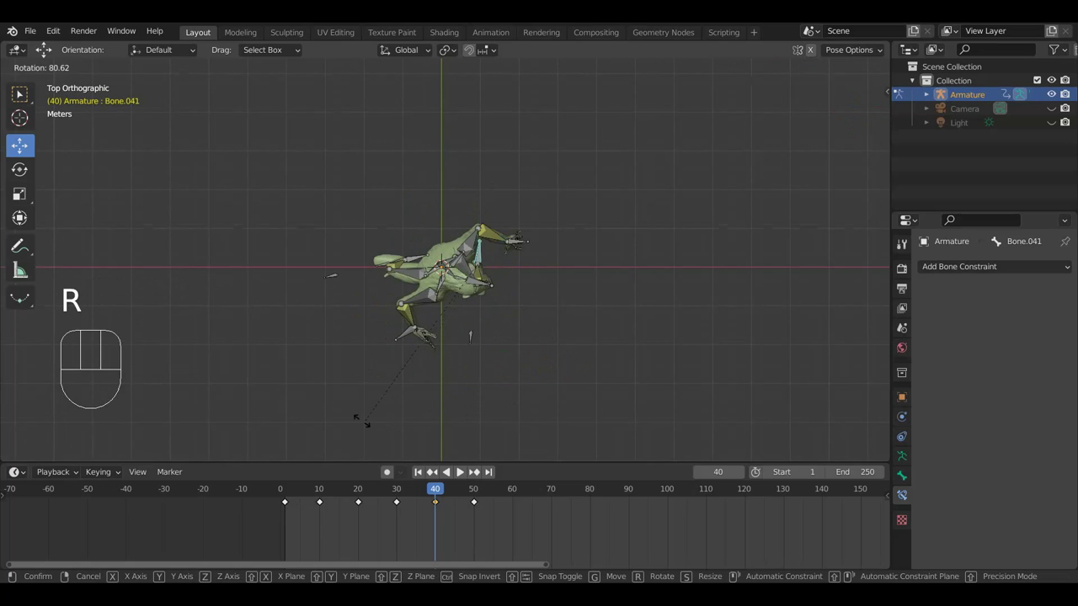
{"action": "middle_click", "coordinate": [501, 325]}
Rotate the root bone from above and select the chest bone
{"action": "left_click", "coordinate": [445, 295]}
{"action": "key", "text": "KP_7"}
{"action": "key", "text": "r"}
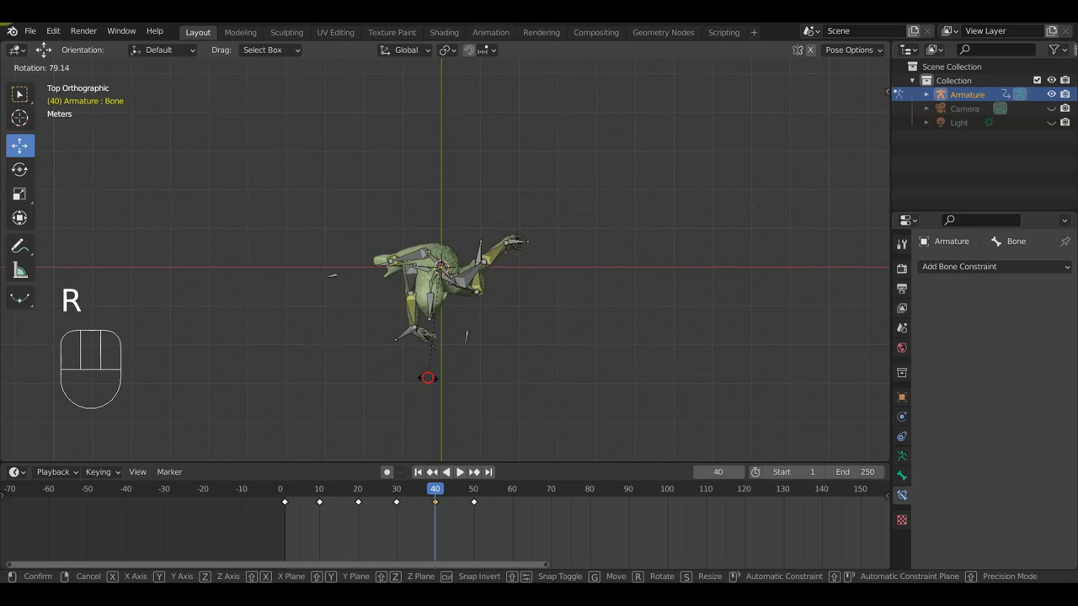
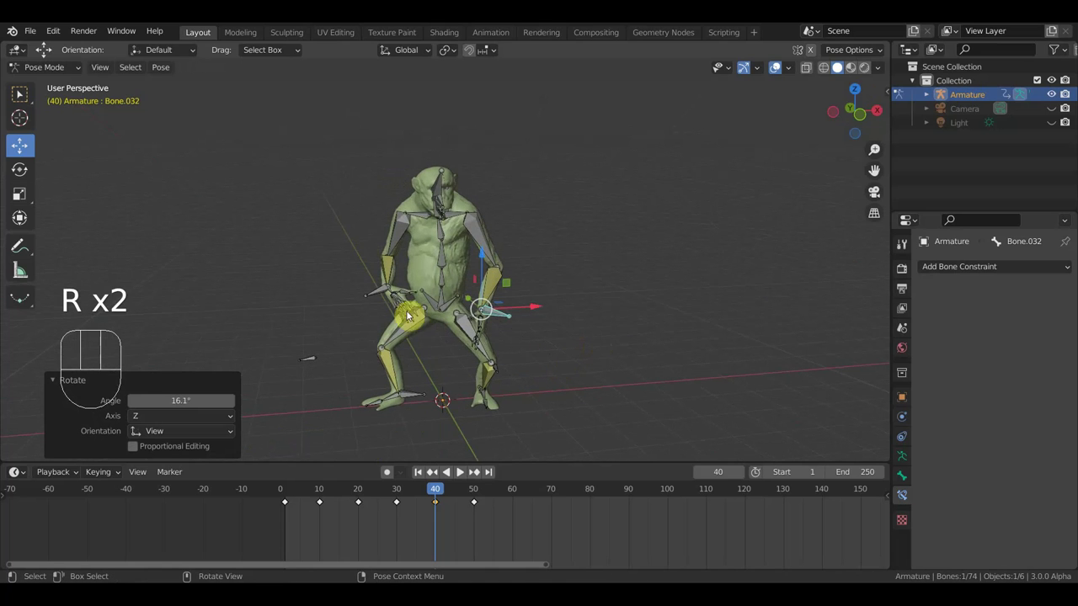
{"action": "left_click", "coordinate": [386, 292]}
{"action": "left_click_drag", "start_coordinate": [418, 323], "coordinate": [578, 308]}
Move and rotate the hip bone into the mid-stride in-between pose
{"action": "left_click", "coordinate": [458, 294]}
{"action": "key", "text": "g"}
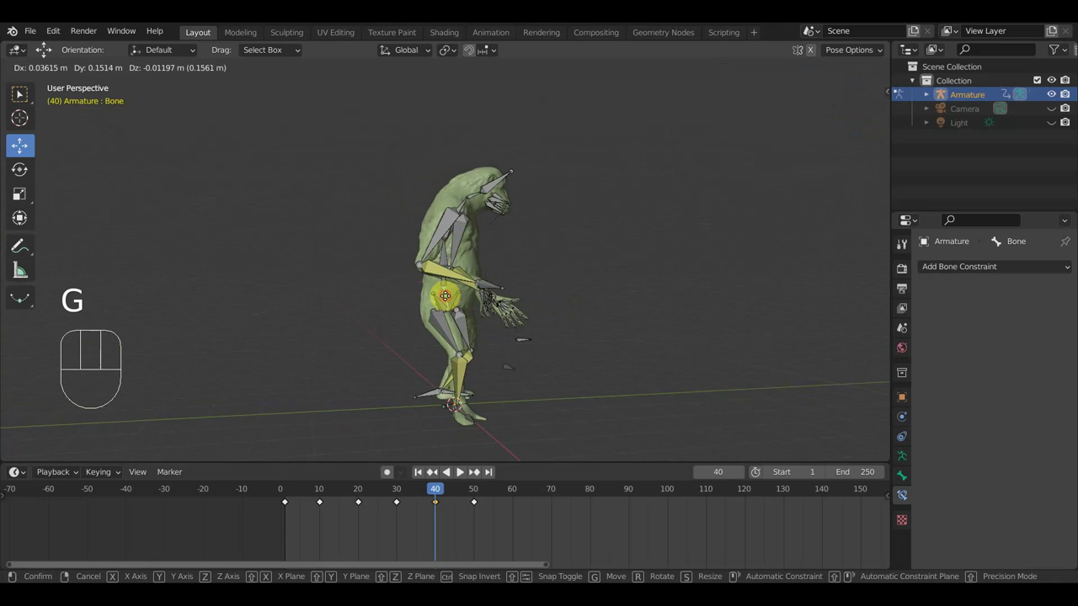
{"action": "scroll", "scroll_direction": "up", "scroll_amount": 3}
{"action": "middle_click", "coordinate": [564, 235]}
{"action": "scroll", "scroll_direction": "up", "scroll_amount": 3}
{"action": "middle_click", "coordinate": [473, 338]}
{"action": "scroll", "scroll_direction": "down", "scroll_amount": 3}
{"action": "key", "text": "KP_7"}
{"action": "key", "text": "r"}
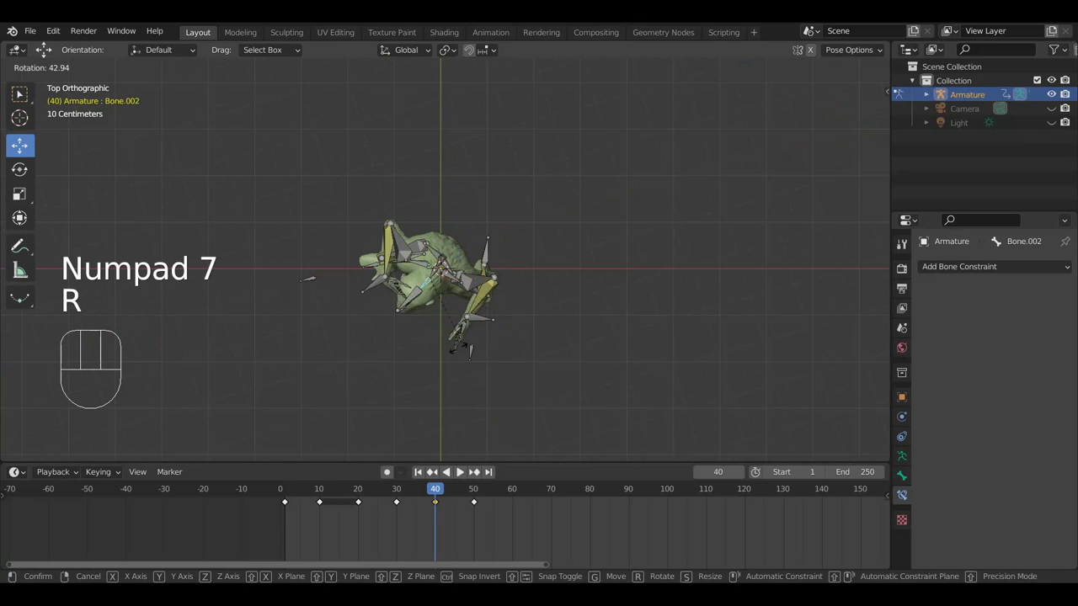
{"action": "key", "text": "KP_1"}
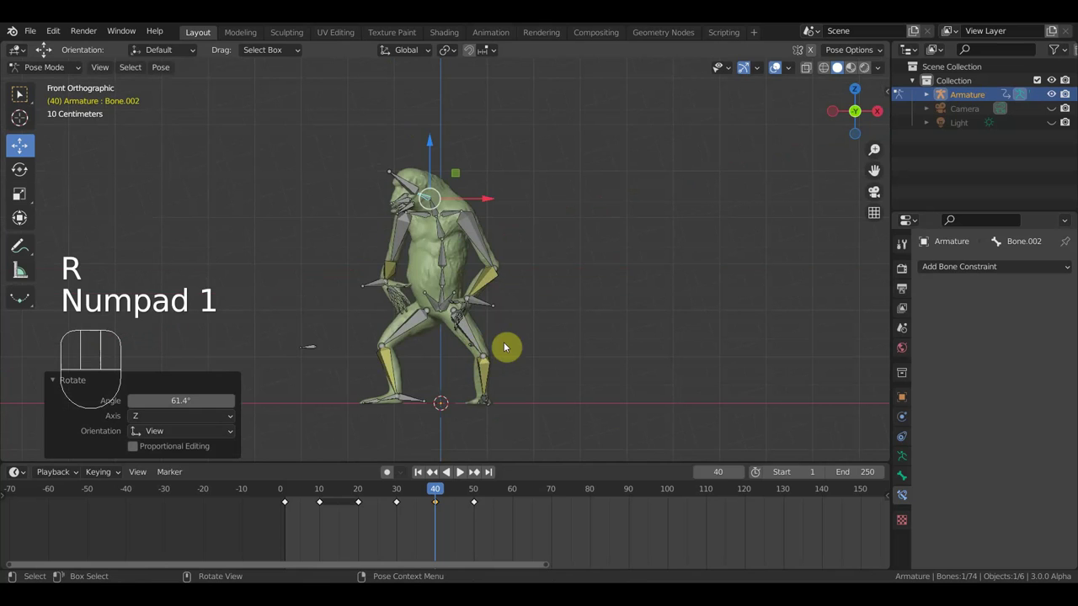
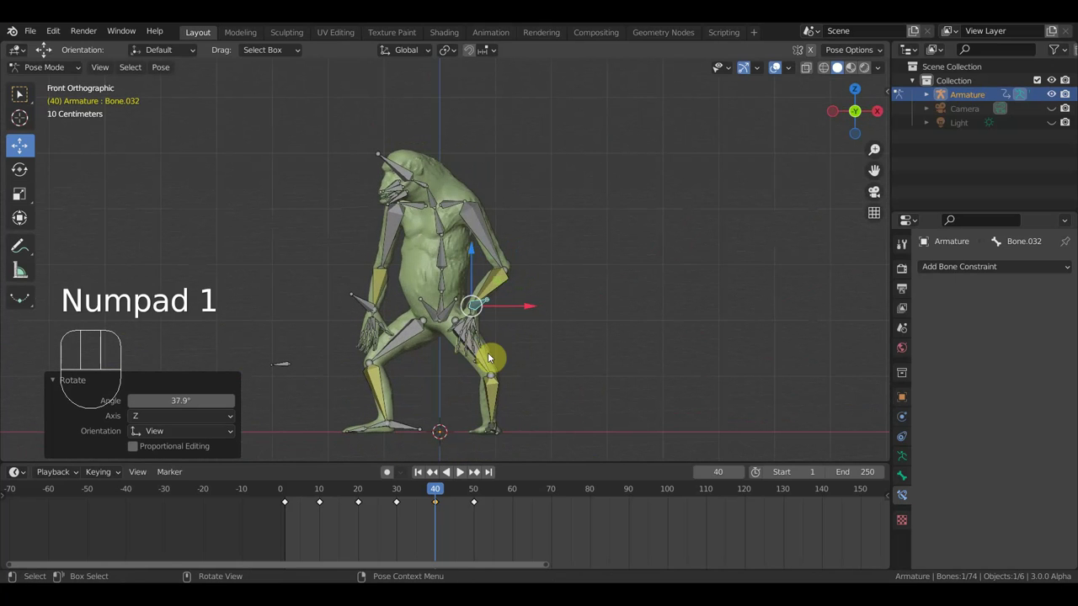
Key location and rotation for all bones at frame 40, end the range at frame 51, and play the loop
{"action": "key", "text": "a"}
{"action": "key", "text": "i"}
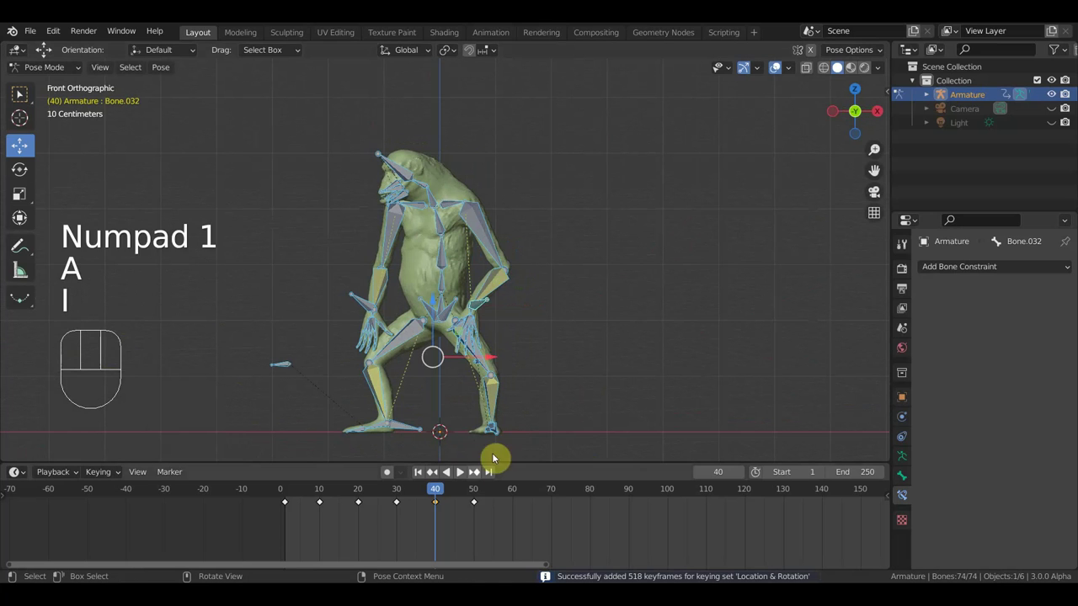
{"action": "left_click_drag", "start_coordinate": [436, 491], "coordinate": [479, 511]}
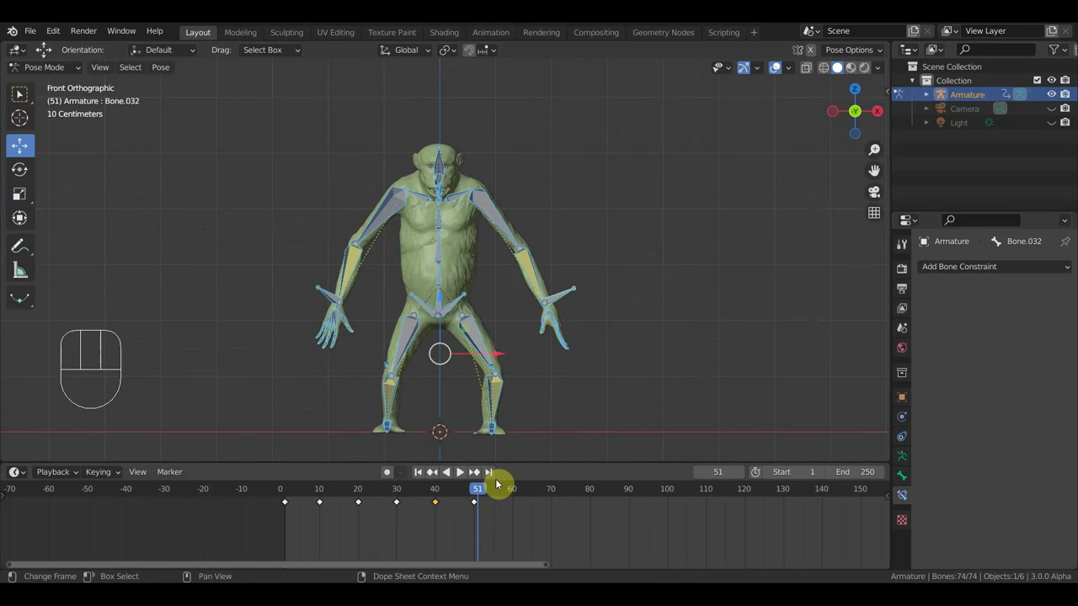
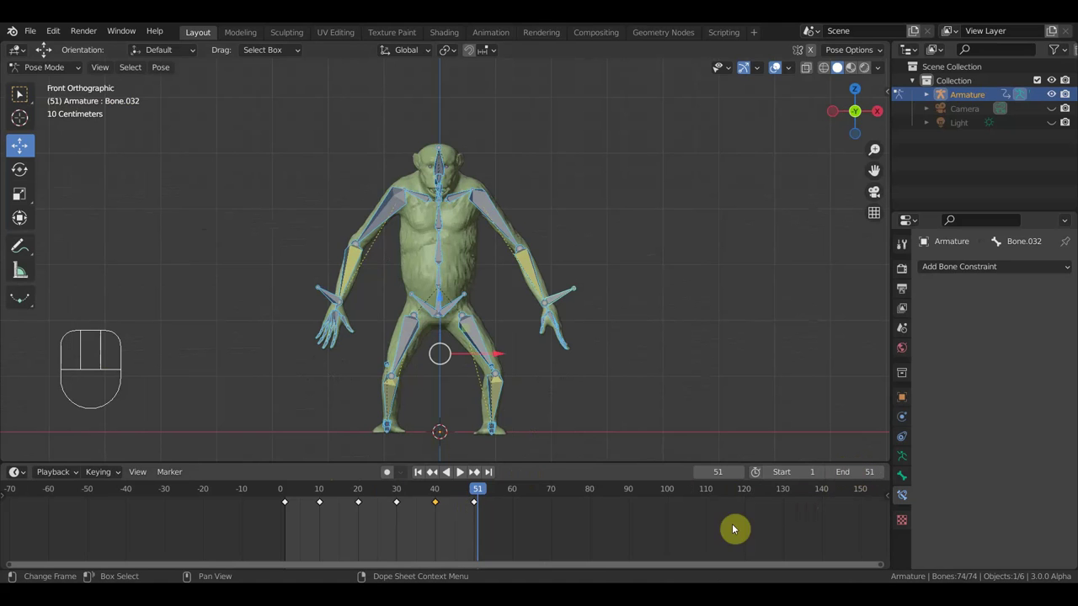
{"action": "key", "text": "space"}
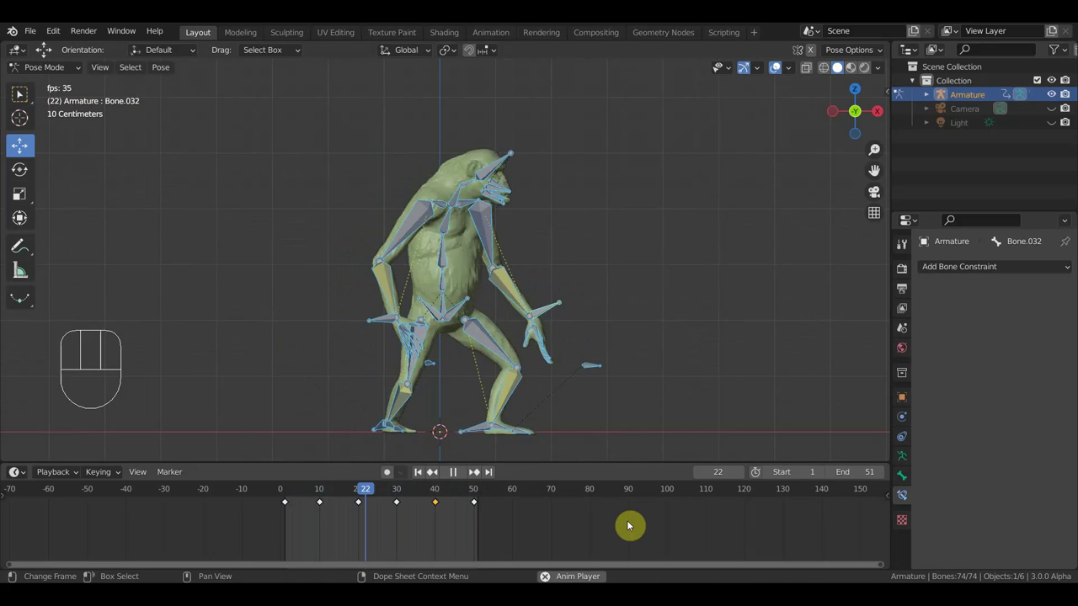
{"action": "left_click_drag", "start_coordinate": [322, 518], "coordinate": [378, 539]}
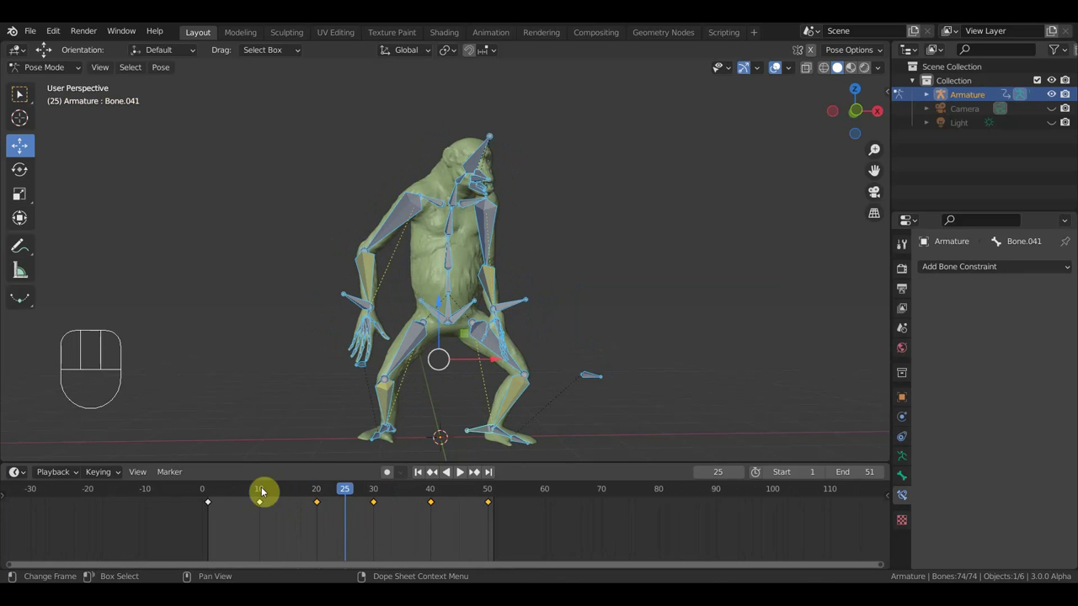
Shift the keys from frame 30 onward ten frames later and move the first pose to frame 30
{"action": "left_click", "coordinate": [522, 539]}
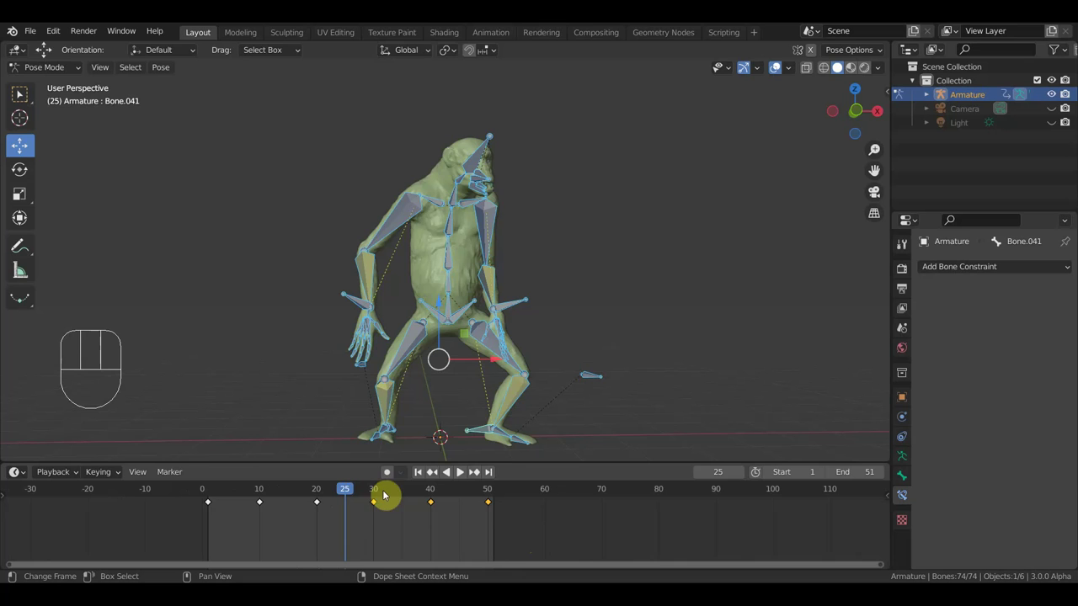
{"action": "key", "text": "g"}
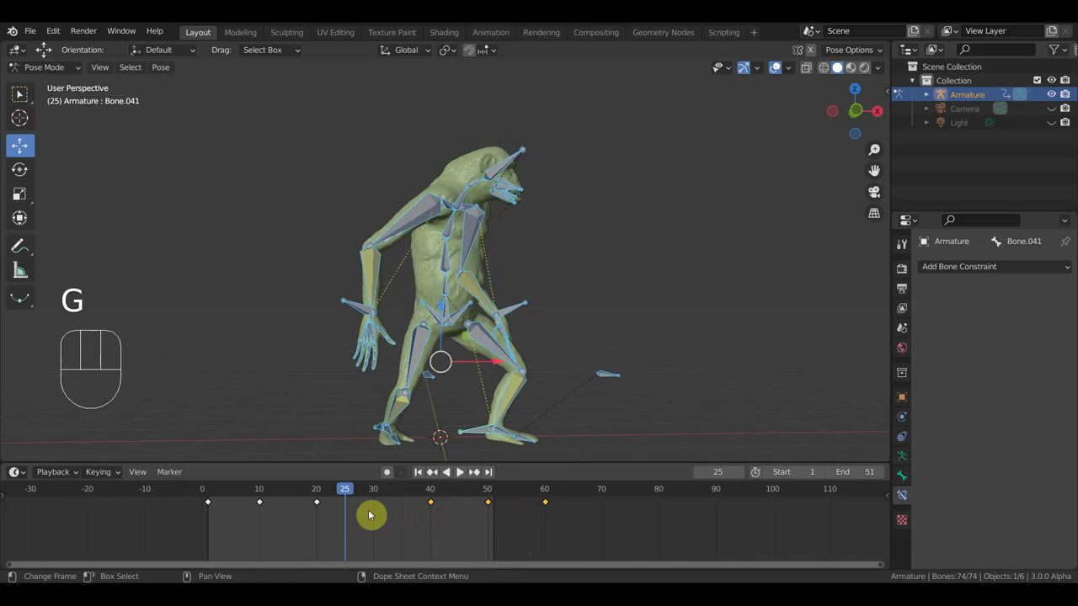
{"action": "left_click", "coordinate": [235, 518]}
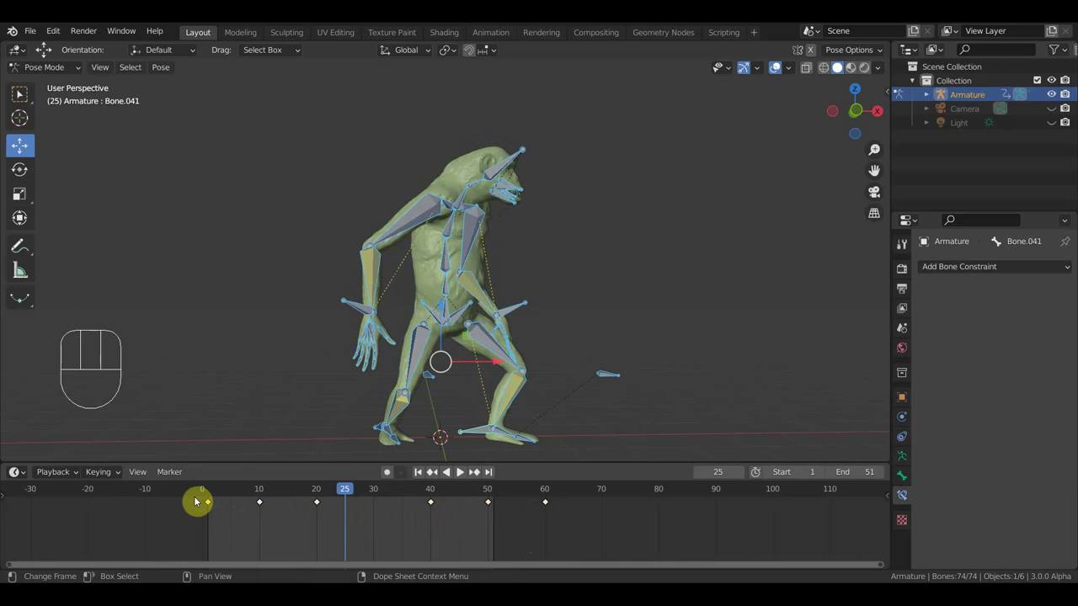
{"action": "key", "text": "g"}
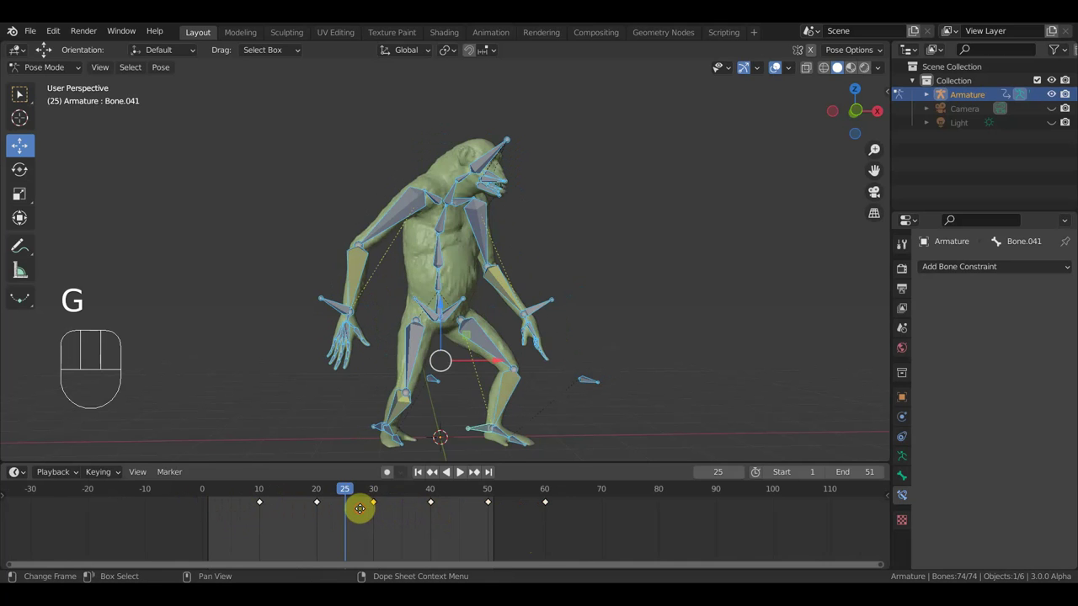
Shift the keys from 10 to 50 ten frames earlier, jump to frame 41 and select the foot bone
{"action": "left_click_drag", "start_coordinate": [495, 528], "coordinate": [228, 494]}
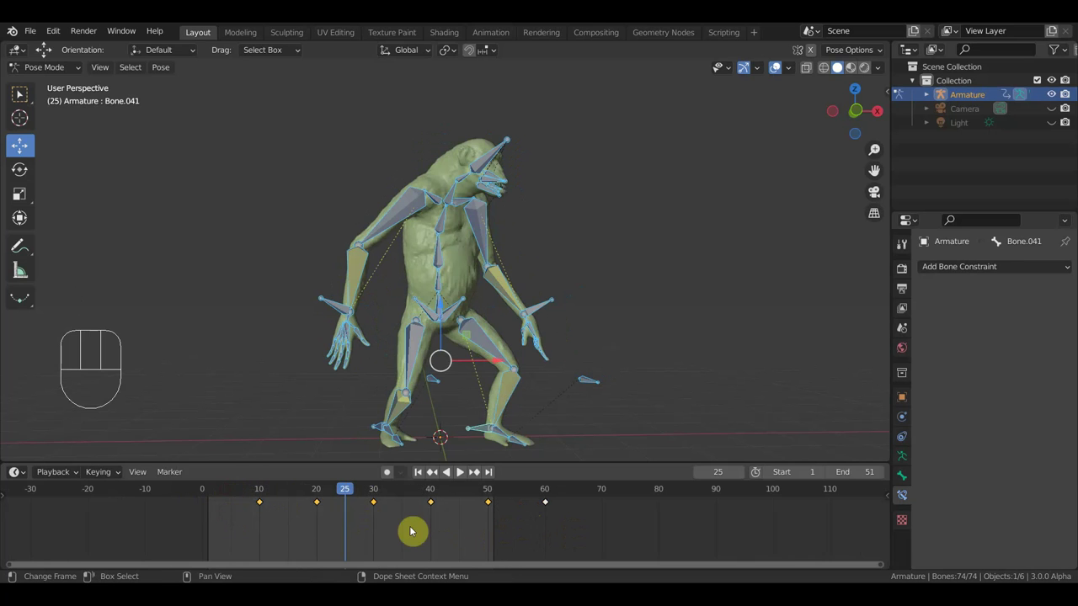
{"action": "key", "text": "g"}
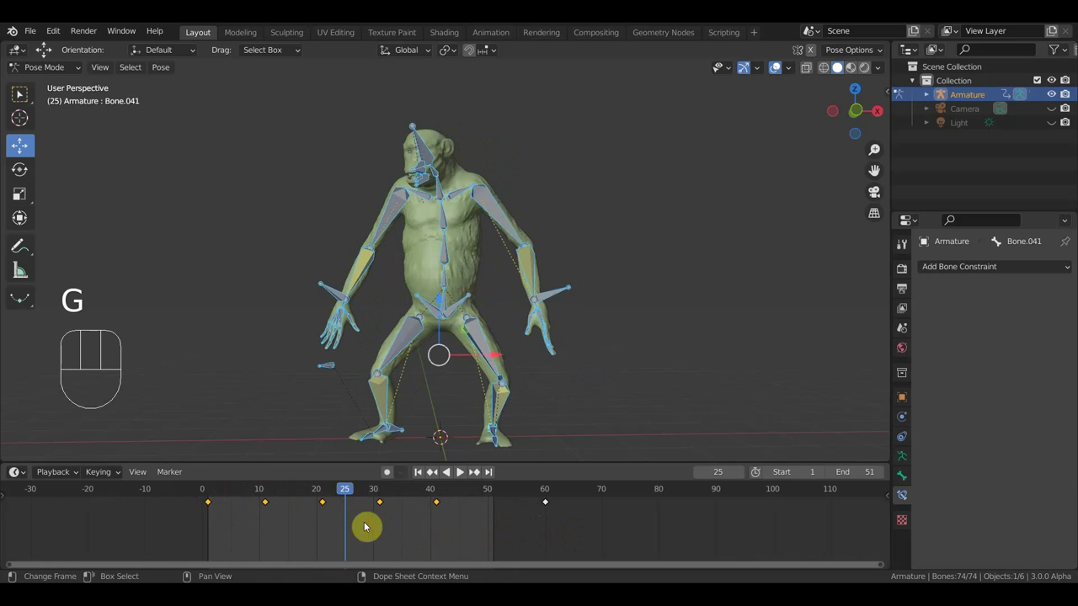
{"action": "left_click_drag", "start_coordinate": [336, 495], "coordinate": [435, 553]}
{"action": "left_click", "coordinate": [505, 406]}
{"action": "left_click", "coordinate": [440, 496]}
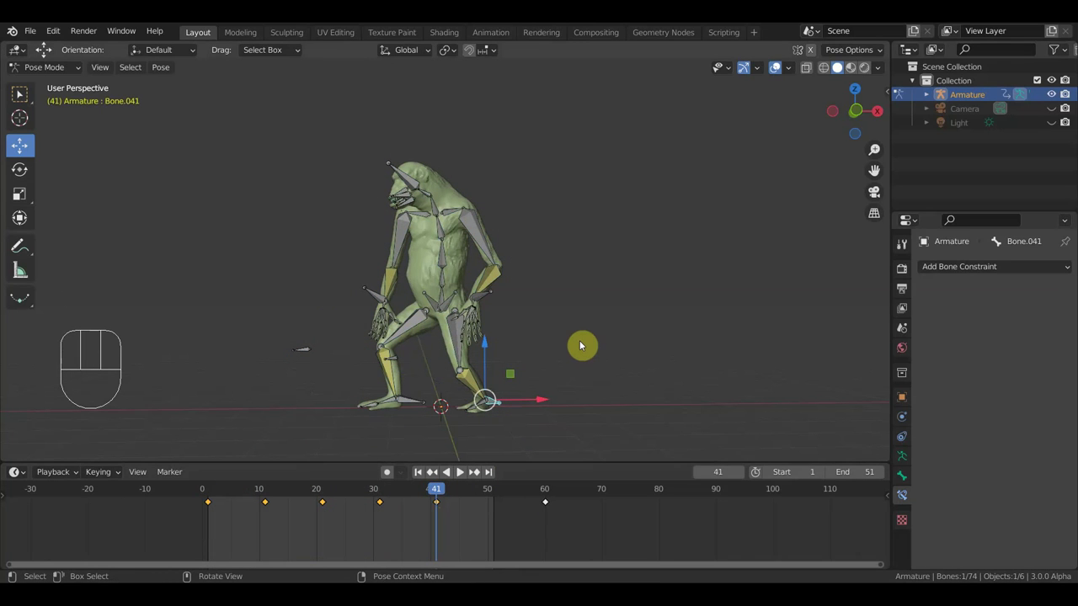
Adjust the foot bone from above, then key location and rotation for all bones at frame 41
{"action": "key", "text": "KP_7"}
{"action": "key", "text": "r"}
{"action": "middle_click", "coordinate": [614, 349]}
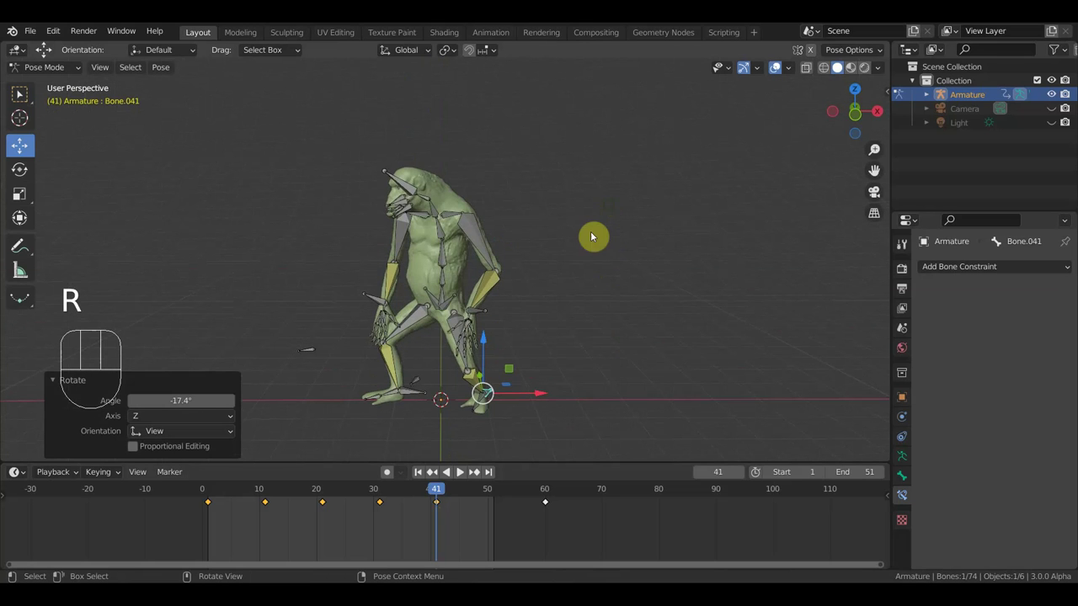
{"action": "key", "text": "a"}
{"action": "key", "text": "i"}
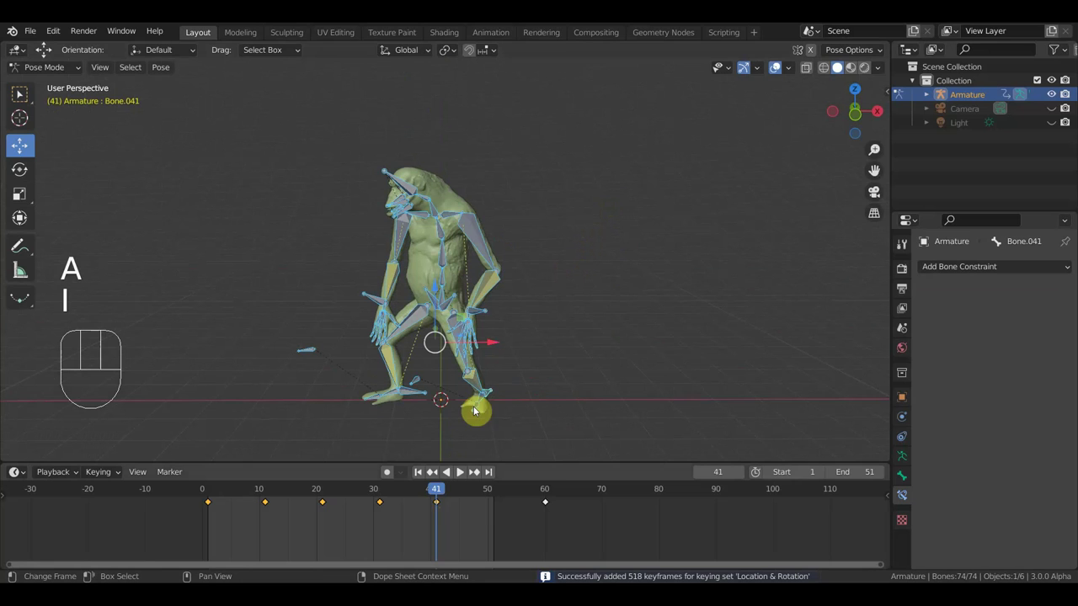
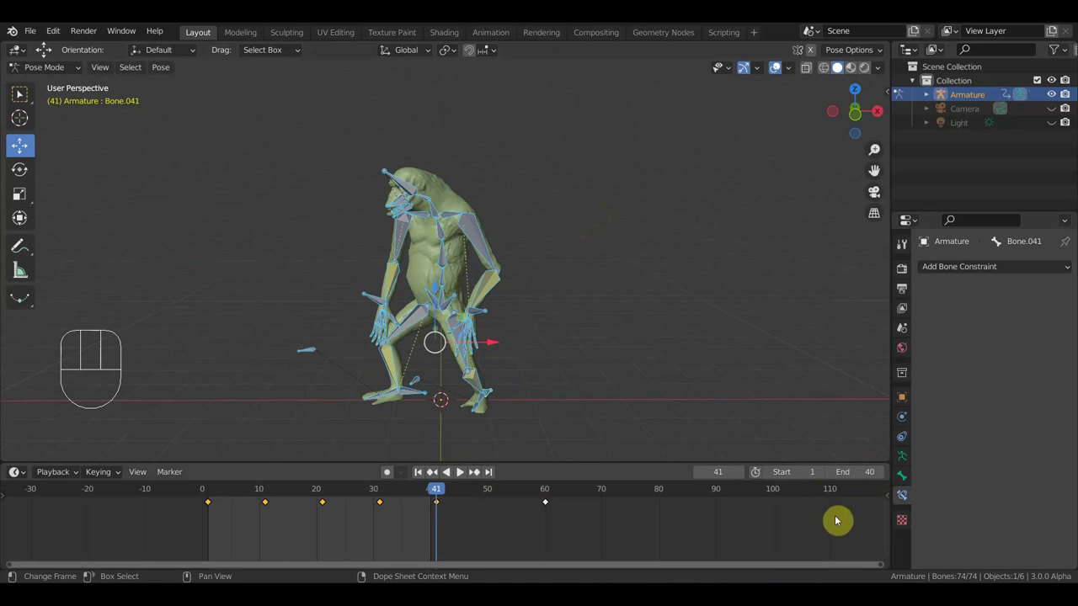
With the end frame at 40, box-select the keys from frame 10 to 40 in the timeline
{"action": "left_click", "coordinate": [460, 525]}
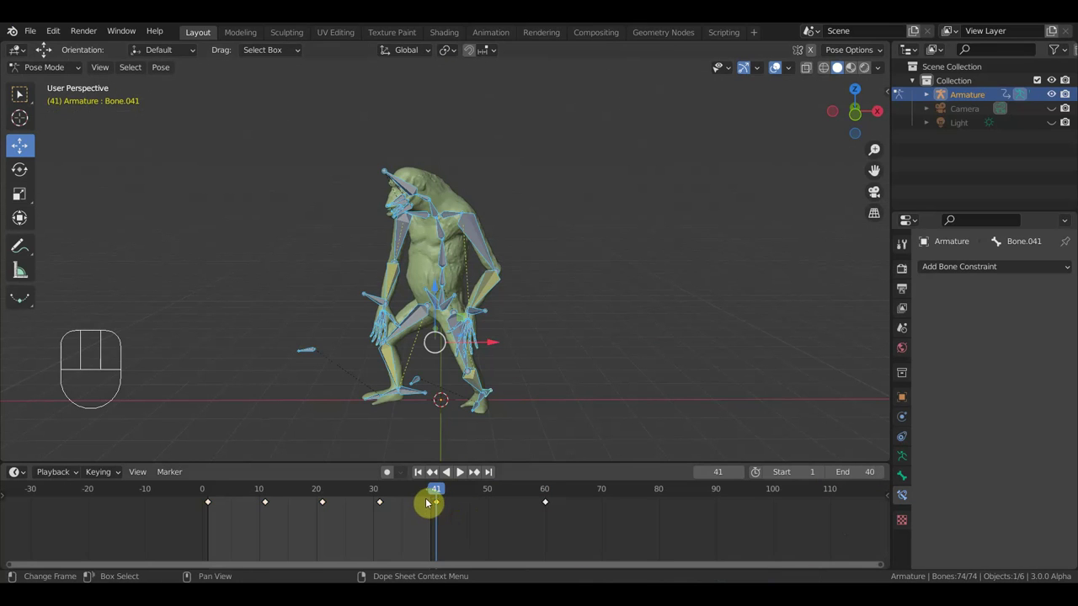
{"action": "left_click_drag", "start_coordinate": [438, 533], "coordinate": [365, 500]}
{"action": "left_click_drag", "start_coordinate": [480, 549], "coordinate": [255, 493]}
Shift the selected keys, replay the walk, then delete the leftover key at frame 60
{"action": "key", "text": "g"}
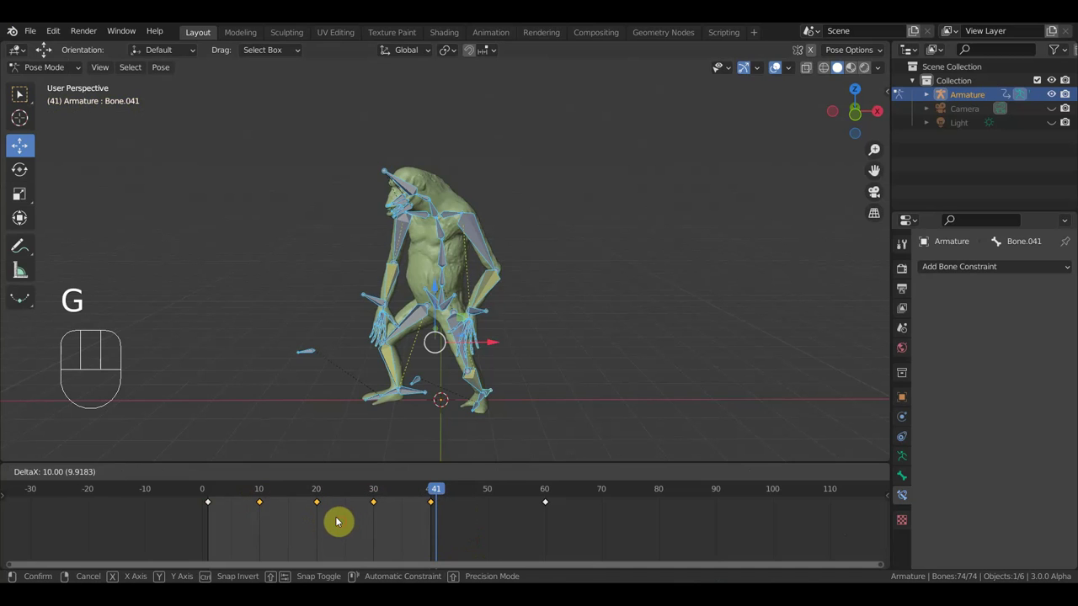
{"action": "key", "text": "space"}
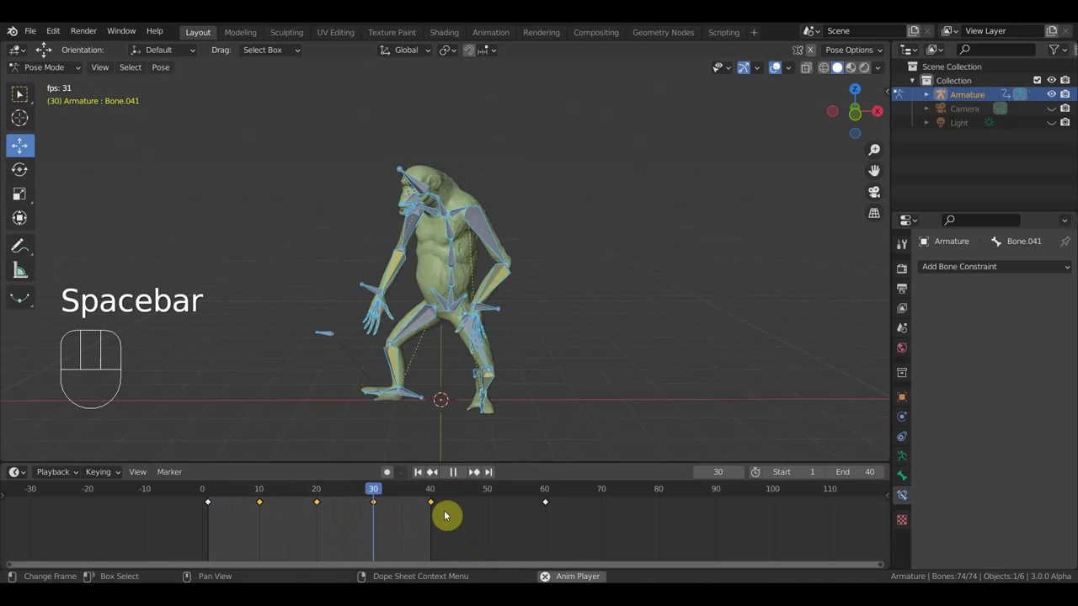
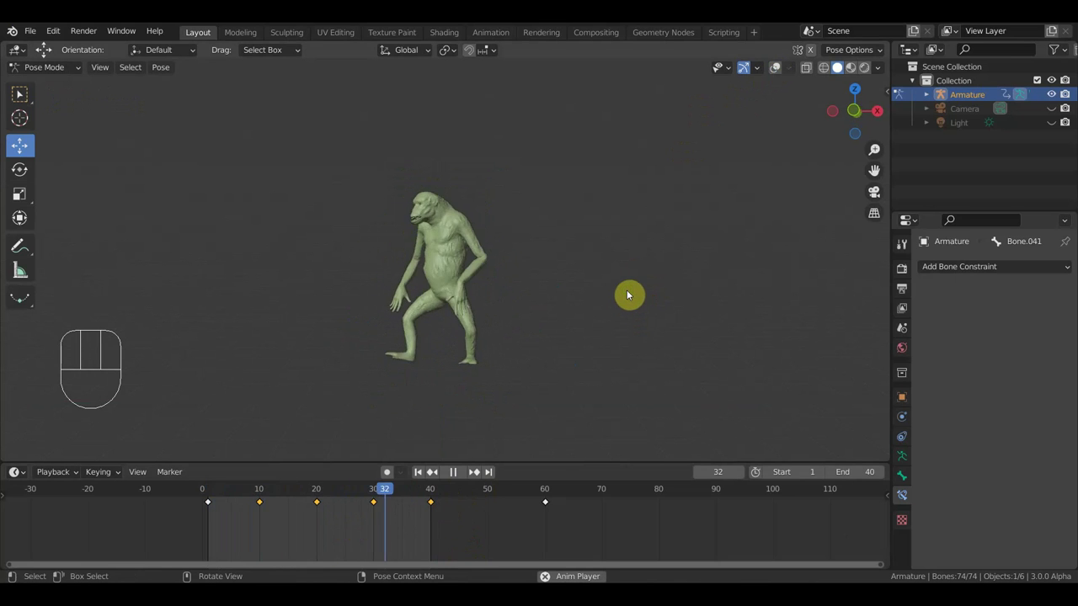
{"action": "left_click", "coordinate": [589, 539]}
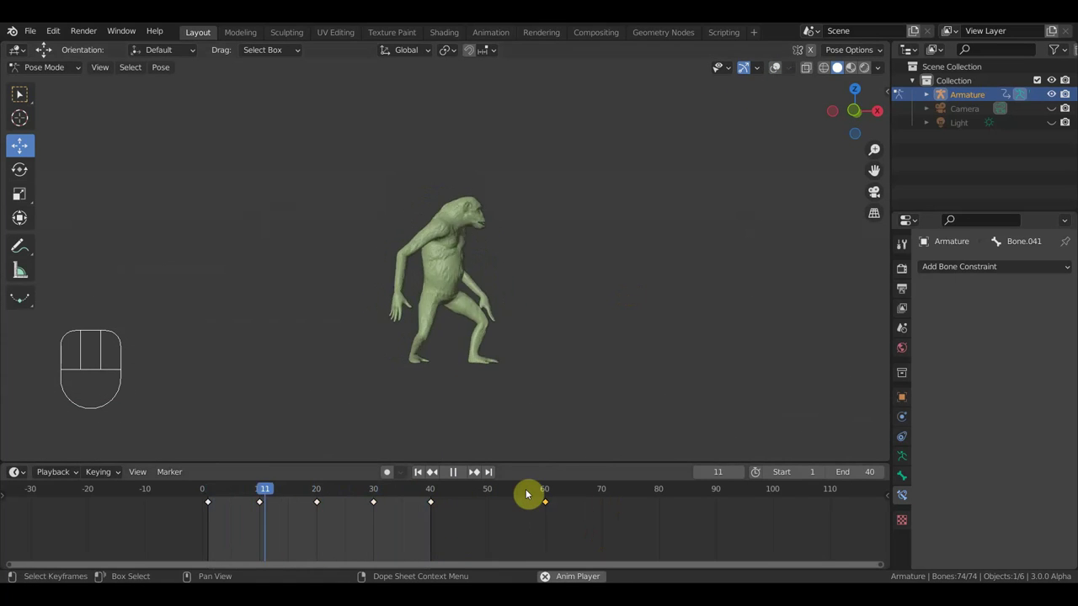
{"action": "key", "text": "Delete"}
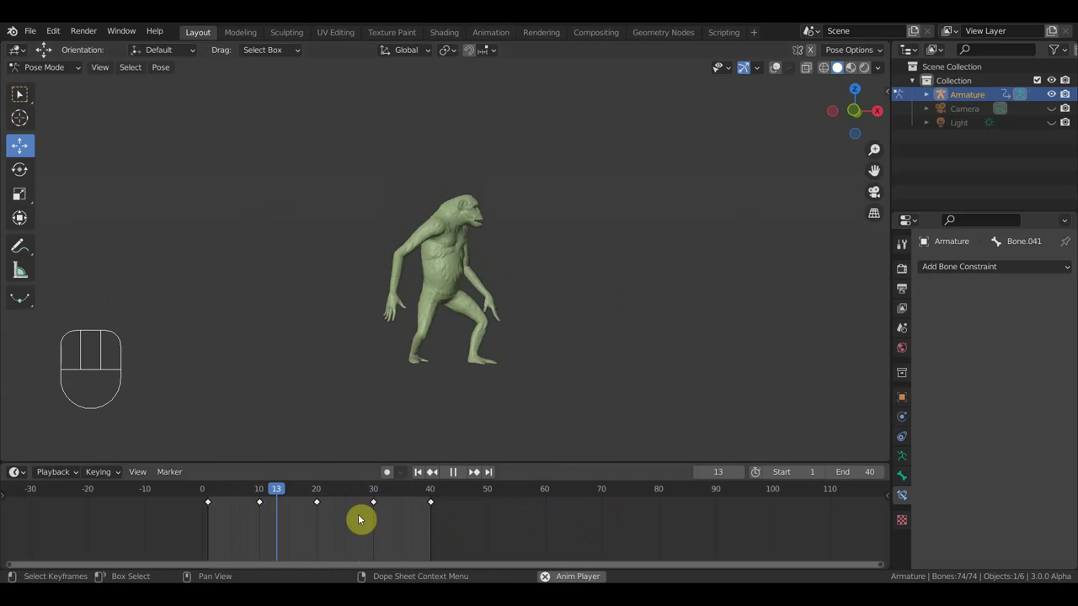
Scrub the 0–40 loop, checking the pose around frame 20 with the creature zoomed closer
{"action": "left_click", "coordinate": [460, 477]}
{"action": "left_click", "coordinate": [320, 495]}
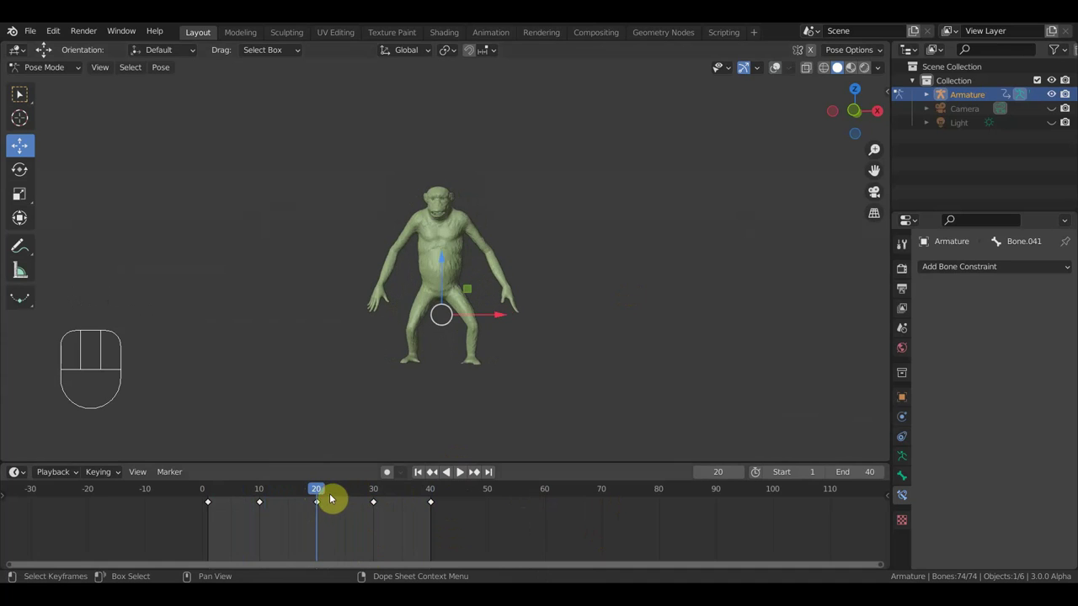
{"action": "left_click_drag", "start_coordinate": [325, 494], "coordinate": [441, 513]}
{"action": "left_click_drag", "start_coordinate": [582, 335], "coordinate": [593, 345]}
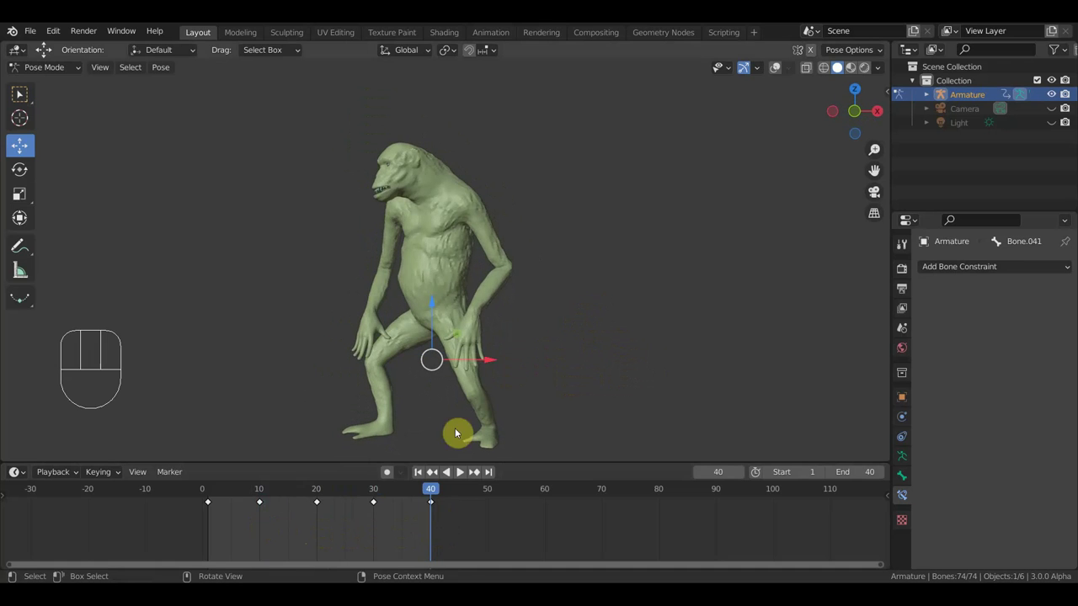
Show the rig's bones at frame 35 and rotate the root bone for the mid-stride pose
{"action": "left_click", "coordinate": [424, 495]}
{"action": "left_click", "coordinate": [778, 70]}
{"action": "left_click", "coordinate": [403, 494]}
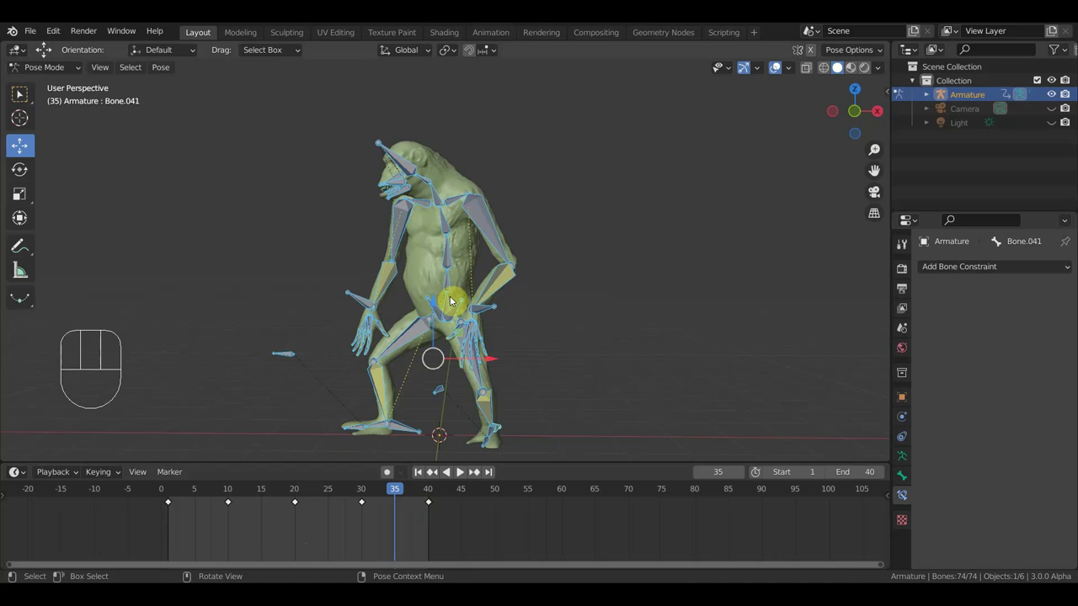
{"action": "left_click", "coordinate": [455, 300]}
{"action": "key", "text": "r"}
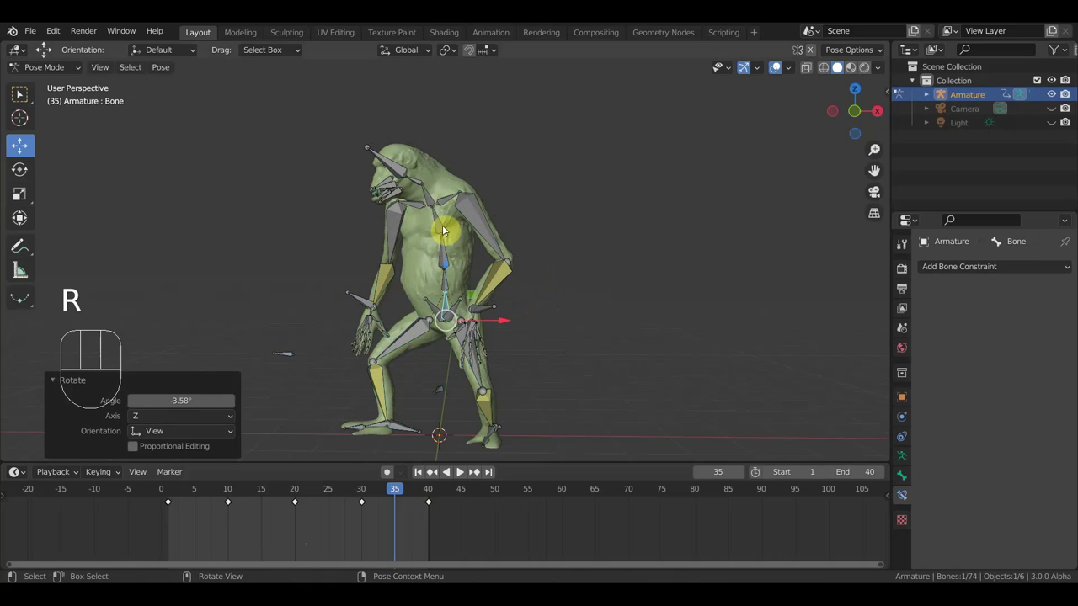
{"action": "left_click_drag", "start_coordinate": [493, 262], "coordinate": [531, 258]}
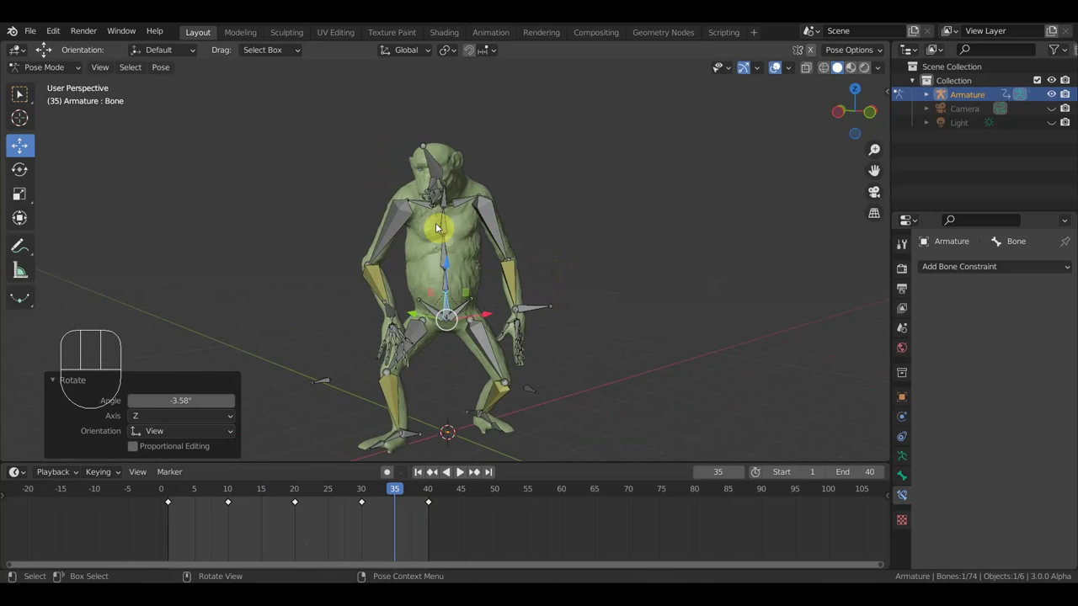
{"action": "key", "text": "KP_7"}
{"action": "key", "text": "r"}
{"action": "middle_click", "coordinate": [623, 300]}
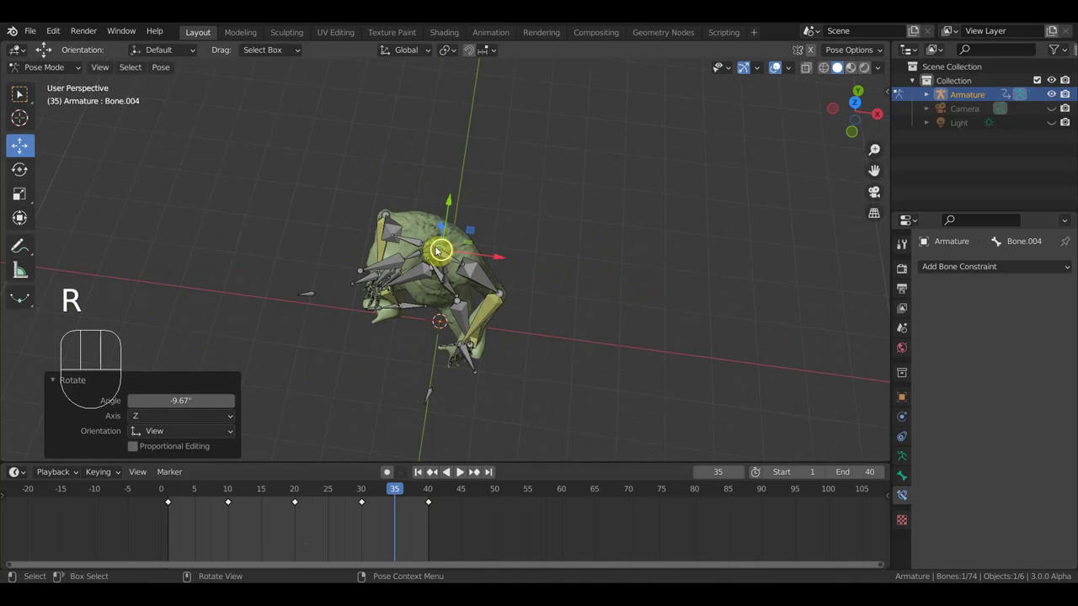
Rotate a spine bone and an upper-body bone, checking the pose from the side
{"action": "left_click", "coordinate": [434, 249]}
{"action": "middle_click", "coordinate": [531, 272]}
{"action": "middle_click", "coordinate": [485, 325]}
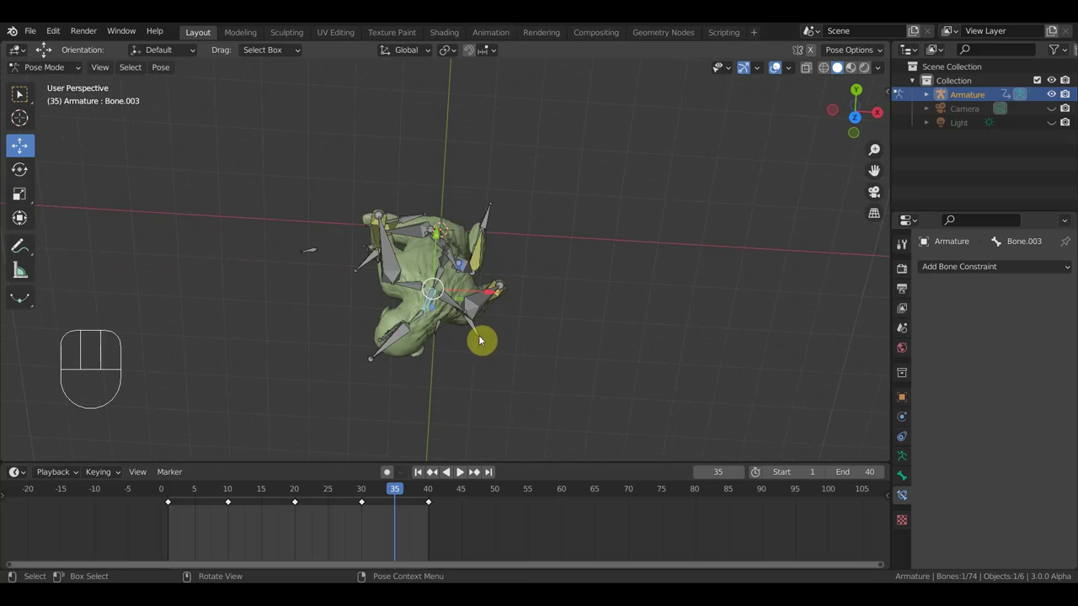
{"action": "key", "text": "r"}
{"action": "key", "text": "KP_1"}
{"action": "middle_click", "coordinate": [623, 308]}
{"action": "middle_click", "coordinate": [627, 298]}
{"action": "middle_click", "coordinate": [478, 259]}
{"action": "left_click", "coordinate": [445, 233]}
{"action": "left_click_drag", "start_coordinate": [539, 259], "coordinate": [579, 252]}
{"action": "key", "text": "r"}
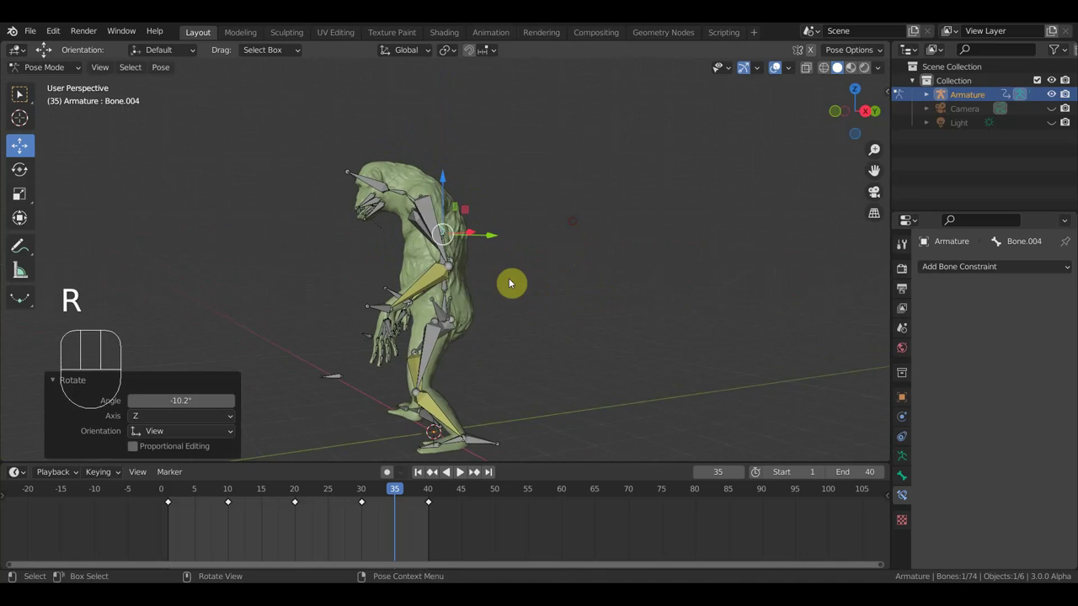
{"action": "middle_click", "coordinate": [465, 305]}
{"action": "left_click_drag", "start_coordinate": [450, 286], "coordinate": [451, 305]}
Lower the body by shifting the hip bone, then key the whole rig at frame 35
{"action": "key", "text": "g"}
{"action": "left_click_drag", "start_coordinate": [528, 317], "coordinate": [672, 313]}
{"action": "key", "text": "g"}
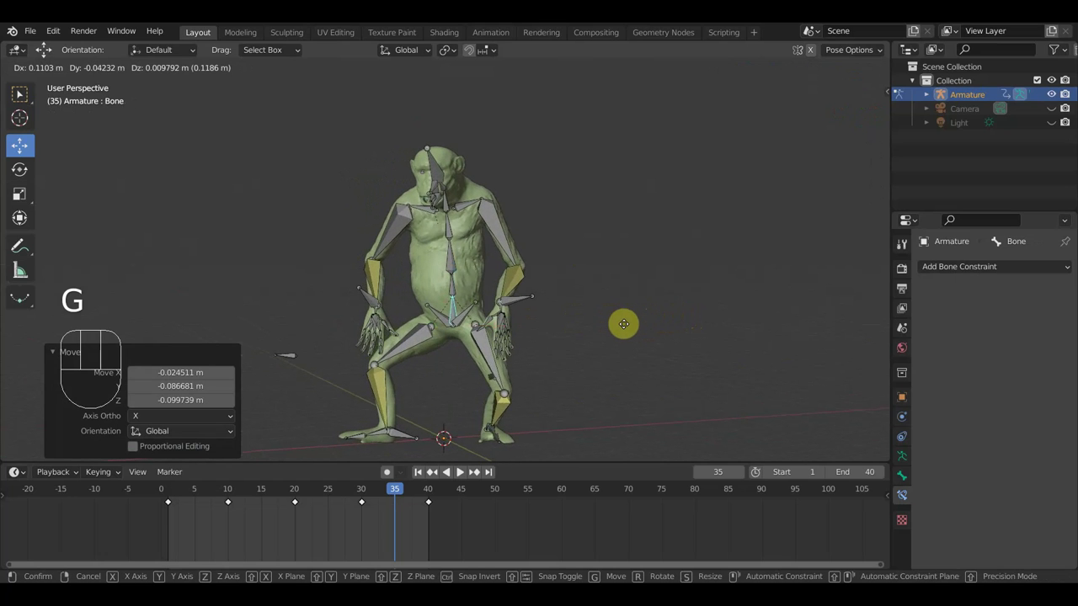
{"action": "middle_click", "coordinate": [620, 327]}
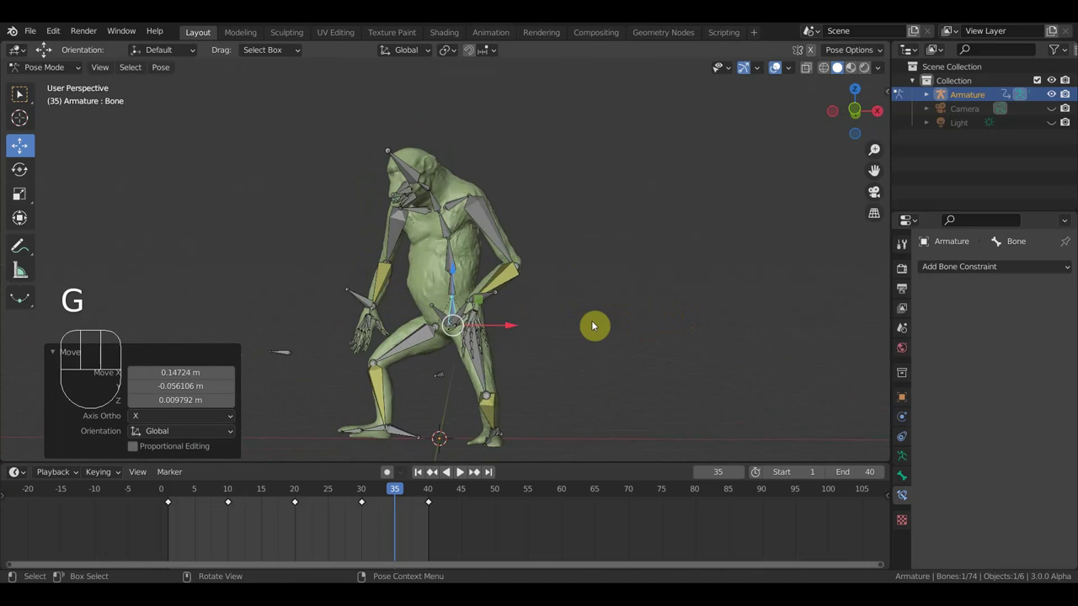
{"action": "key", "text": "a"}
{"action": "key", "text": "i"}
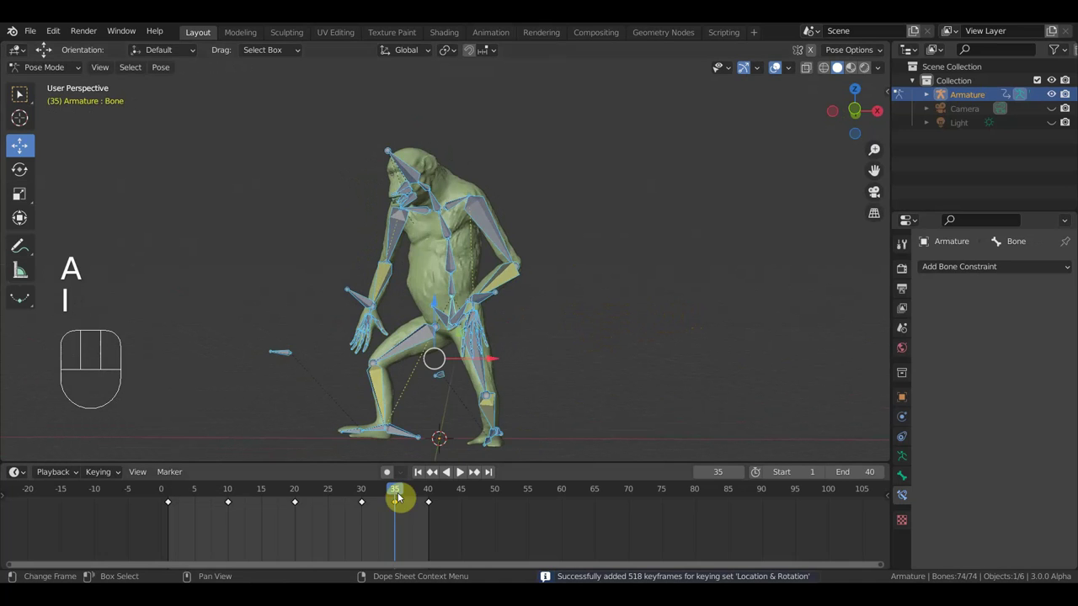
Go to frame 15 and shift the hip bone into a new position
{"action": "left_click_drag", "start_coordinate": [397, 486], "coordinate": [265, 495]}
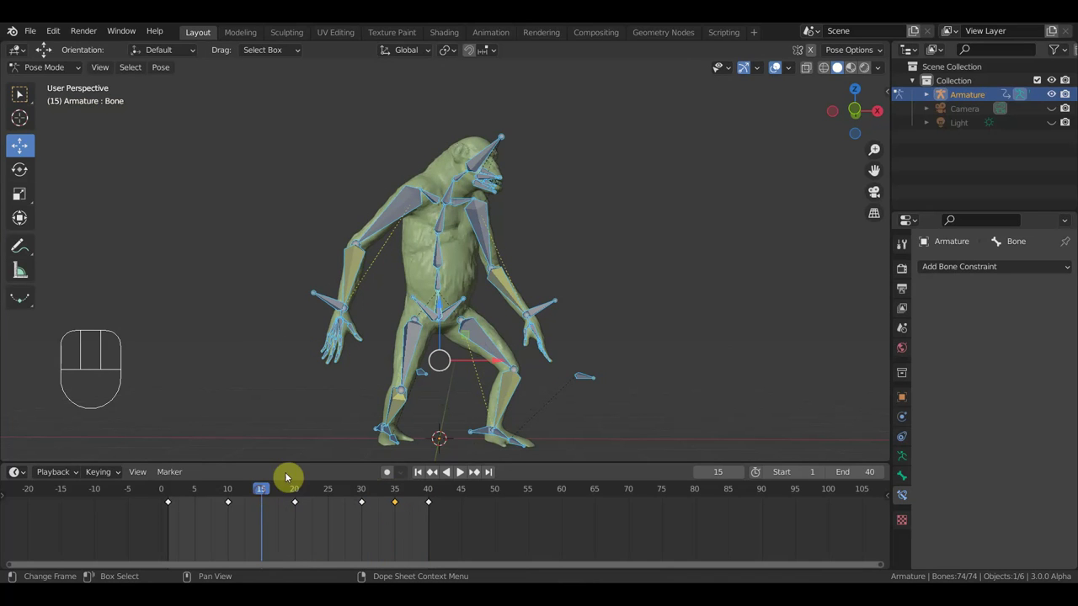
{"action": "left_click", "coordinate": [271, 491]}
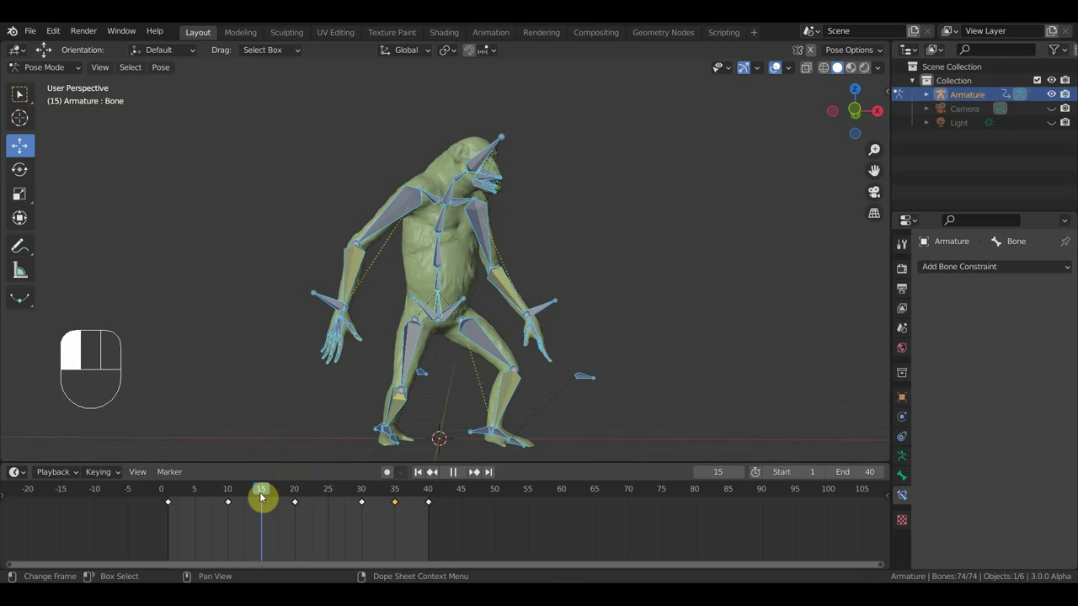
{"action": "left_click", "coordinate": [445, 298]}
{"action": "key", "text": "g"}
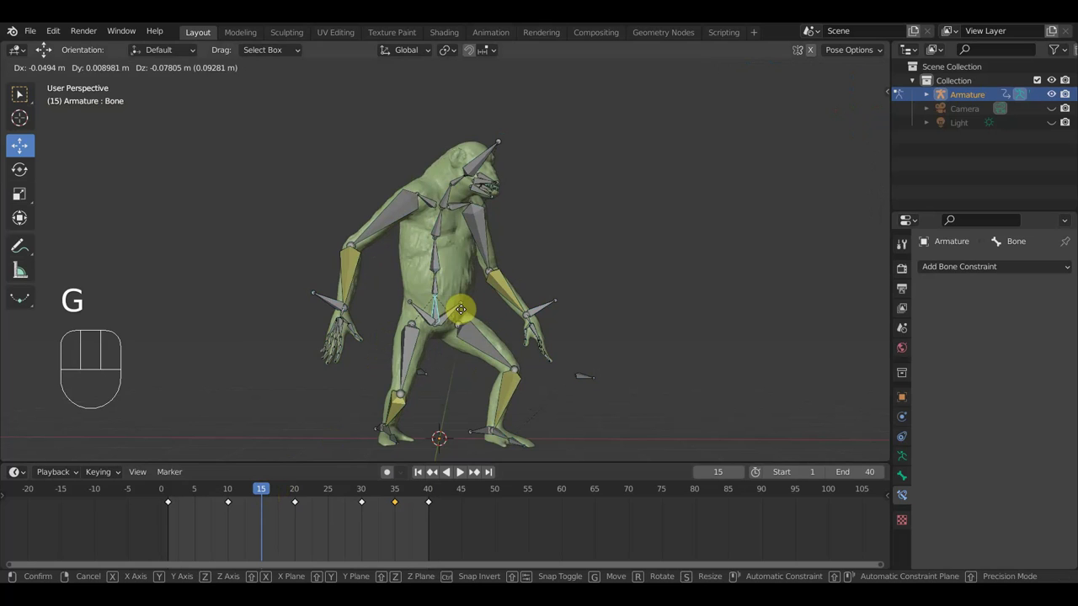
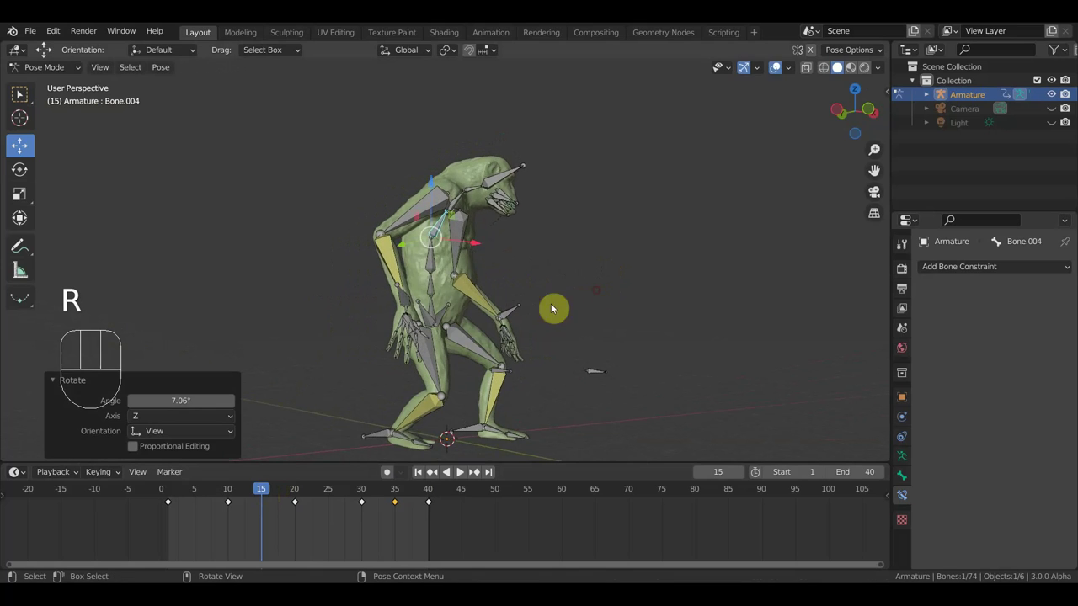
Rotate a spine bone and orbit around the creature to judge the pose
{"action": "left_click", "coordinate": [434, 308]}
{"action": "key", "text": "r"}
{"action": "middle_click", "coordinate": [564, 292]}
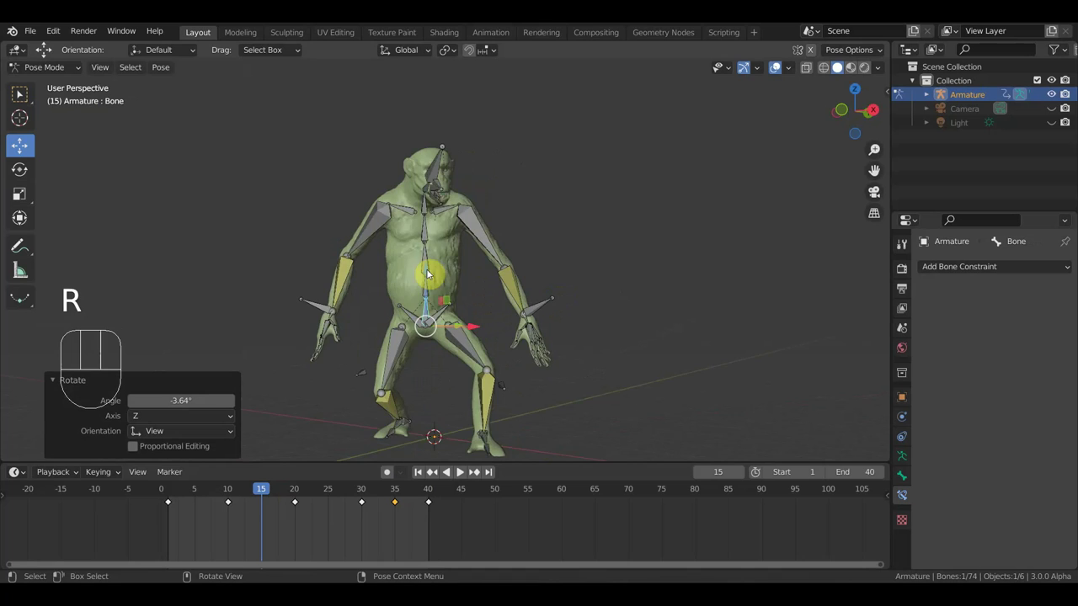
{"action": "middle_click", "coordinate": [459, 234]}
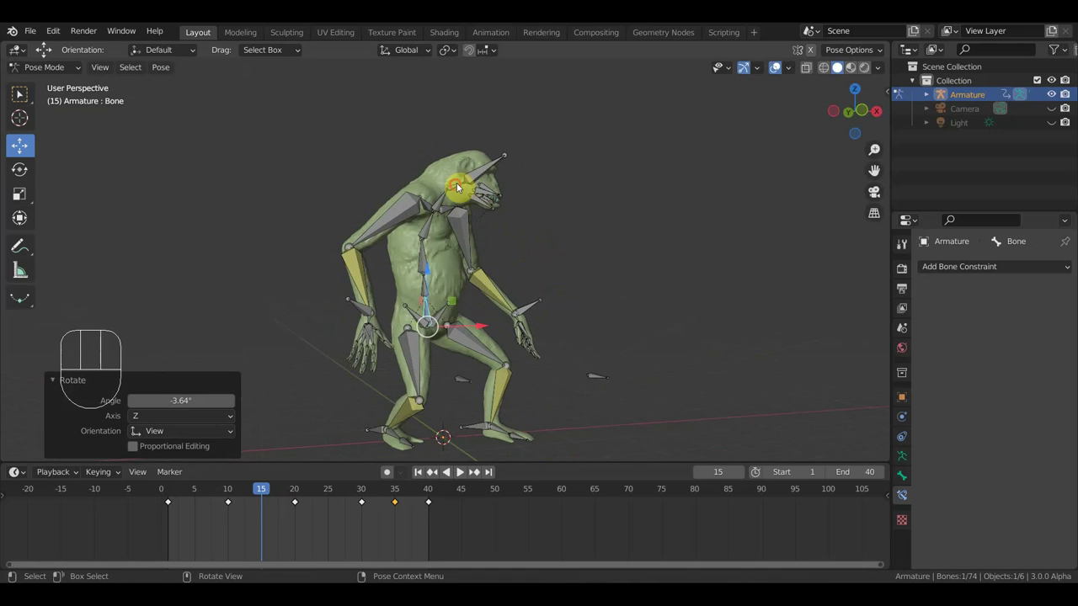
{"action": "middle_click", "coordinate": [563, 221]}
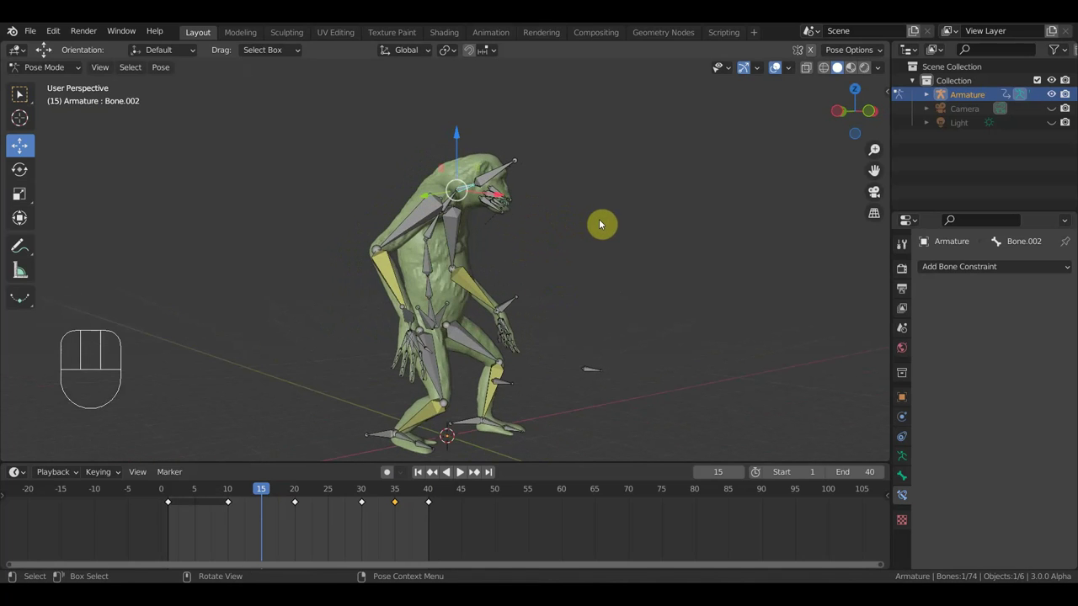
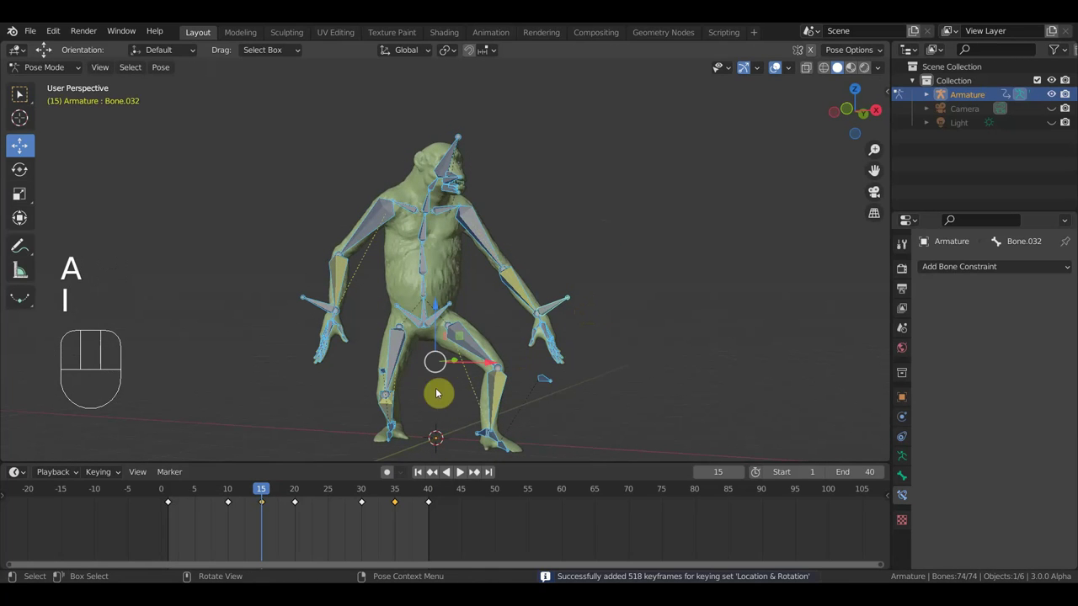
Play the walk back, stop it and switch to a straight front view
{"action": "key", "text": "space"}
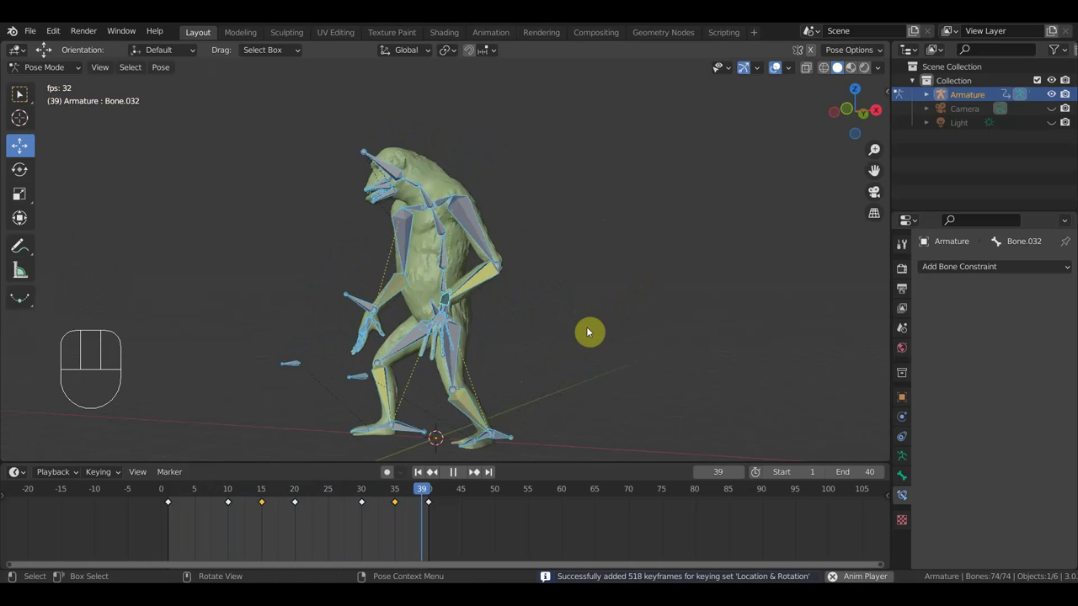
{"action": "key", "text": "space"}
{"action": "left_click_drag", "start_coordinate": [379, 493], "coordinate": [404, 524]}
{"action": "key", "text": "KP_1"}
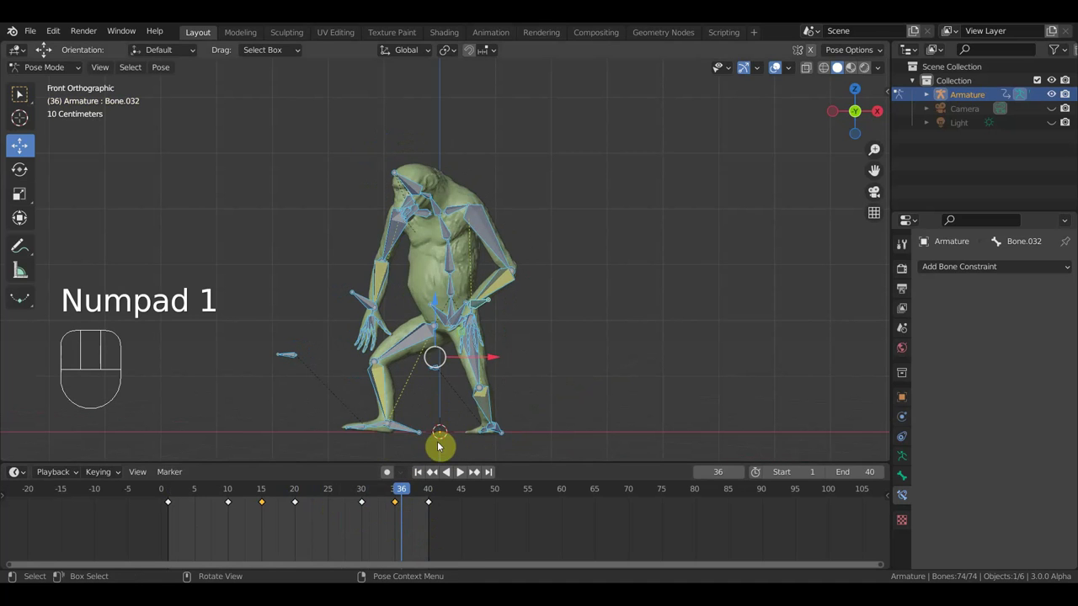
Key the whole pose at frame 25, then select all bones and key frame 5
{"action": "left_click_drag", "start_coordinate": [399, 493], "coordinate": [333, 508]}
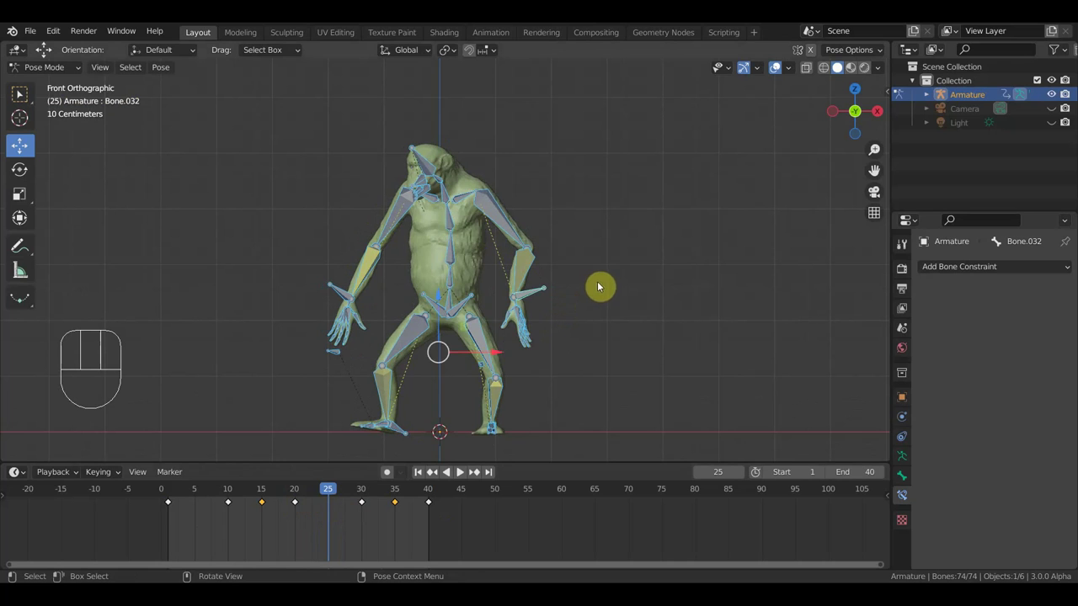
{"action": "key", "text": "i"}
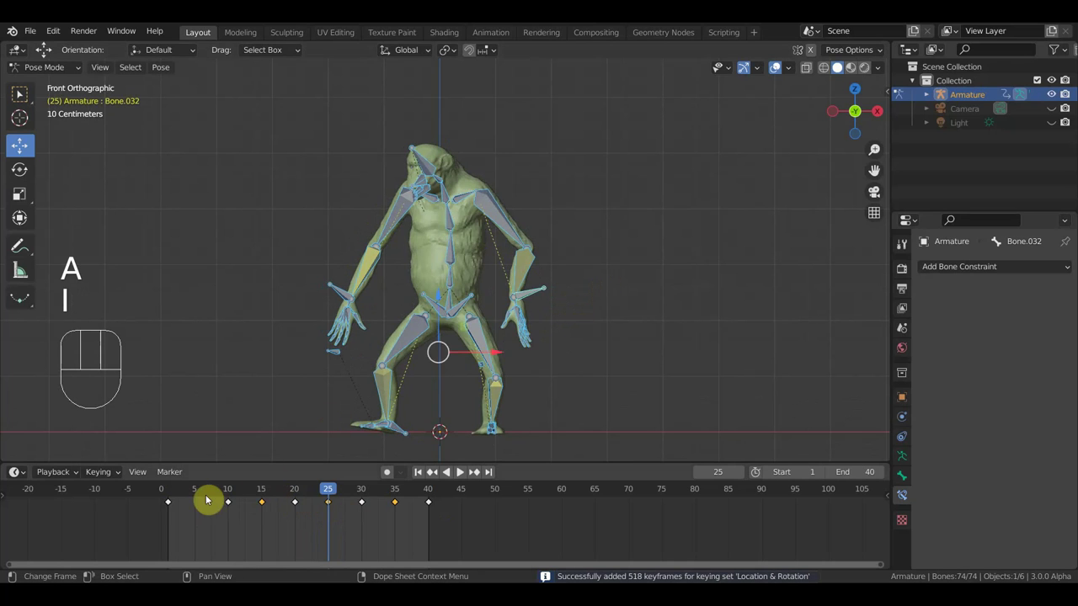
{"action": "left_click", "coordinate": [192, 497]}
{"action": "key", "text": "a"}
{"action": "key", "text": "i"}
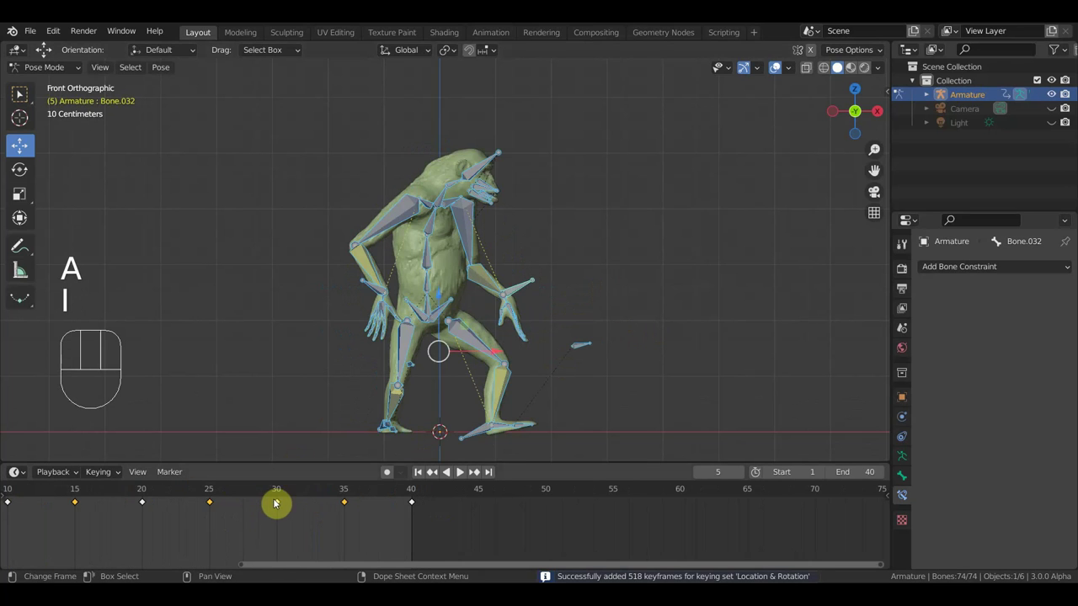
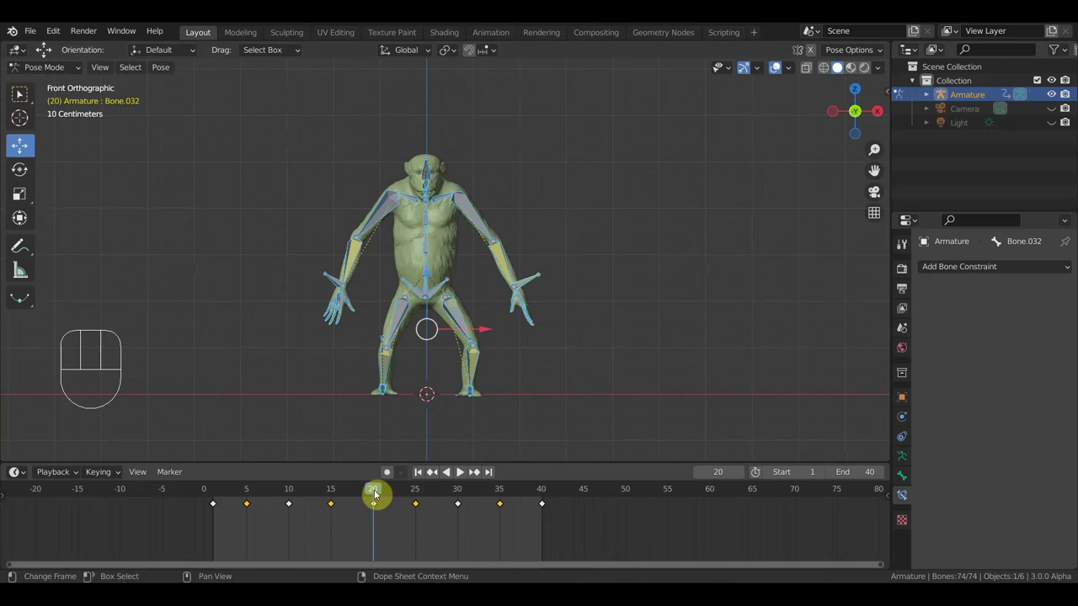
{"action": "left_click", "coordinate": [574, 539]}
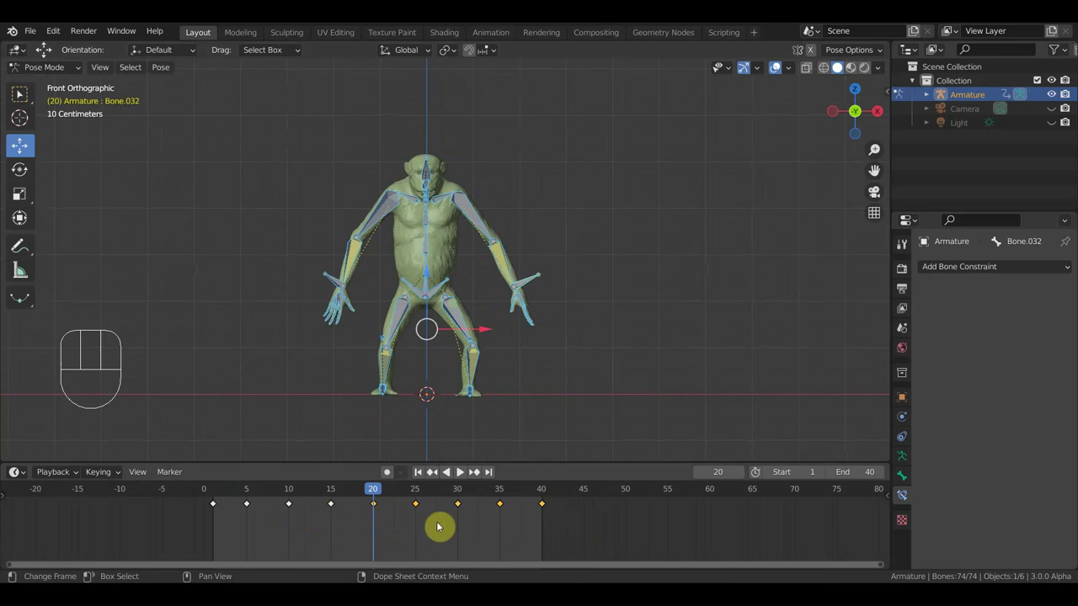
{"action": "left_click_drag", "start_coordinate": [386, 494], "coordinate": [526, 521]}
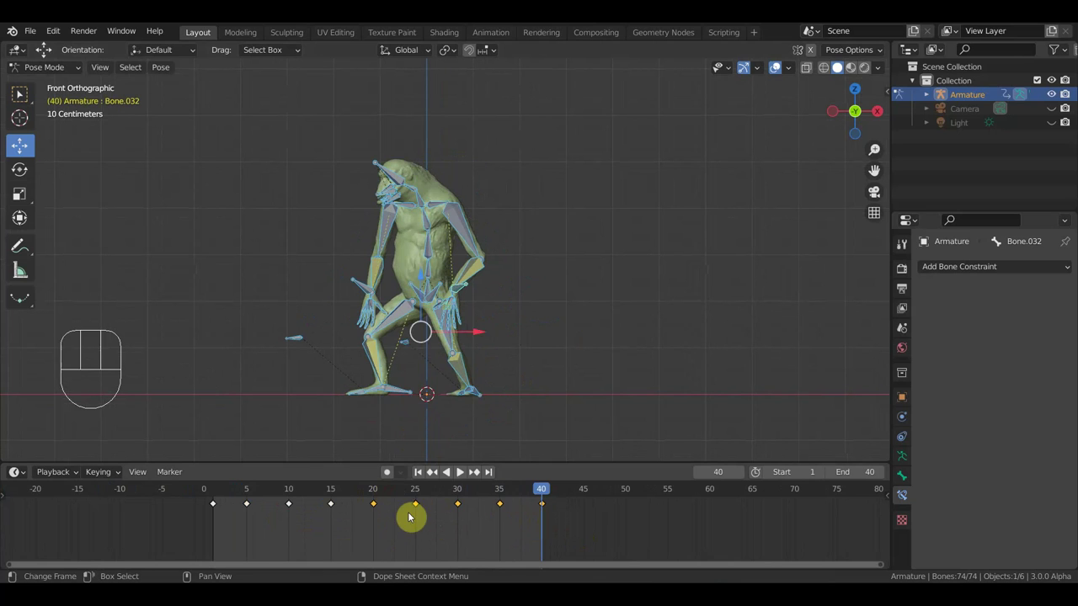
{"action": "left_click", "coordinate": [375, 495]}
{"action": "left_click", "coordinate": [382, 528]}
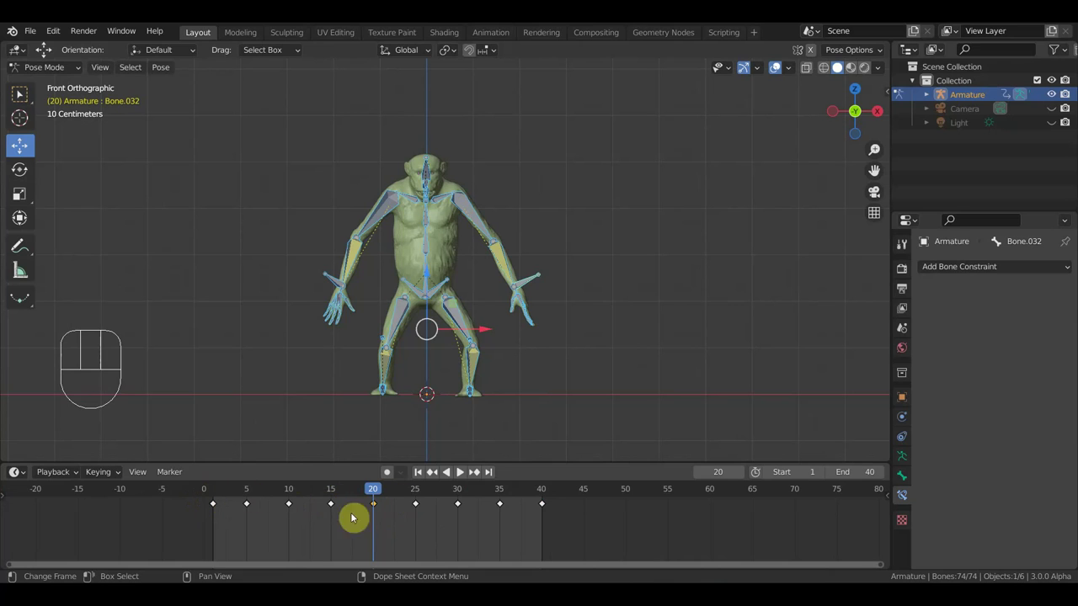
{"action": "left_click_drag", "start_coordinate": [376, 490], "coordinate": [504, 515]}
{"action": "left_click", "coordinate": [511, 526]}
{"action": "key", "text": "BackSpace"}
{"action": "key", "text": "Delete"}
At frame 35 shift the hip bone and rotate the chest and arm bones
{"action": "left_click_drag", "start_coordinate": [493, 499], "coordinate": [507, 503]}
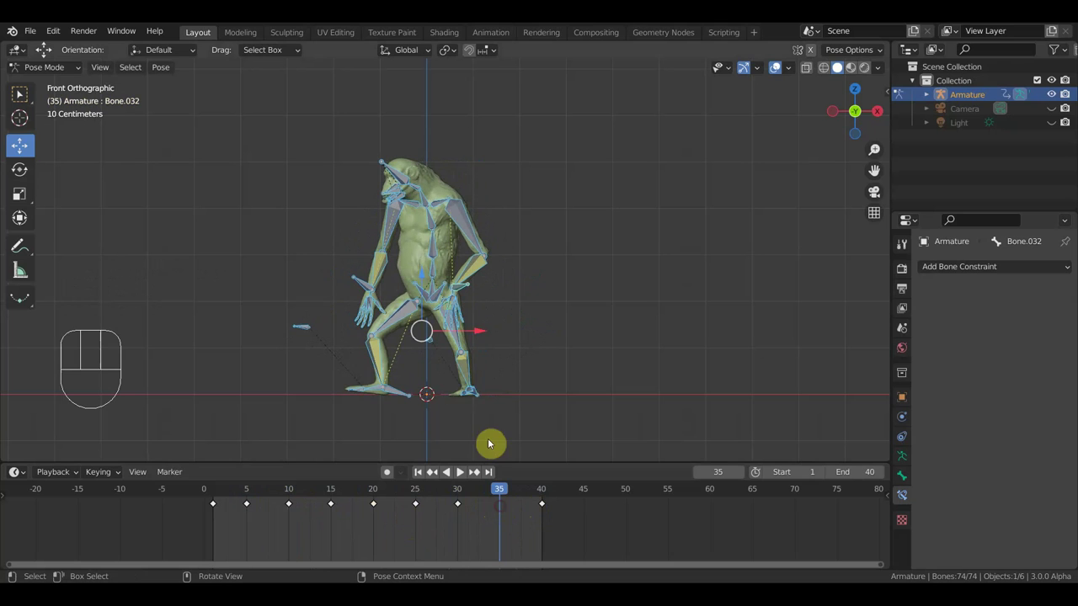
{"action": "left_click", "coordinate": [442, 285]}
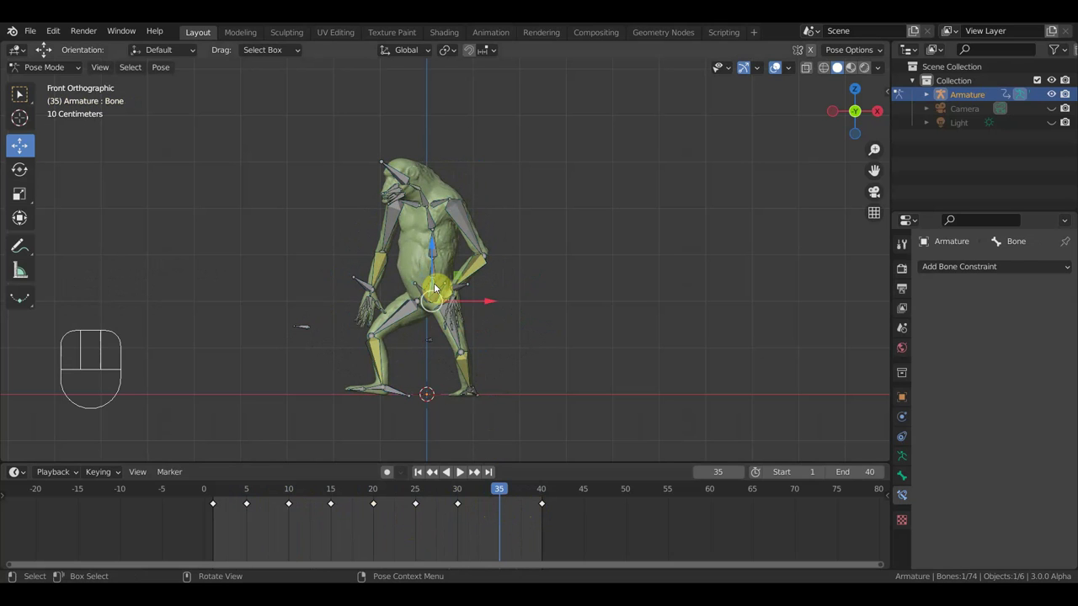
{"action": "key", "text": "g"}
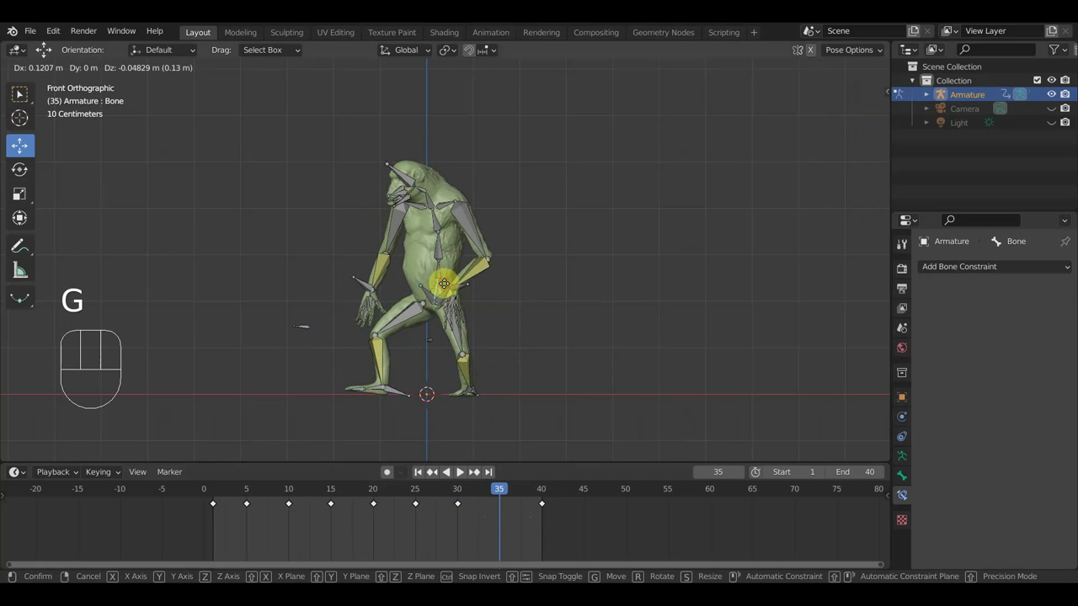
{"action": "left_click", "coordinate": [452, 204]}
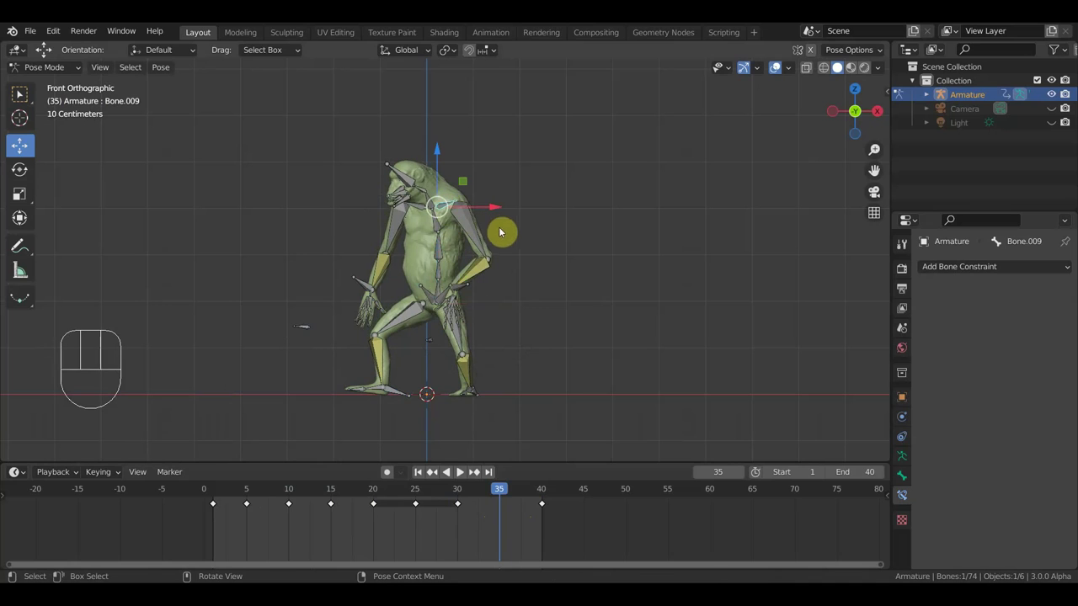
{"action": "key", "text": "r"}
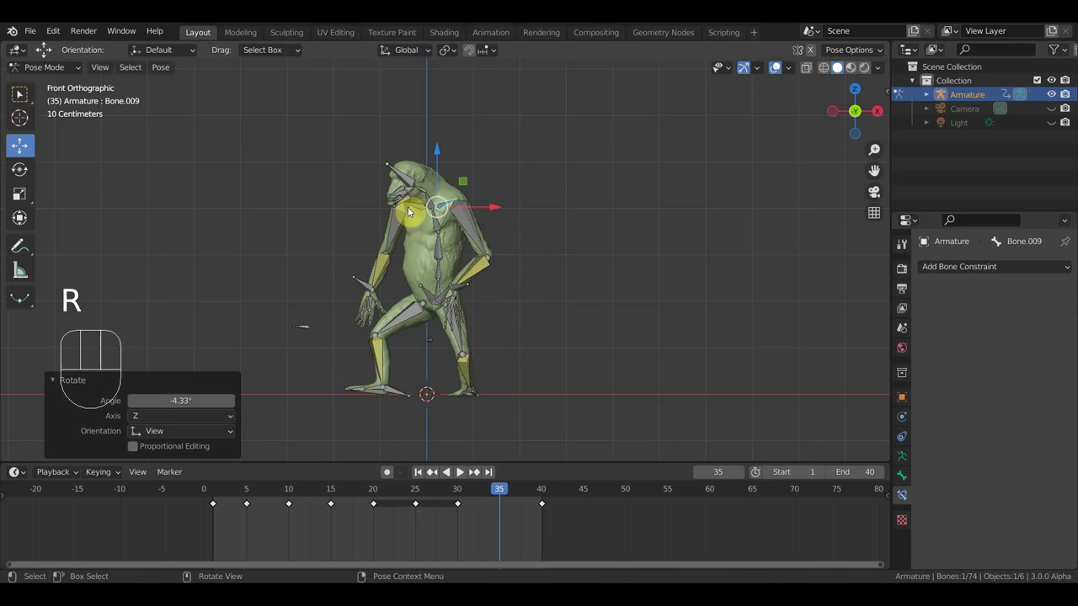
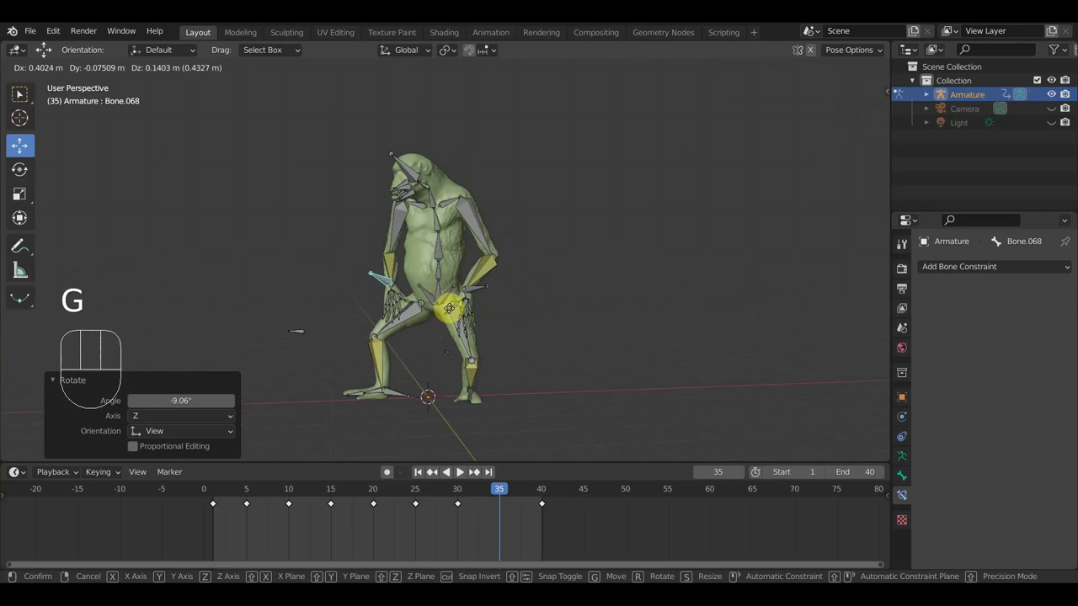
{"action": "key", "text": "r"}
Move the hand bone into place from the front and key location and rotation for every bone
{"action": "middle_click", "coordinate": [509, 294]}
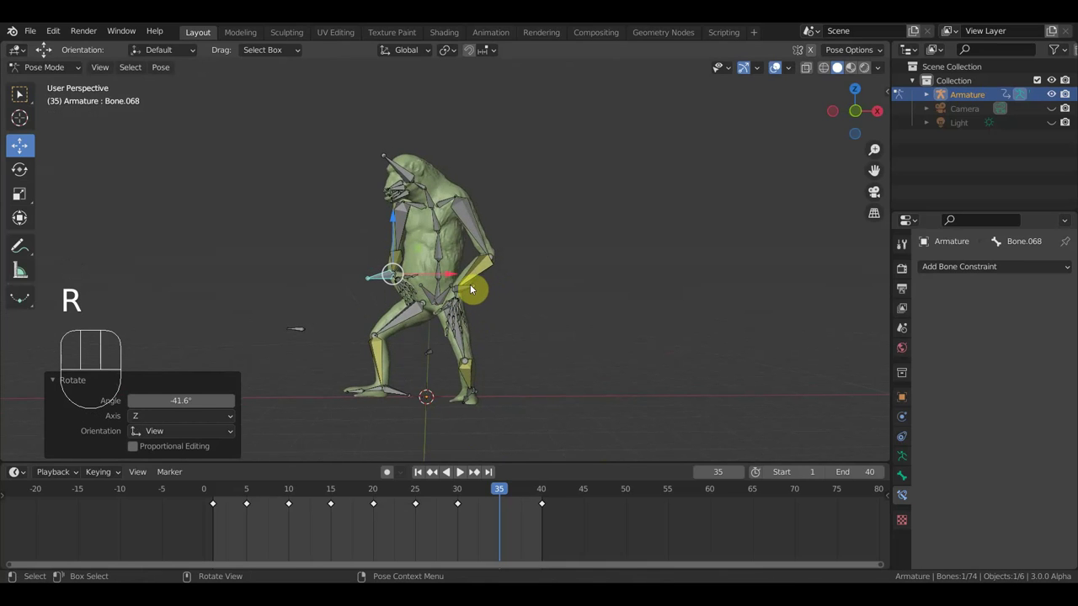
{"action": "left_click_drag", "start_coordinate": [496, 308], "coordinate": [593, 304]}
{"action": "key", "text": "g"}
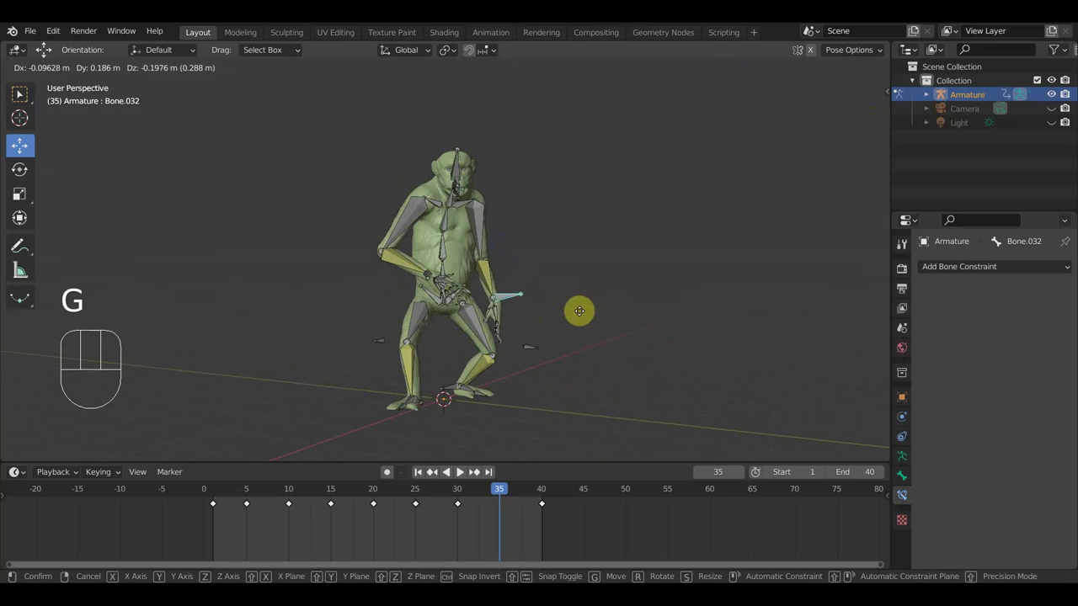
{"action": "left_click_drag", "start_coordinate": [581, 315], "coordinate": [500, 305]}
{"action": "key", "text": "i"}
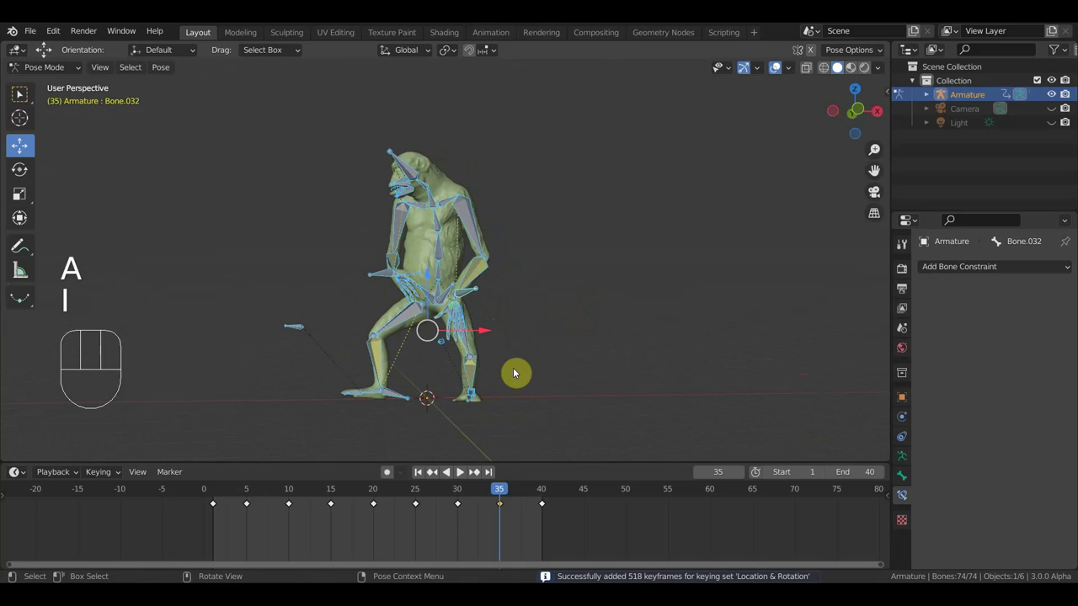
Stop playback, jump to frame 40 and select the keys at frames 35 and 40
{"action": "left_click_drag", "start_coordinate": [508, 493], "coordinate": [503, 530]}
{"action": "left_click", "coordinate": [347, 288]}
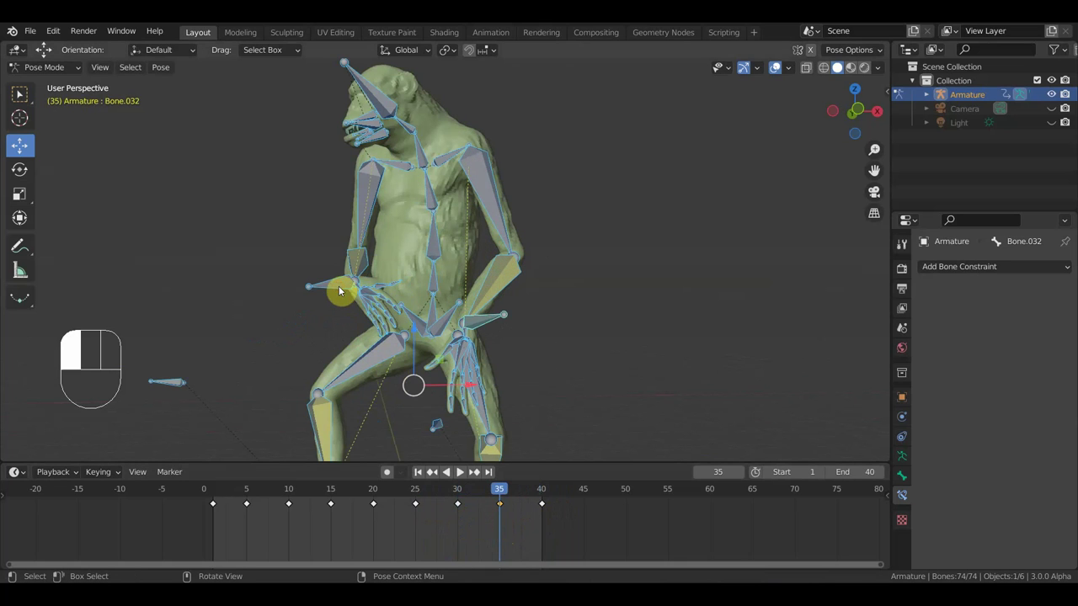
{"action": "left_click", "coordinate": [514, 534]}
{"action": "left_click", "coordinate": [553, 530]}
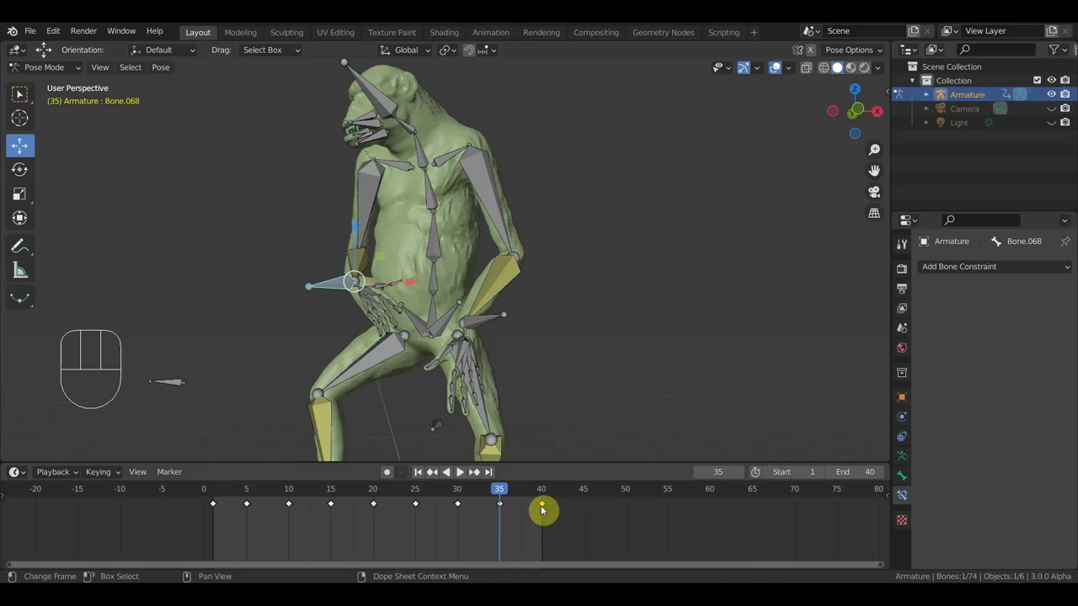
{"action": "key", "text": "shift+d"}
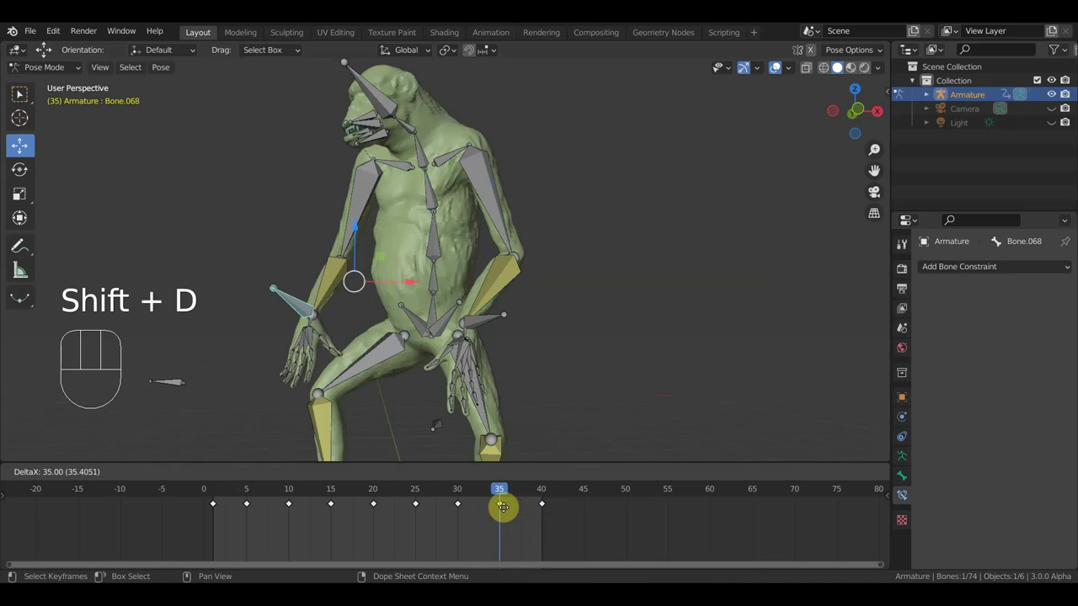
{"action": "left_click_drag", "start_coordinate": [502, 495], "coordinate": [525, 499]}
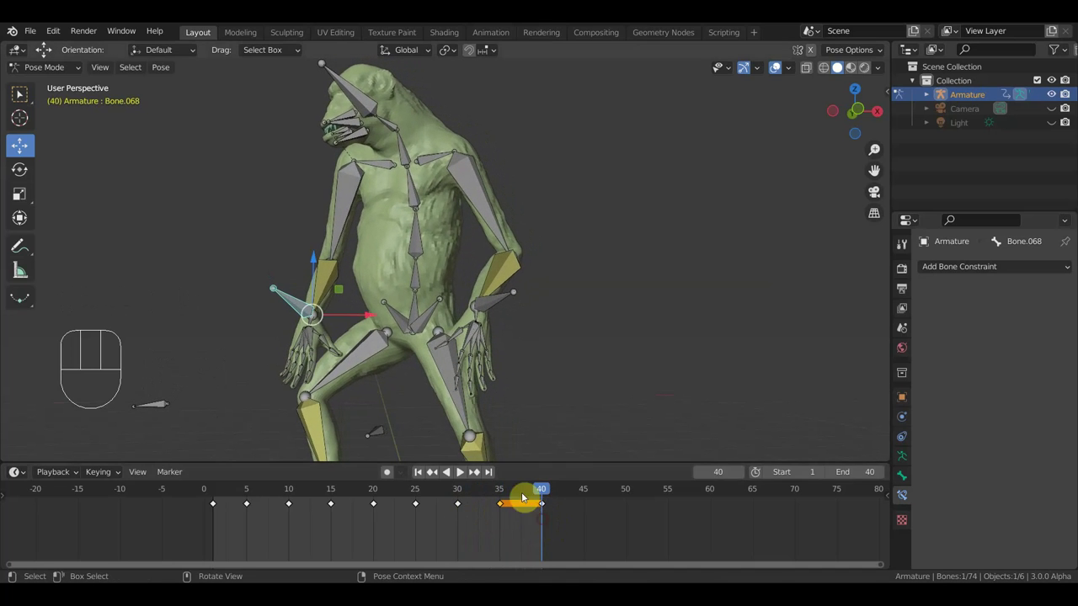
Scrub back to the frame-35 key in front view with the whole rig selected
{"action": "left_click", "coordinate": [298, 308]}
{"action": "key", "text": "r"}
{"action": "key", "text": "g"}
{"action": "key", "text": "a"}
{"action": "key", "text": "i"}
{"action": "left_click_drag", "start_coordinate": [531, 495], "coordinate": [504, 507]}
{"action": "key", "text": "KP_1"}
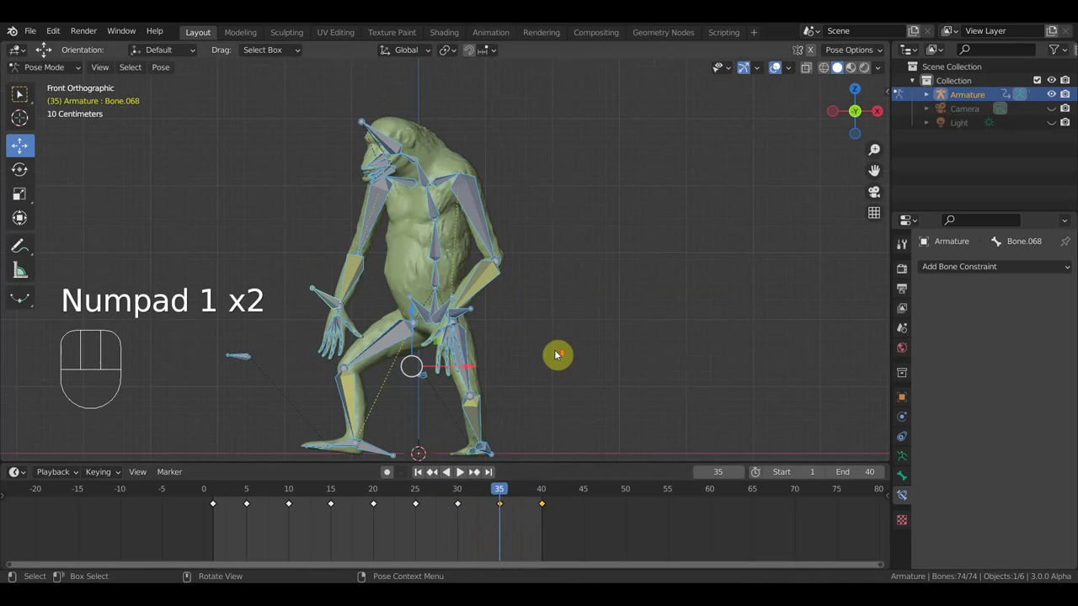
Orbit around the creature and select the rig's root bone
{"action": "left_click_drag", "start_coordinate": [512, 489], "coordinate": [508, 465]}
{"action": "left_click_drag", "start_coordinate": [536, 406], "coordinate": [623, 405]}
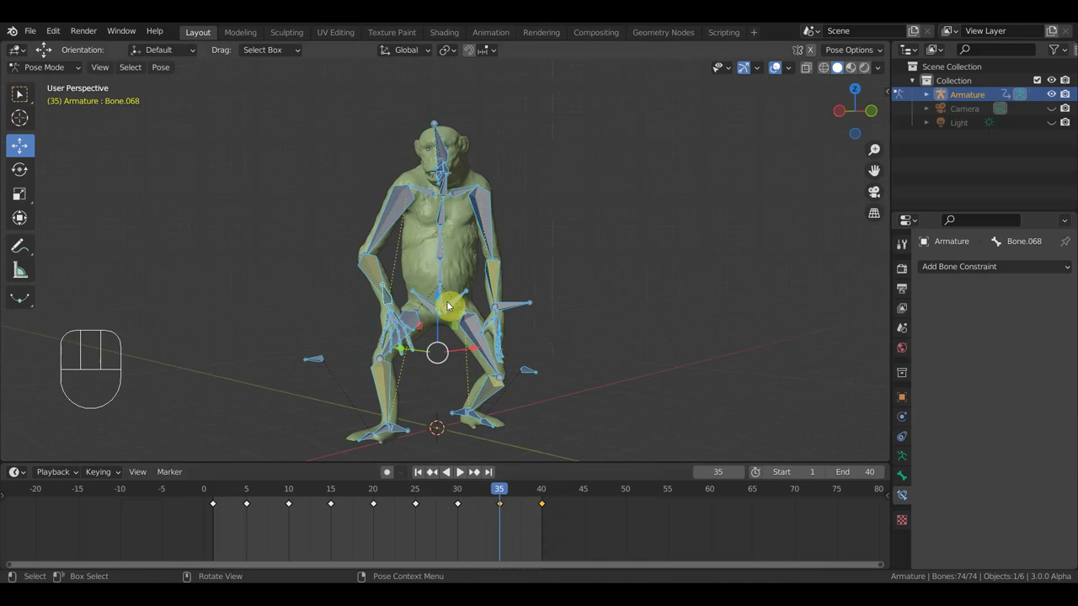
{"action": "left_click_drag", "start_coordinate": [529, 323], "coordinate": [536, 316]}
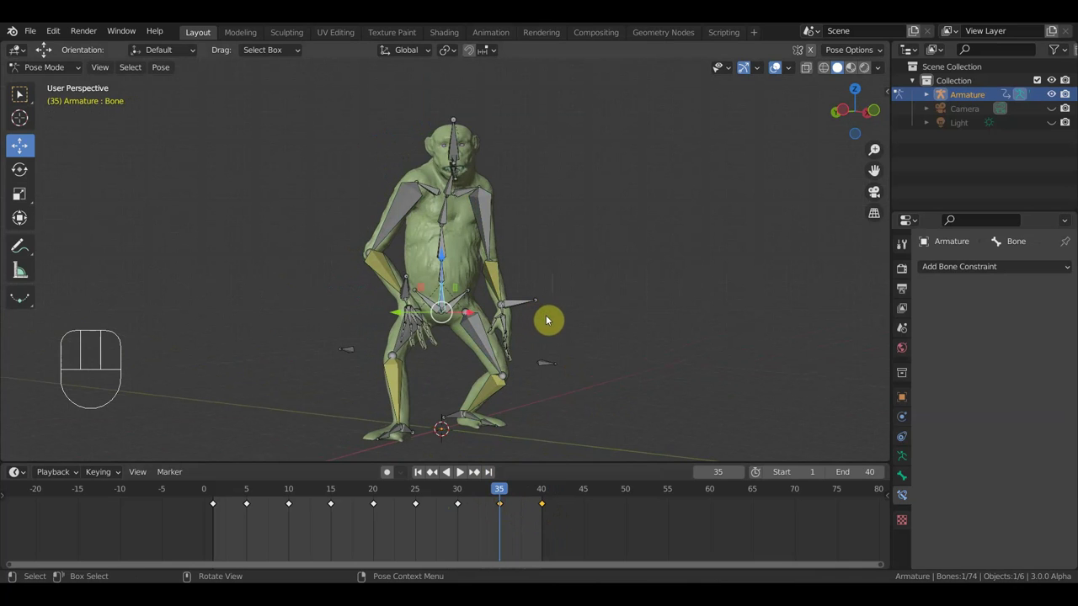
{"action": "left_click", "coordinate": [544, 494]}
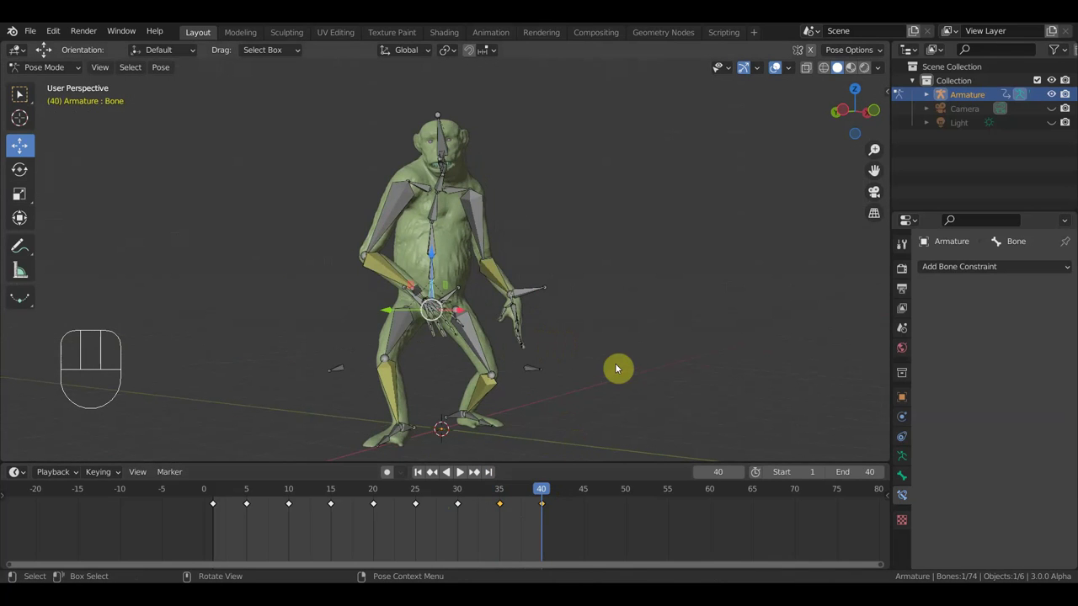
{"action": "middle_click", "coordinate": [537, 327]}
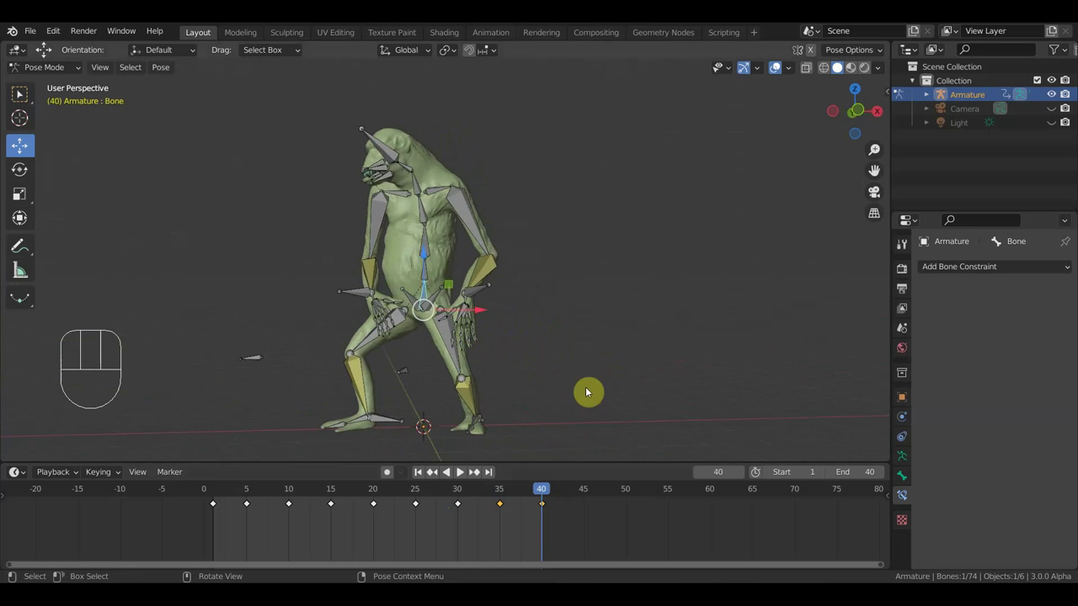
{"action": "left_click_drag", "start_coordinate": [540, 367], "coordinate": [475, 441]}
Step through frames 35 to 40, go back to frame 10 and switch to front view
{"action": "left_click", "coordinate": [510, 497]}
{"action": "left_click_drag", "start_coordinate": [505, 392], "coordinate": [699, 369]}
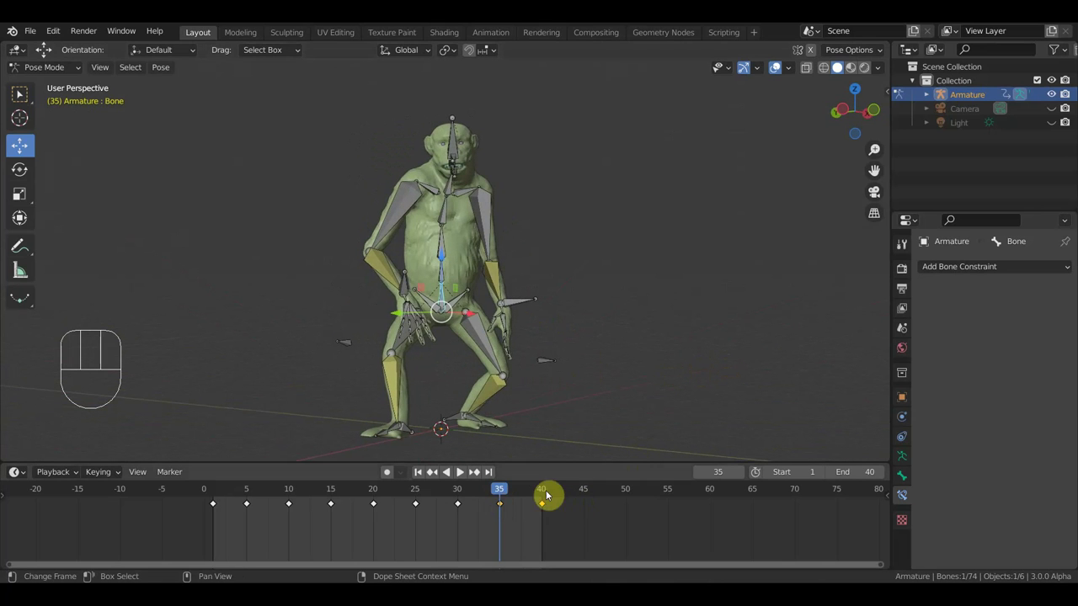
{"action": "left_click_drag", "start_coordinate": [498, 490], "coordinate": [294, 496]}
{"action": "key", "text": "KP_1"}
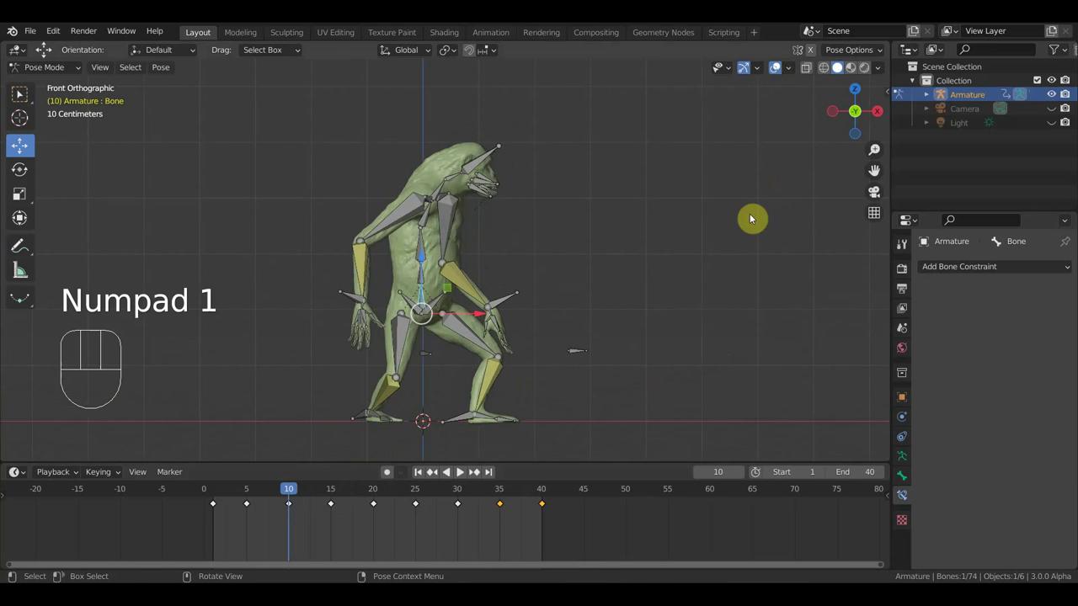
Play the cycle with bones hidden, stop it and scrub to frame 40
{"action": "key", "text": "space"}
{"action": "left_click", "coordinate": [777, 72]}
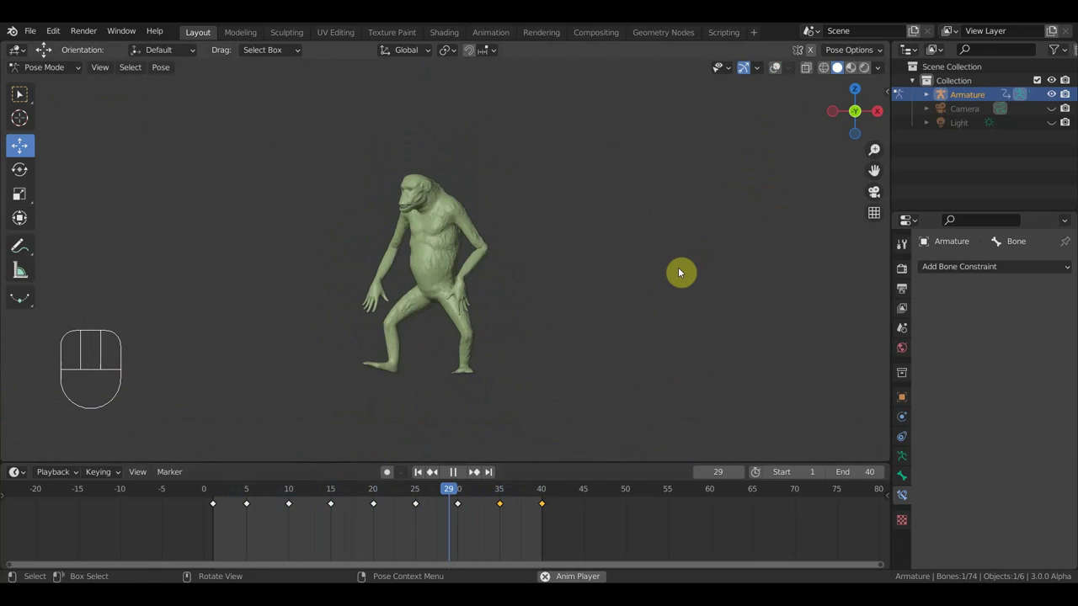
{"action": "key", "text": "space"}
{"action": "left_click_drag", "start_coordinate": [548, 498], "coordinate": [546, 554]}
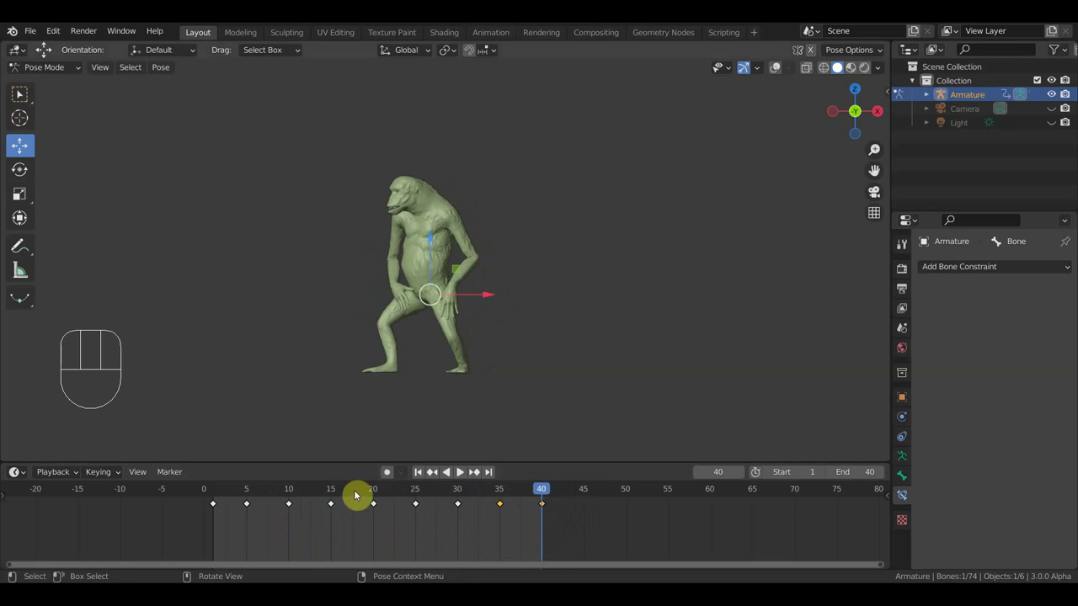
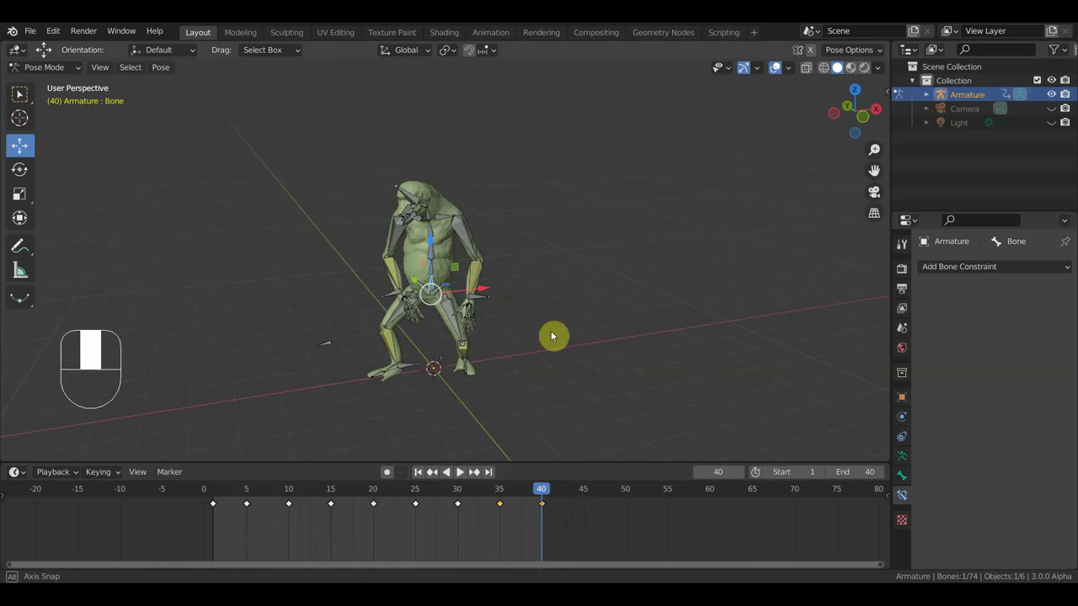
Show the bones again and move the hand bone into a new position at frame 40
{"action": "left_click", "coordinate": [419, 295]}
{"action": "left_click_drag", "start_coordinate": [611, 337], "coordinate": [667, 315]}
{"action": "key", "text": "g"}
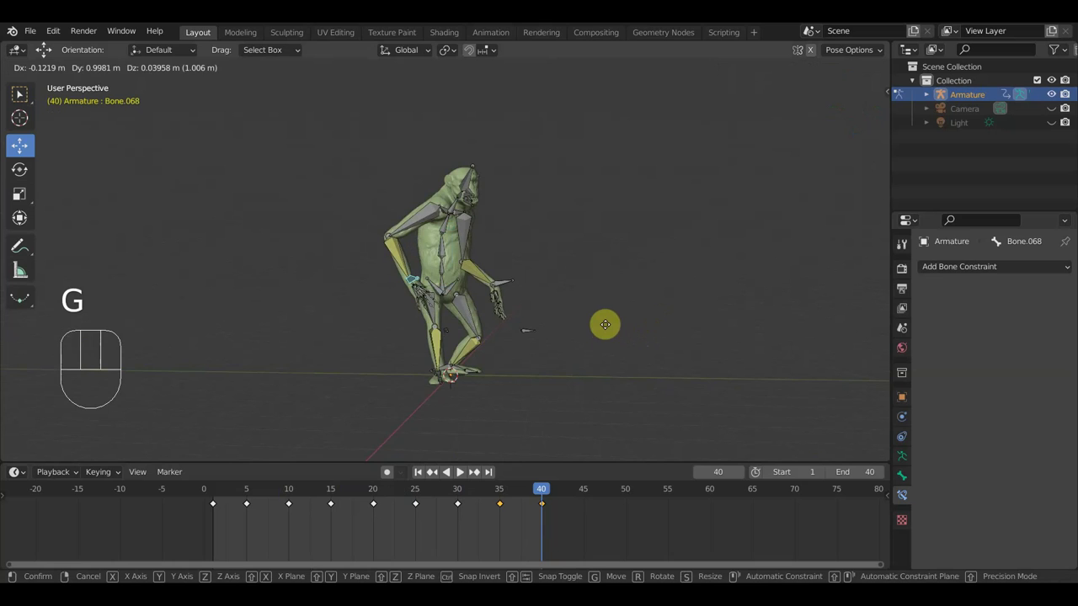
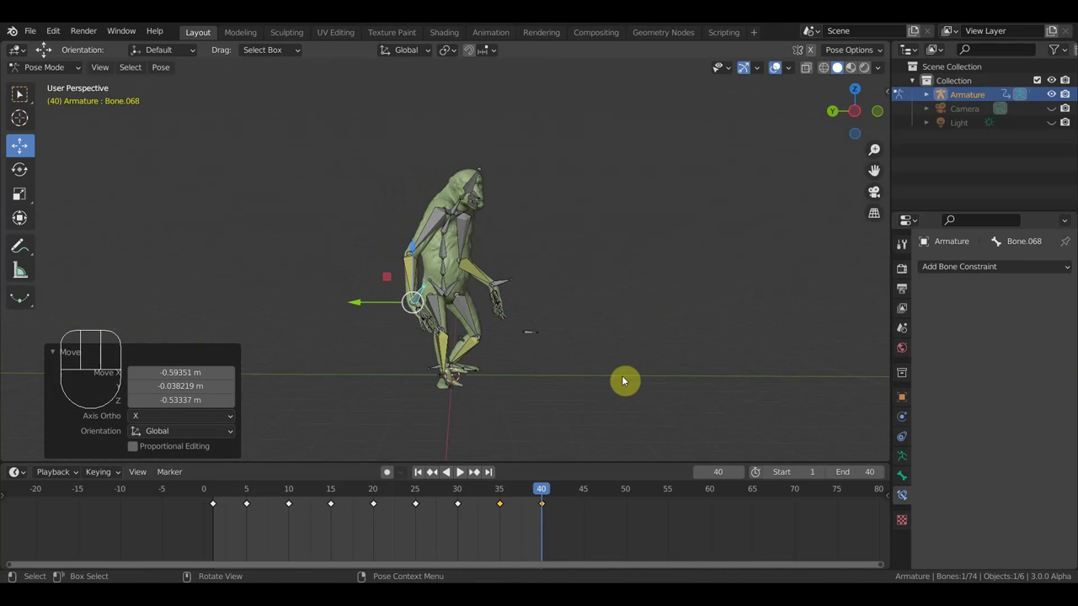
{"action": "key", "text": "g"}
{"action": "left_click_drag", "start_coordinate": [573, 382], "coordinate": [392, 379]}
Key location and rotation for all bones at frame 40, then replay with bones hidden
{"action": "key", "text": "r"}
{"action": "middle_click", "coordinate": [602, 357]}
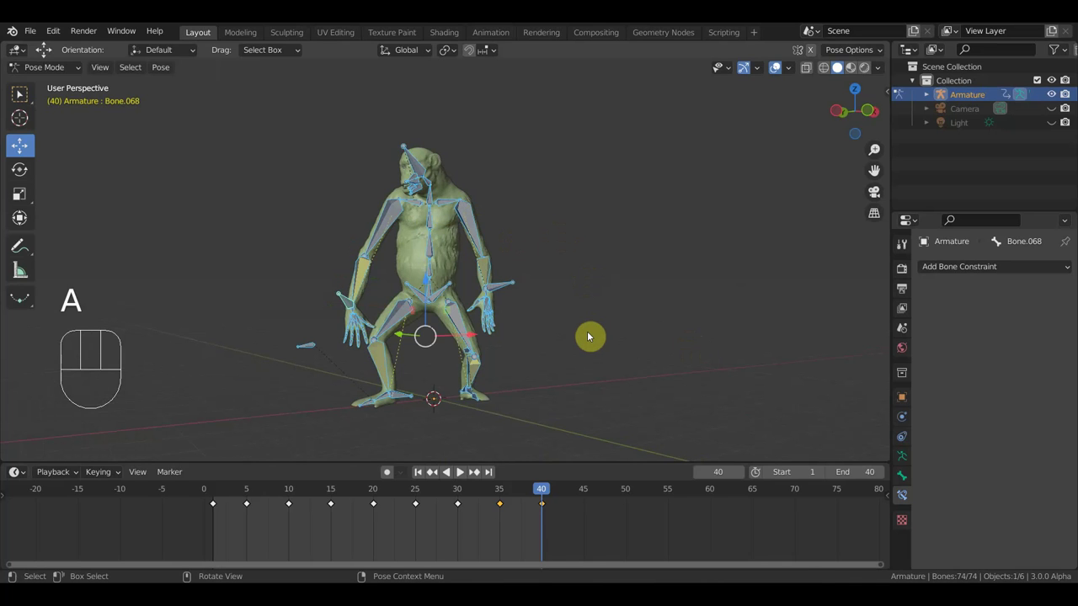
{"action": "key", "text": "i"}
{"action": "key", "text": "space"}
{"action": "left_click", "coordinate": [770, 69]}
Stop the walk-cycle playback and scrub back to frame 1
{"action": "left_click_drag", "start_coordinate": [635, 300], "coordinate": [577, 310]}
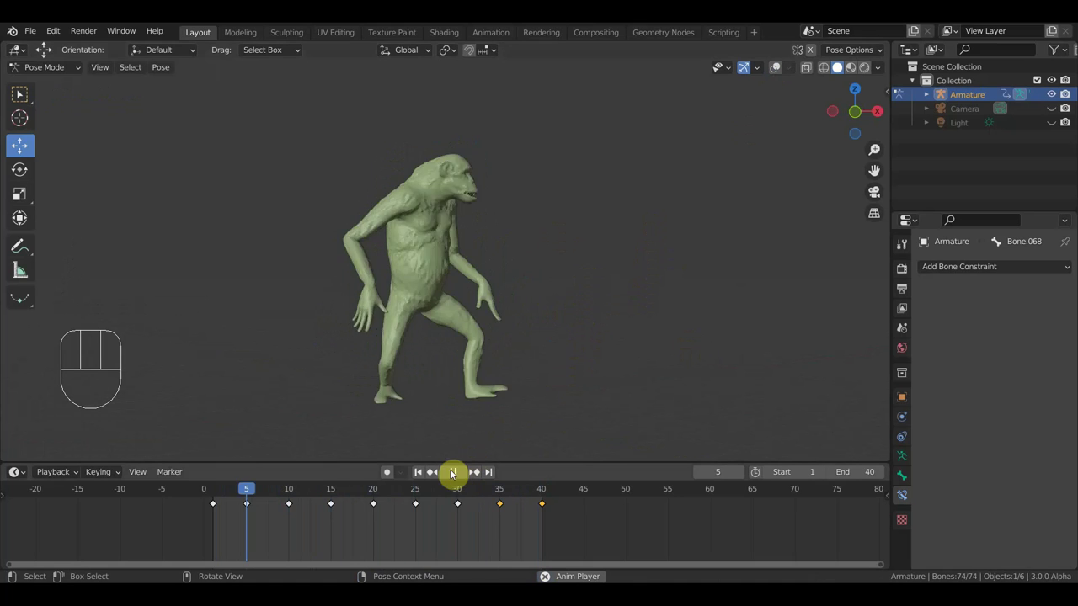
{"action": "left_click", "coordinate": [453, 473]}
{"action": "left_click_drag", "start_coordinate": [393, 492], "coordinate": [215, 513]}
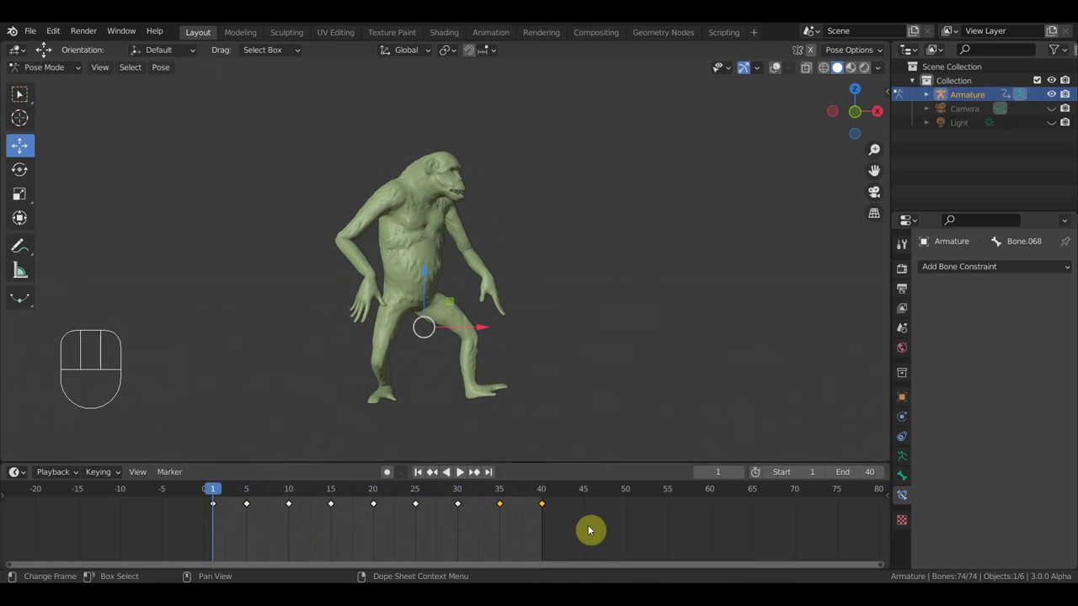
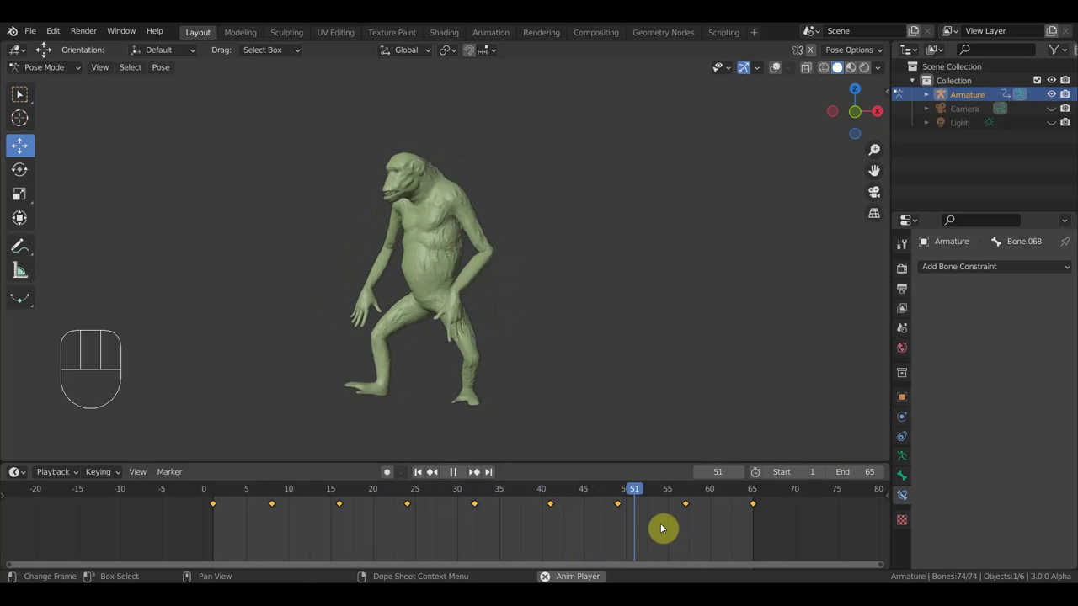
{"action": "key", "text": "space"}
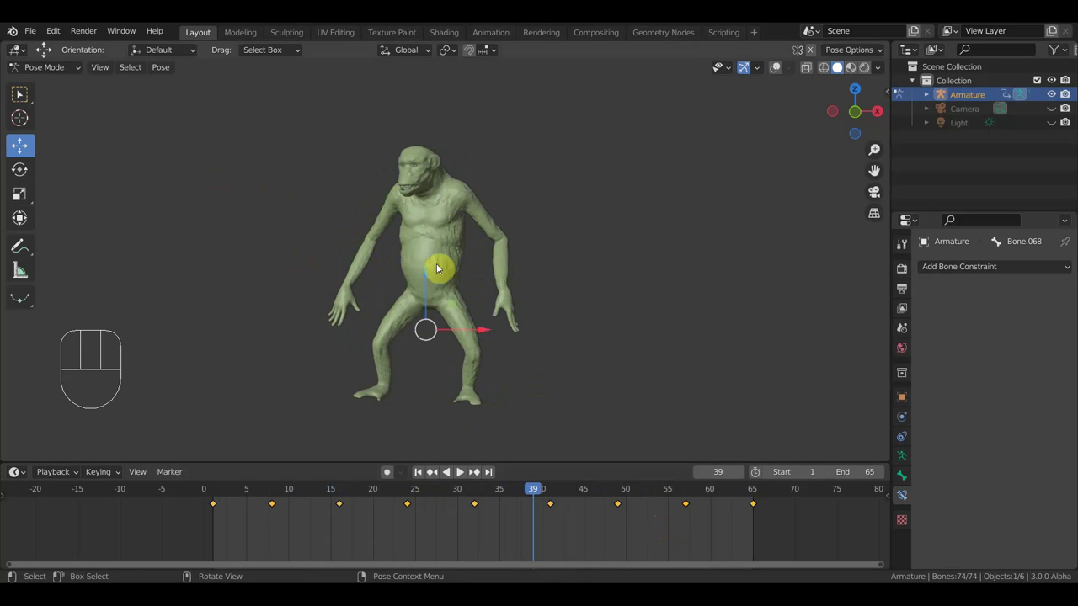
{"action": "key", "text": "KP_1"}
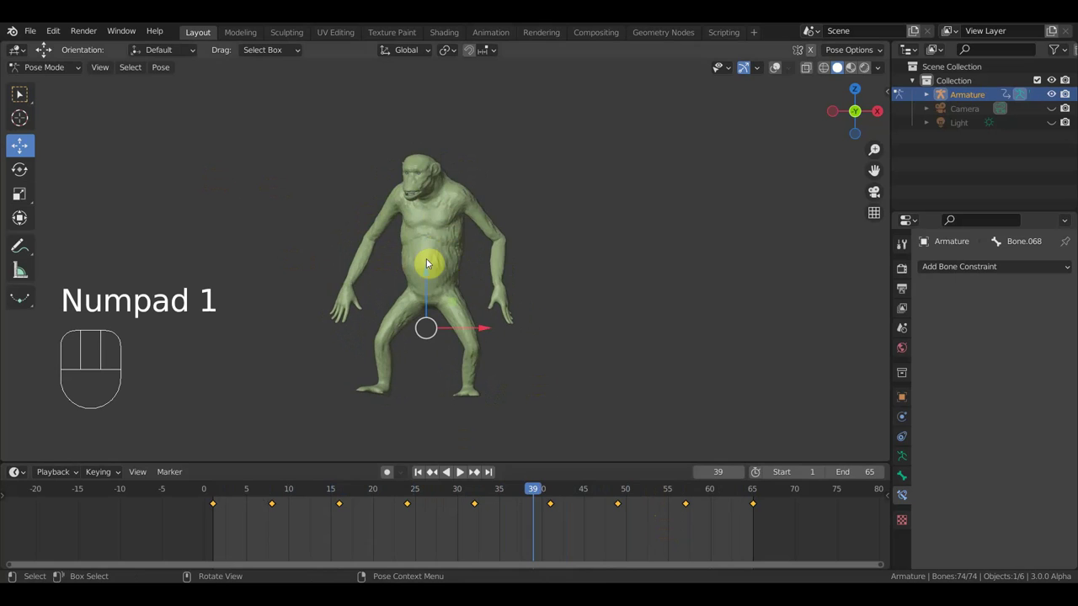
{"action": "left_click_drag", "start_coordinate": [538, 493], "coordinate": [717, 518]}
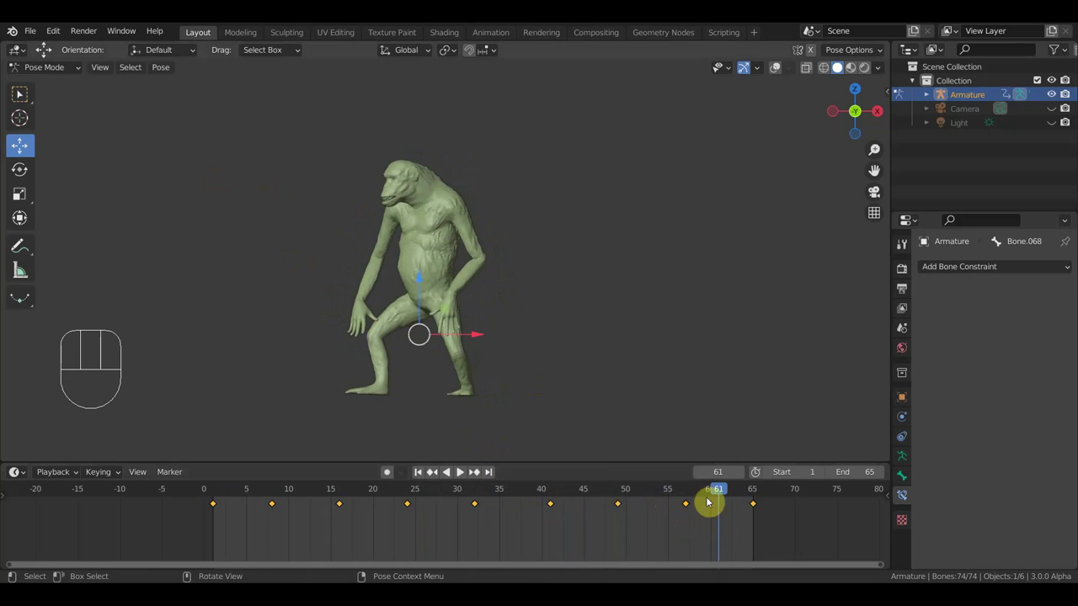